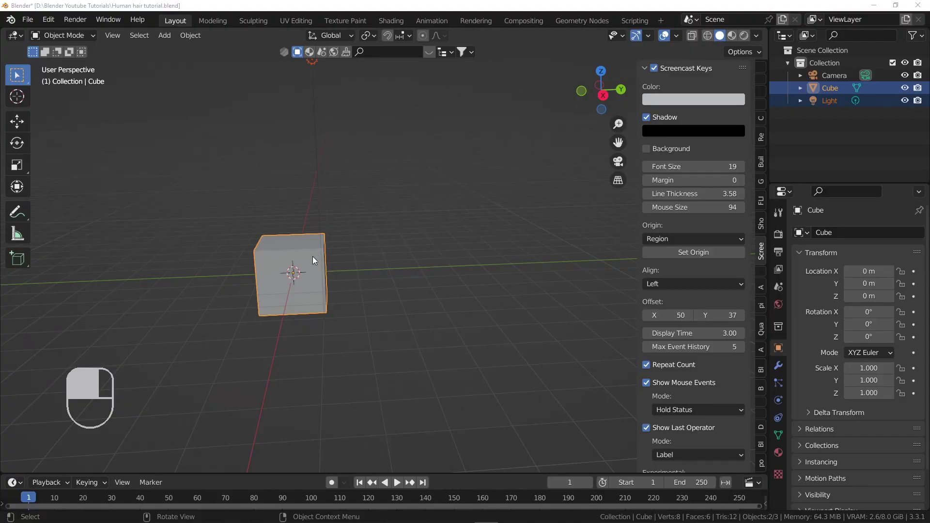
# - Orbit the viewport around the default cube before removing it
pyautogui.moveTo(315, 259); pyautogui.dragTo(279, 242)
pyautogui.moveTo(279, 242); pyautogui.dragTo(303, 245)
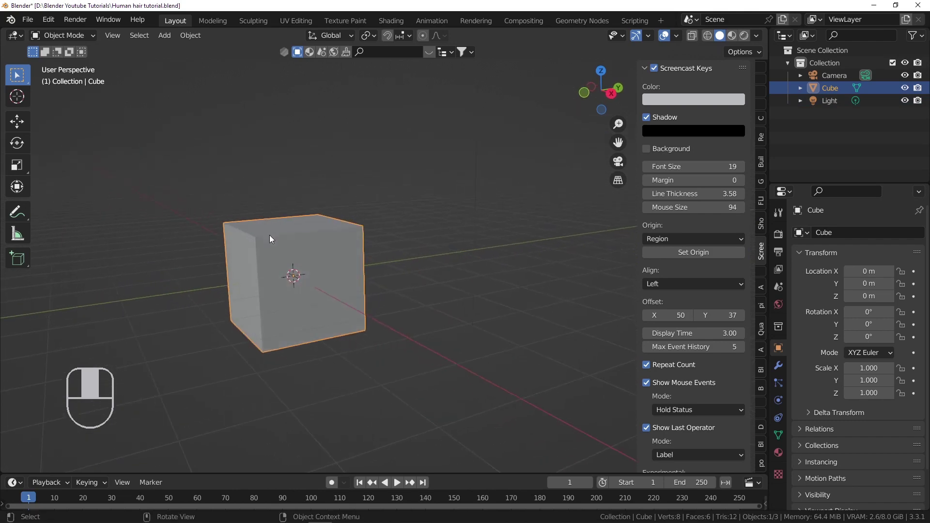
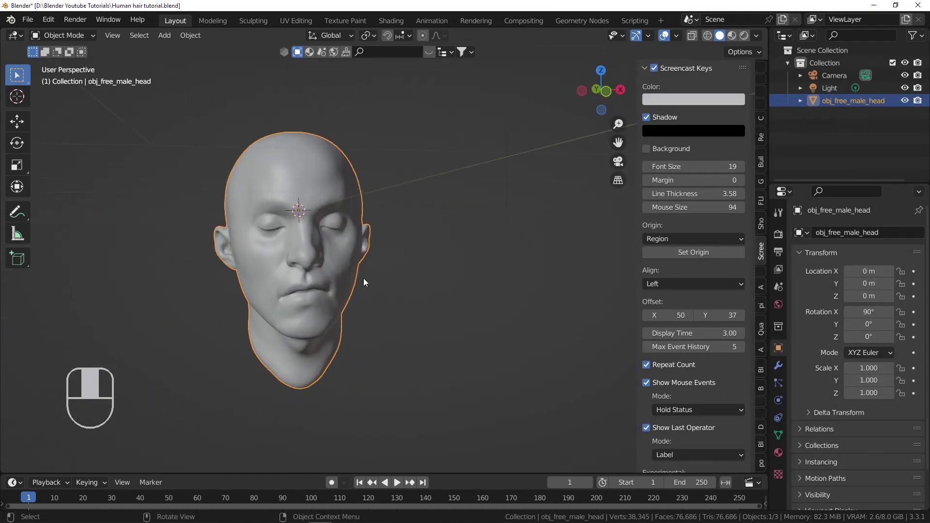
# - Shrink the imported male head to 0.564 scale and begin moving it vertically
pyautogui.press('Tab')
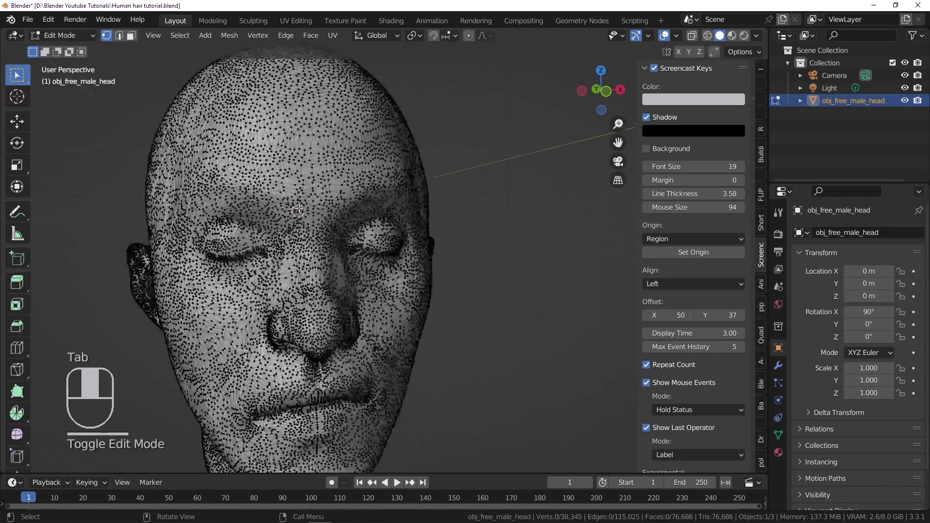
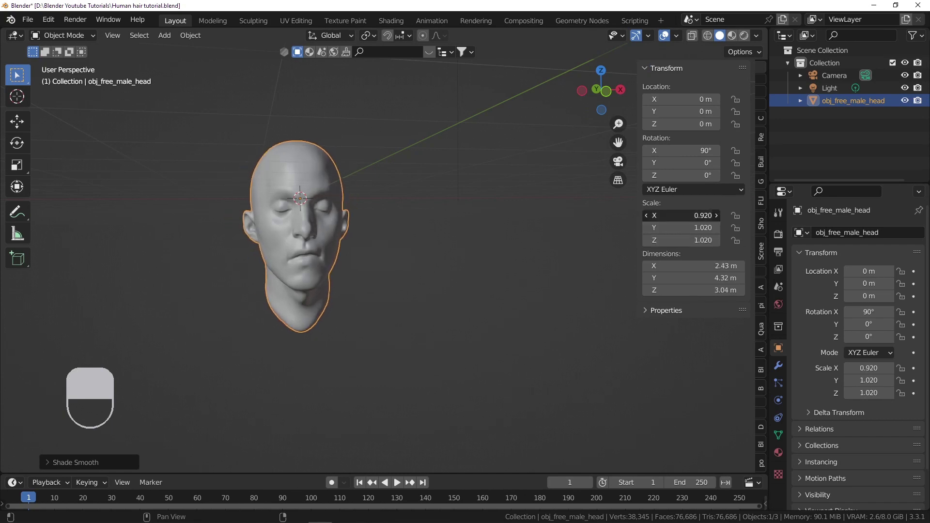
pyautogui.press('ctrl+z')
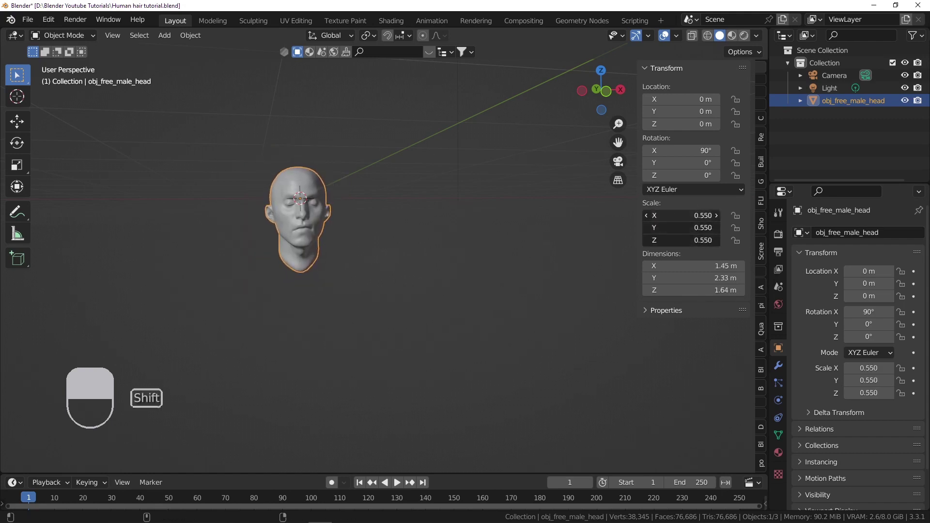
pyautogui.press('g')
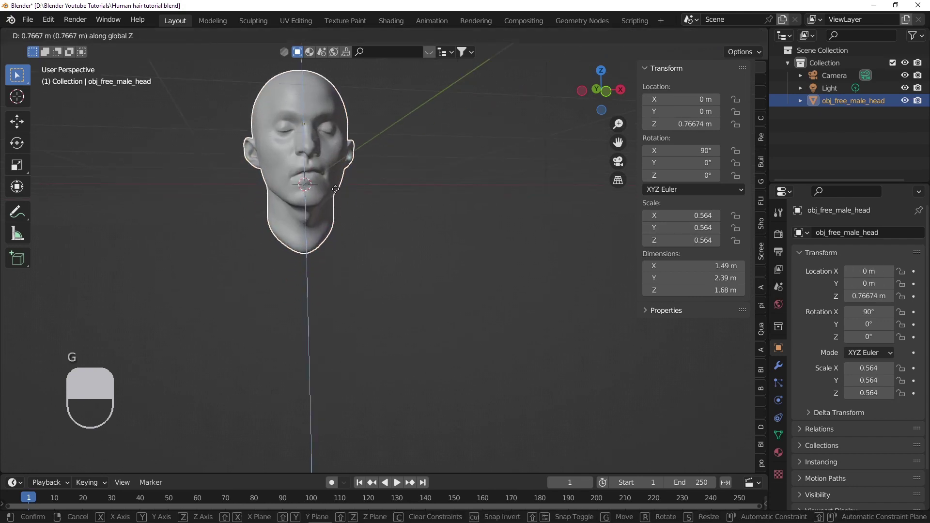
# - Raise the head about 0.5 m above the grid and view it from the front orthographic
pyautogui.moveTo(340, 209); pyautogui.dragTo(311, 191)
pyautogui.moveTo(312, 191); pyautogui.dragTo(411, 208)
pyautogui.moveTo(312, 190); pyautogui.dragTo(386, 209)
pyautogui.middleClick(386, 208)
pyautogui.moveTo(363, 209); pyautogui.dragTo(412, 147)
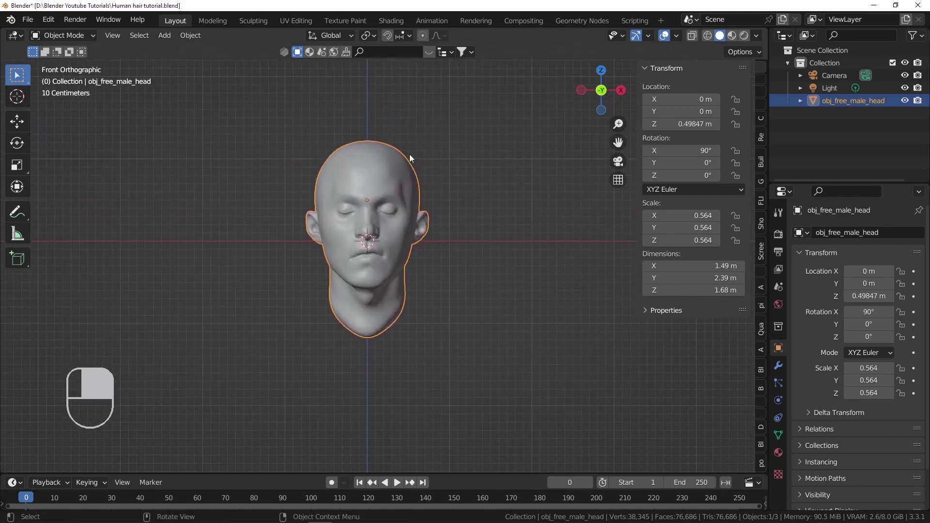
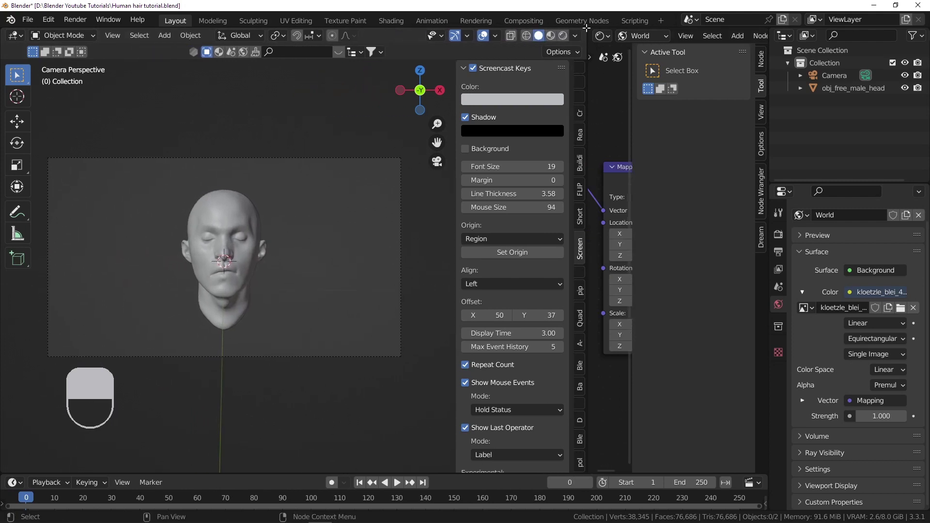
# - Close the node editor, save the file and view the head through the camera
pyautogui.moveTo(479, 242); pyautogui.dragTo(348, 236)
pyautogui.press('ctrl+s')
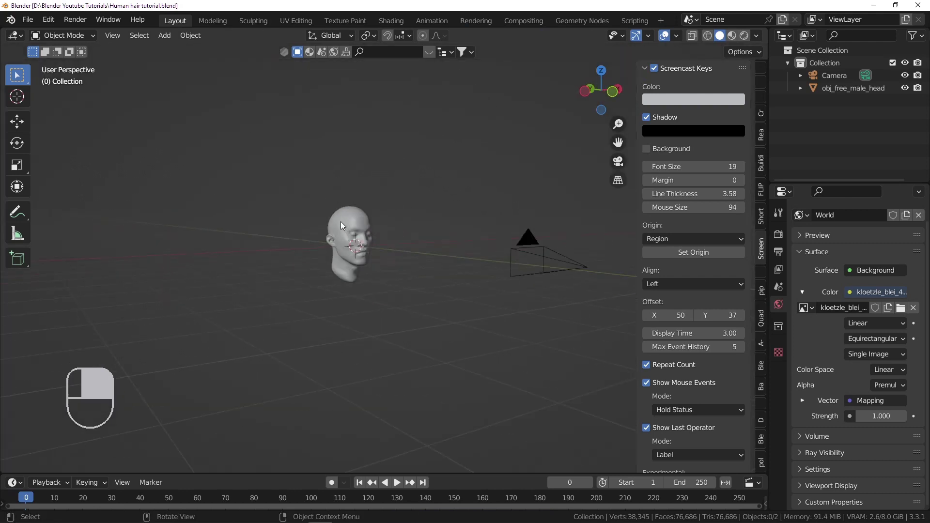
pyautogui.press('KP_0')
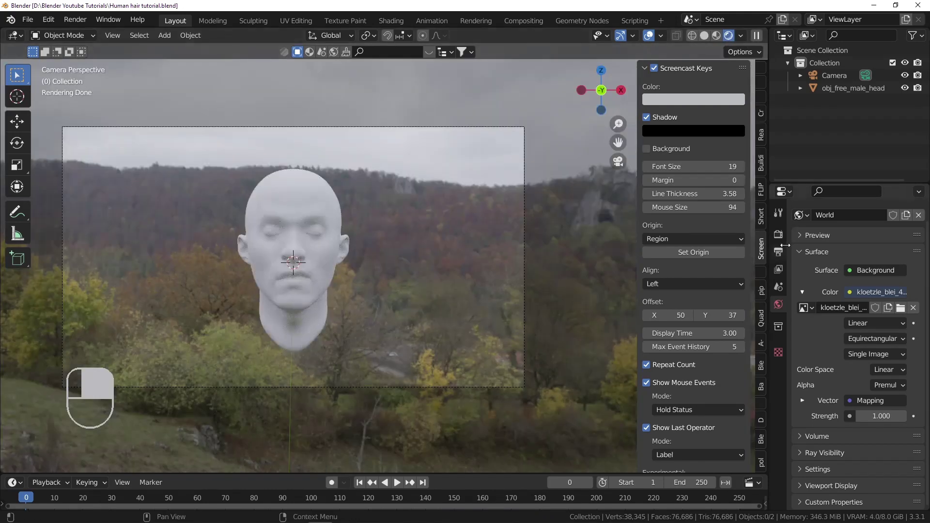
# - Show the render settings and enable Transparent under Film
pyautogui.middleClick(784, 238)
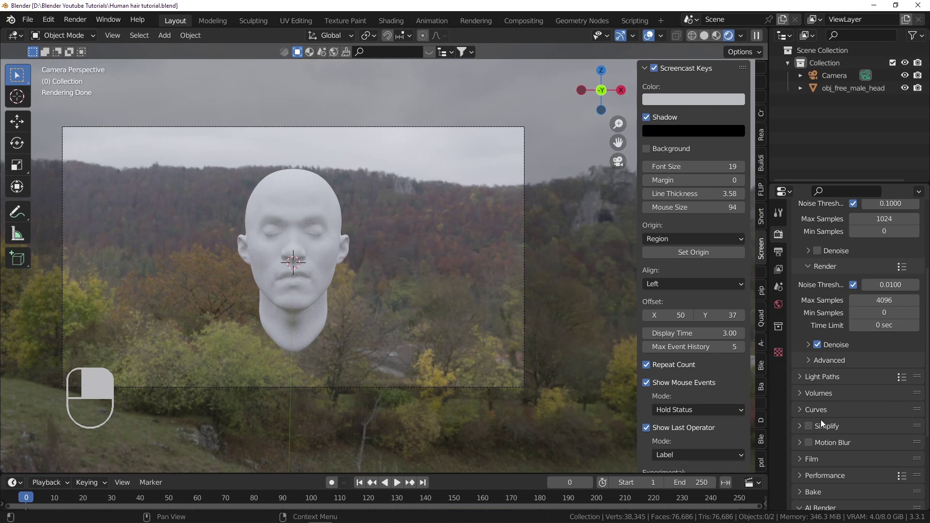
pyautogui.middleClick(820, 469)
pyautogui.moveTo(825, 464); pyautogui.dragTo(822, 438)
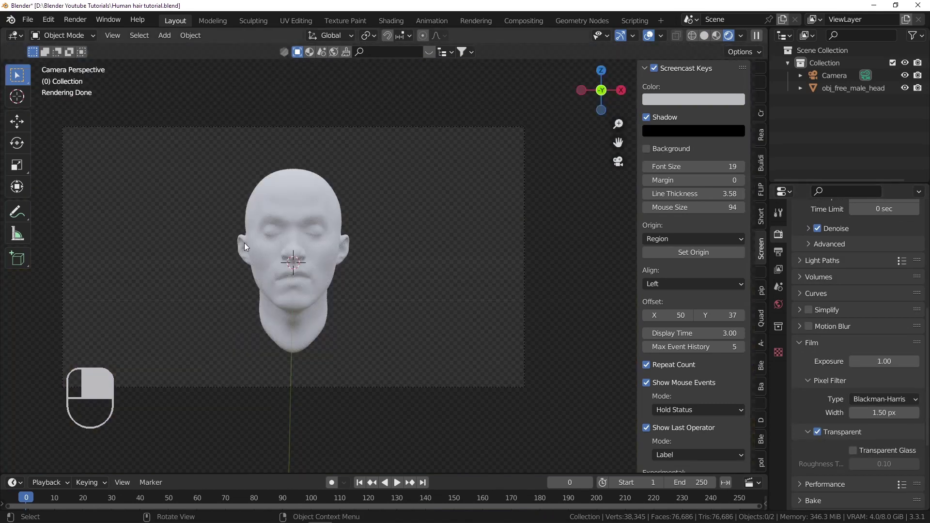
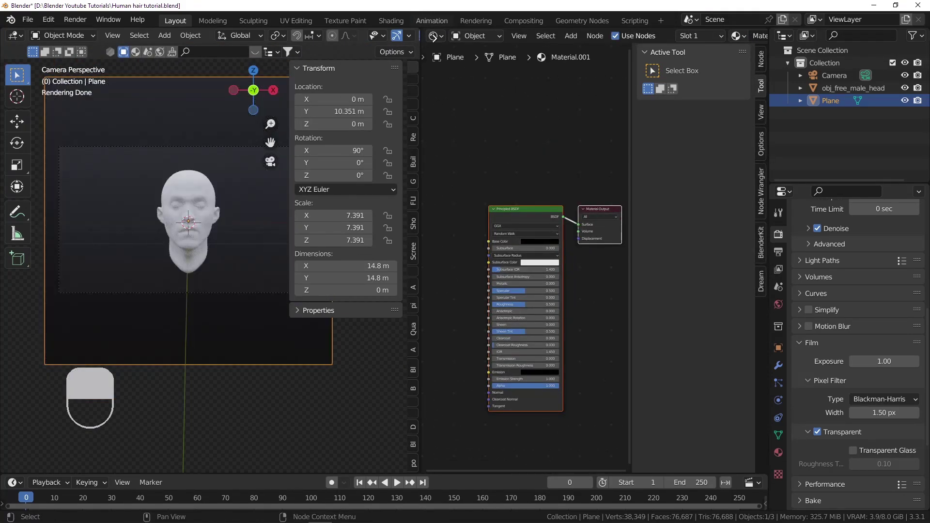
# - Give the backdrop plane a new material and close the node editor area
pyautogui.press('ctrl+b')
pyautogui.click(678, 360)
pyautogui.moveTo(679, 359); pyautogui.dragTo(311, 193)
# - Select the head, save the blend file and bring up its mesh data settings
pyautogui.press('ctrl+s')
pyautogui.click(368, 173)
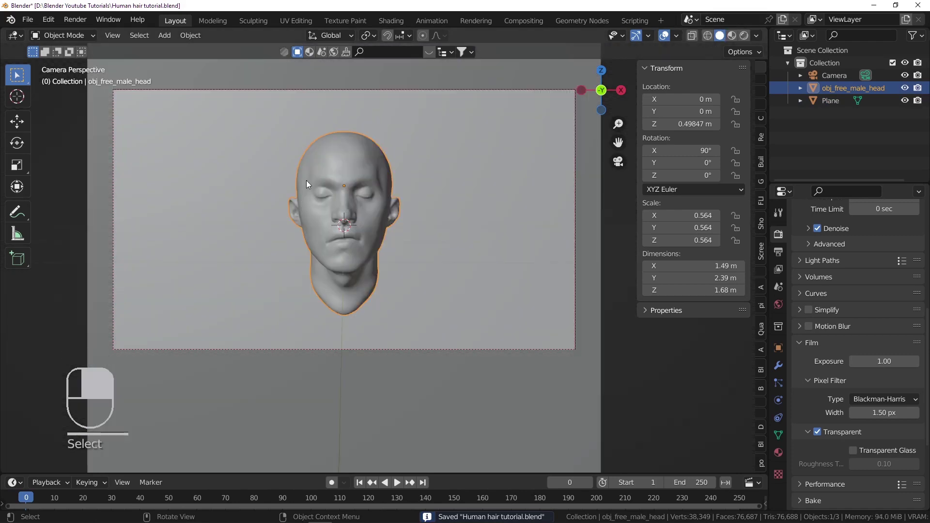
pyautogui.press('ctrl+s')
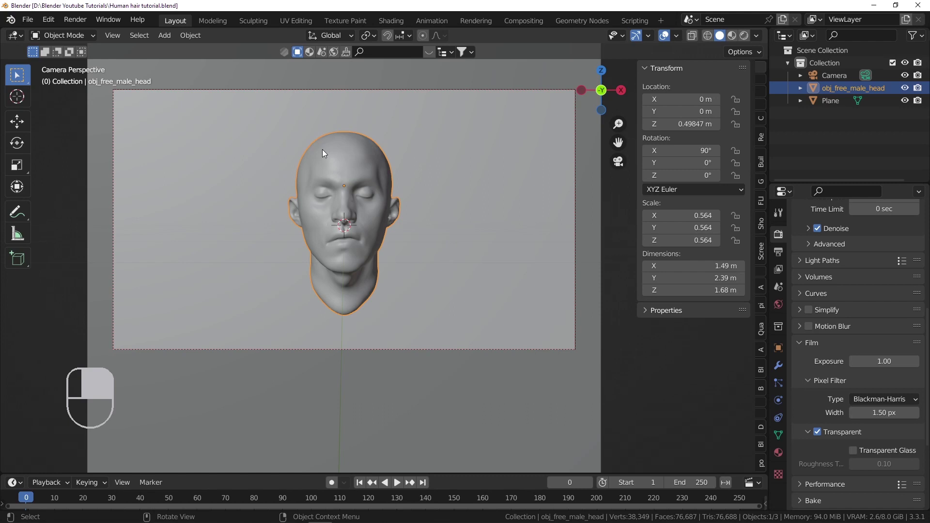
pyautogui.moveTo(786, 391); pyautogui.dragTo(783, 435)
# - Add a vertex group to the head and start renaming it Hair
pyautogui.moveTo(782, 433); pyautogui.dragTo(914, 272)
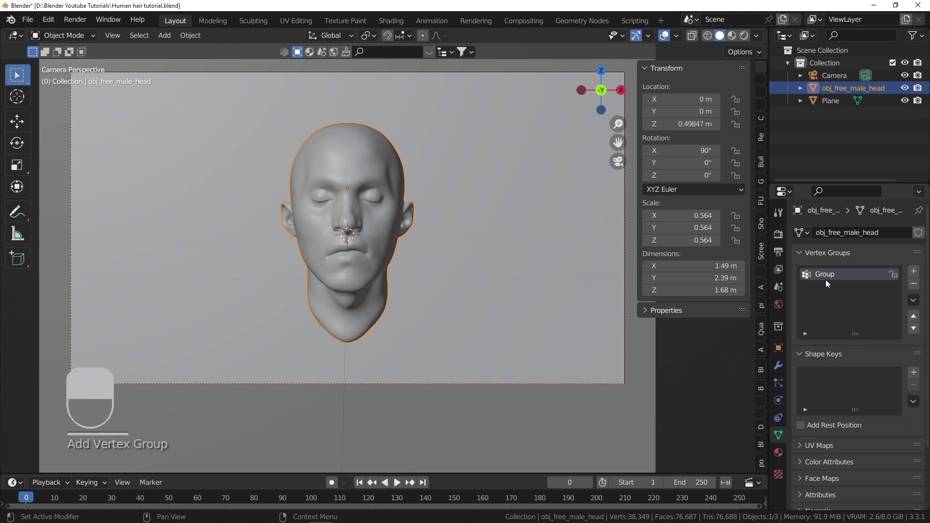
pyautogui.doubleClick(832, 278)
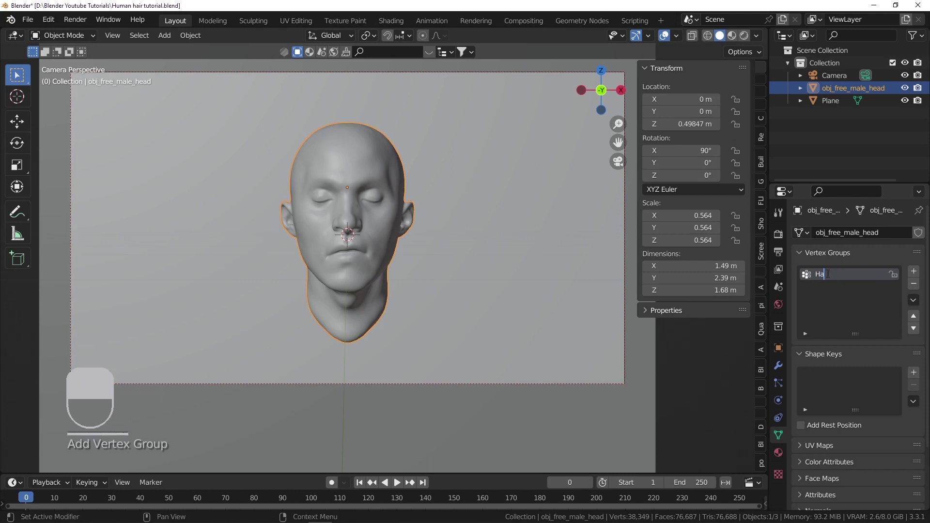
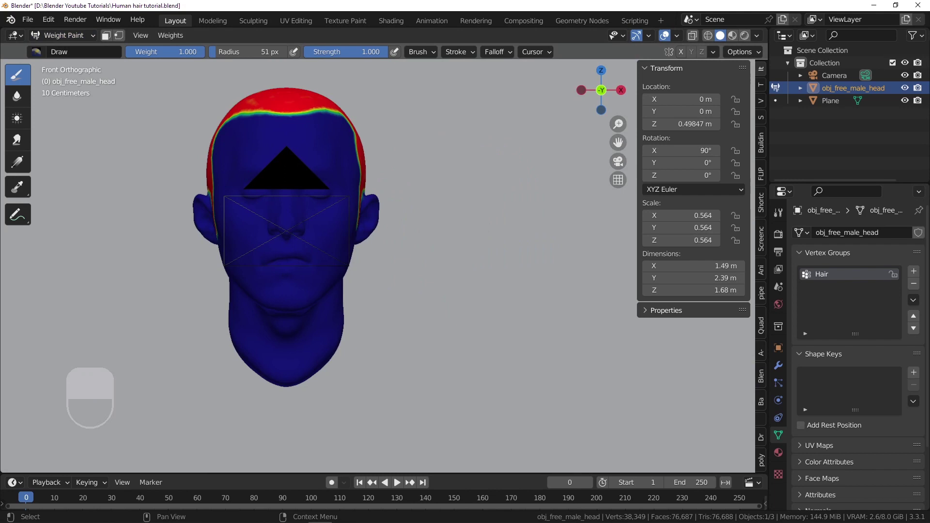
# - Add a new vertex group to the head for the moustache
pyautogui.click(831, 294)
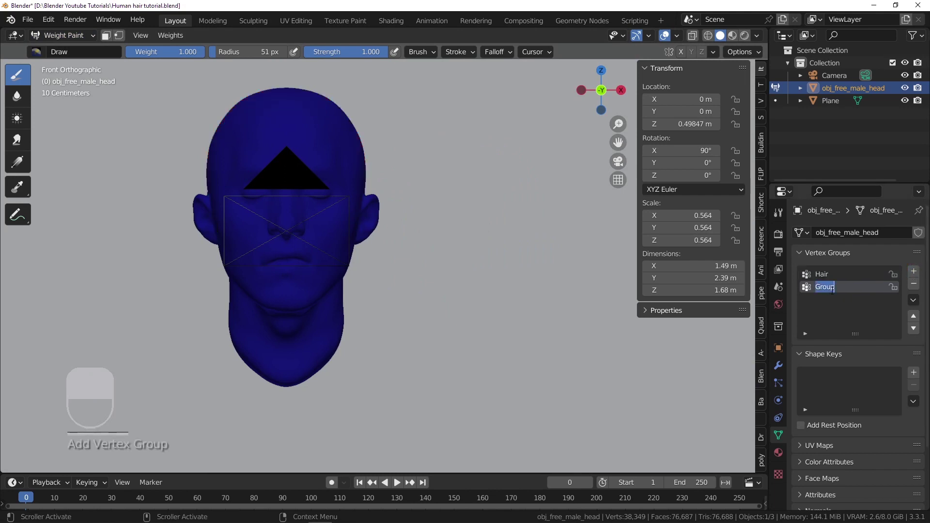
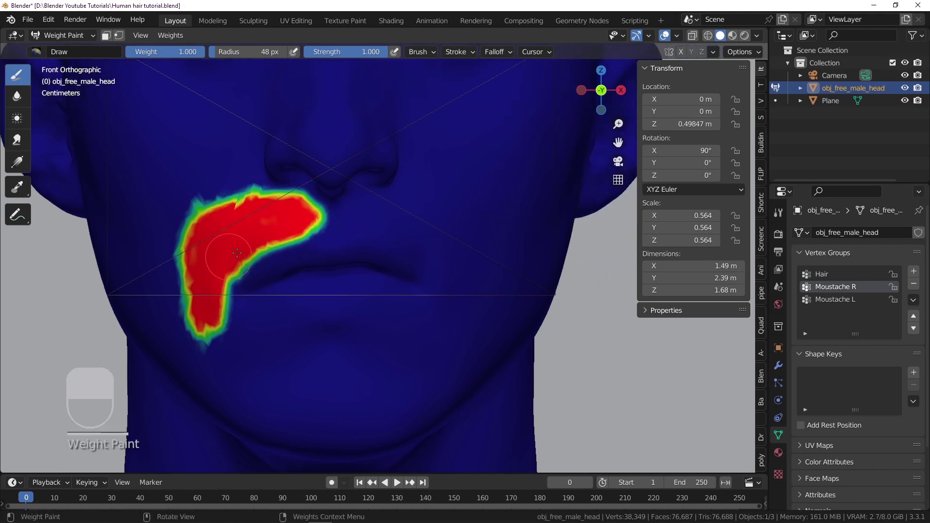
# - Switch to the Moustache L vertex group to paint the left upper lip
pyautogui.click(849, 302)
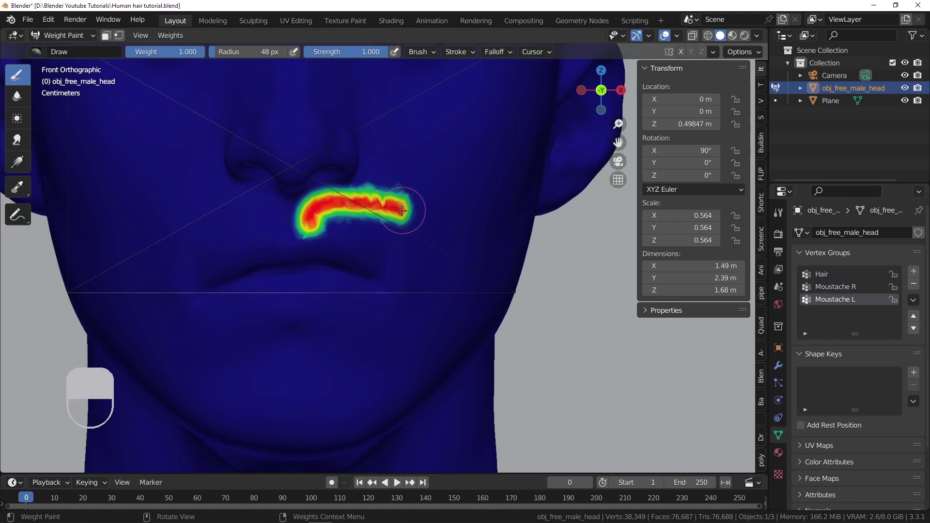
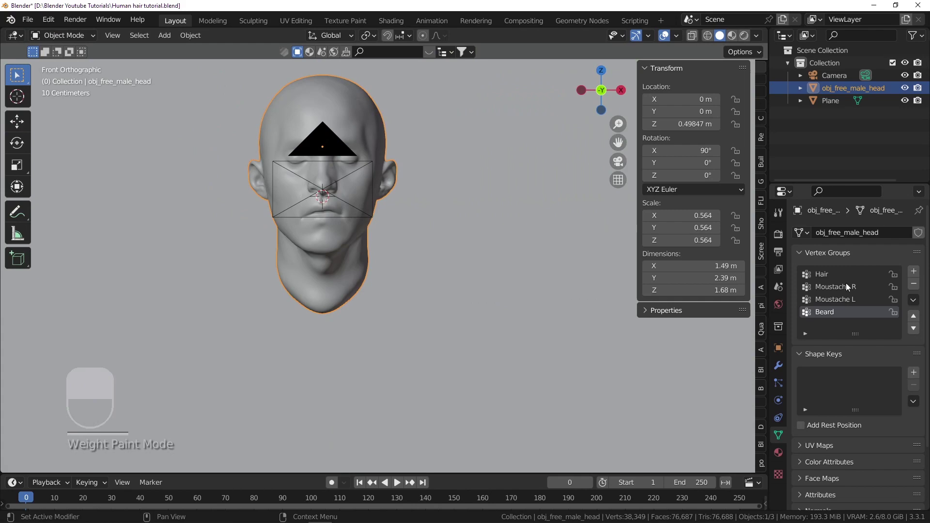
# - View the head through the camera, save, and add a particle system to the head
pyautogui.press('Right')
pyautogui.press('Down')
pyautogui.press('KP_0')
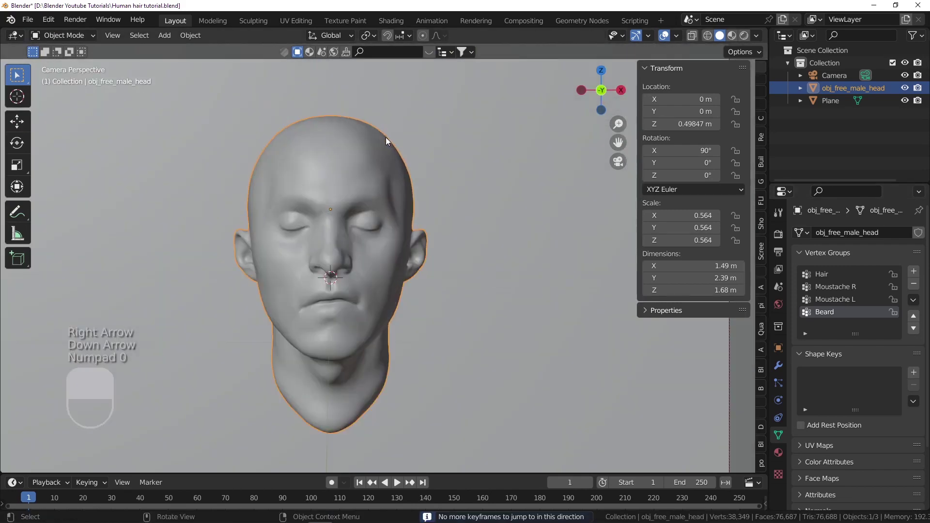
pyautogui.press('ctrl+s')
pyautogui.moveTo(784, 375); pyautogui.dragTo(918, 236)
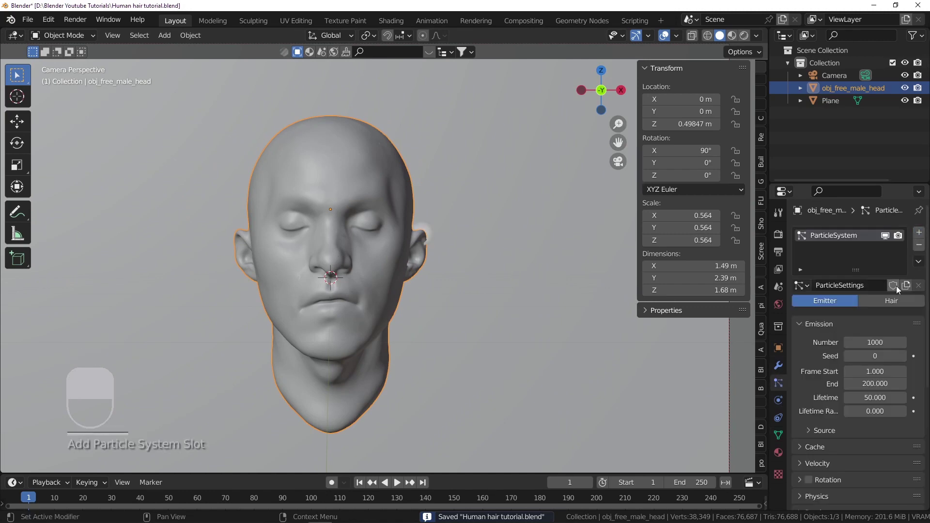
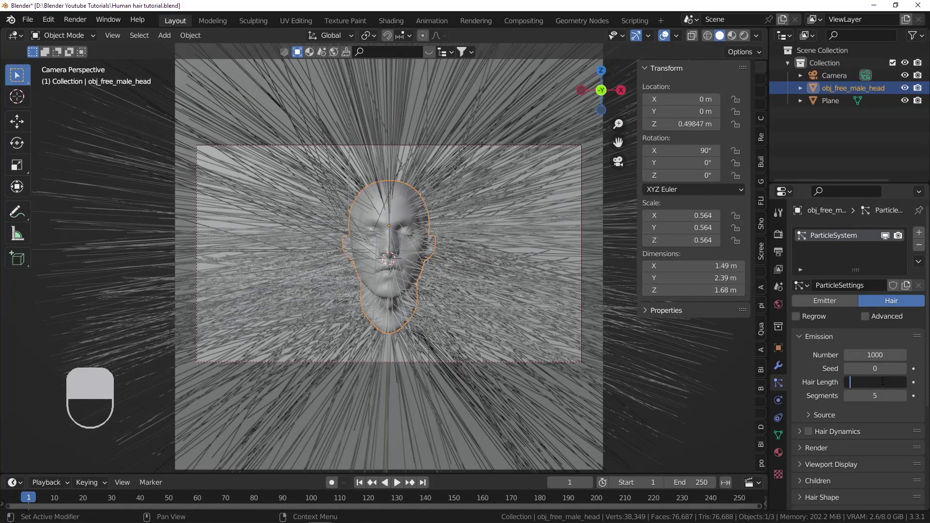
# - Set hair length 1.61, 1500 strands and 7 segments, growing from the Hair vertex group
pyautogui.press('BackSpace')
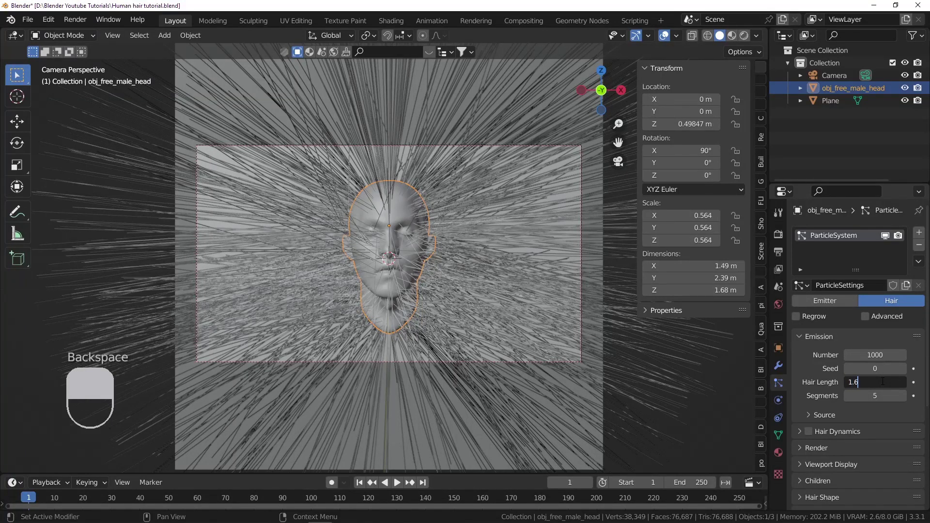
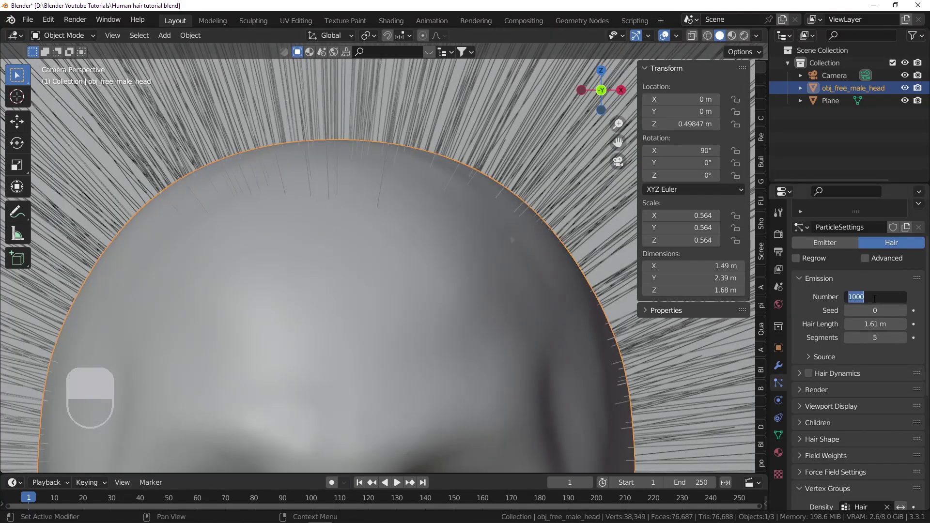
pyautogui.press('0')
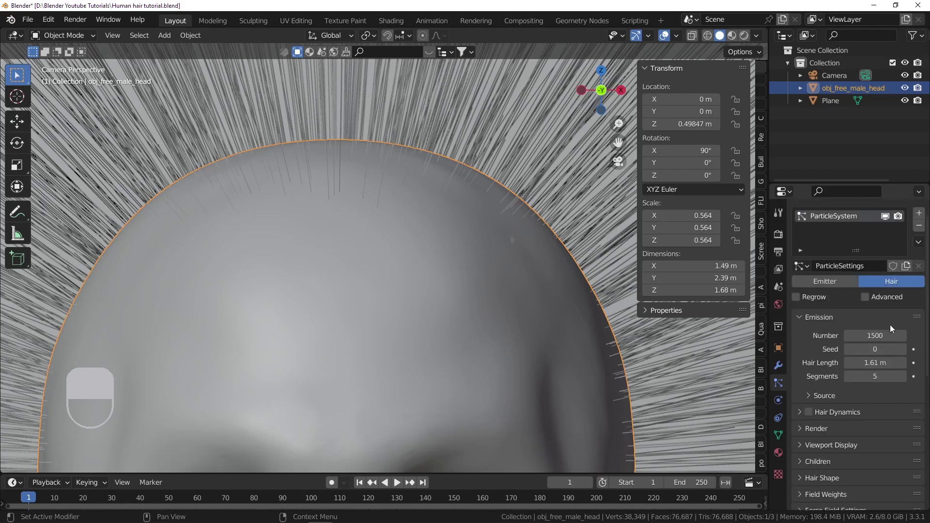
pyautogui.press('ctrl+s')
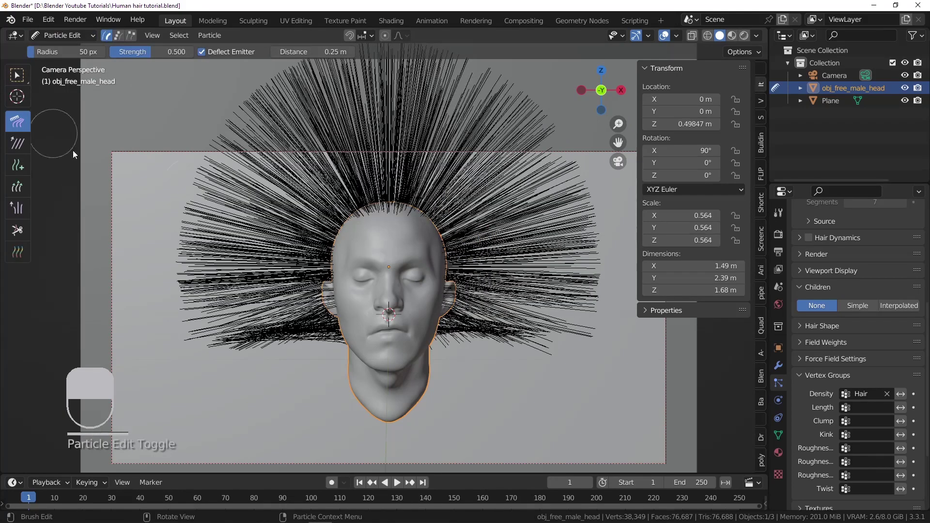
# - Resize the comb brush and comb the strands down behind the head from the side view
pyautogui.press('f')
pyautogui.moveTo(248, 185); pyautogui.dragTo(318, 126)
pyautogui.press('f')
pyautogui.press('f')
pyautogui.moveTo(319, 126); pyautogui.dragTo(339, 167)
pyautogui.moveTo(319, 126); pyautogui.dragTo(245, 203)
# - Comb the remaining strands downward and open the hair display options
pyautogui.press('f')
pyautogui.moveTo(243, 177); pyautogui.dragTo(271, 252)
pyautogui.click(692, 42)
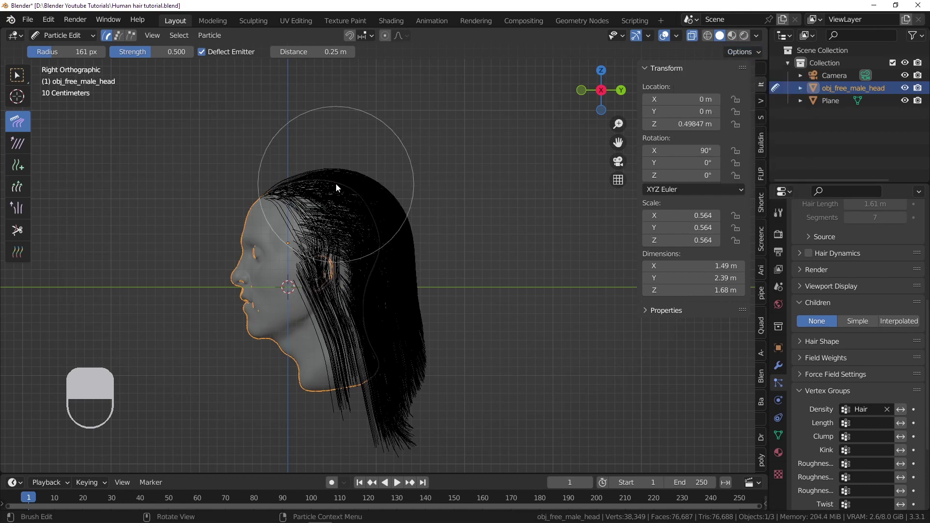
# - Undo the last stroke and shrink the comb brush to a small radius
pyautogui.press('ctrl+z')
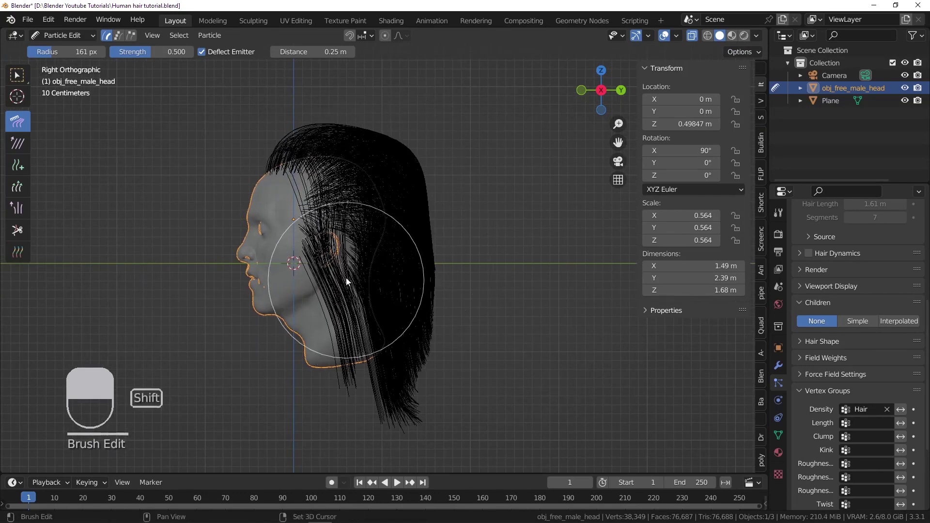
pyautogui.press('f')
pyautogui.click(409, 253)
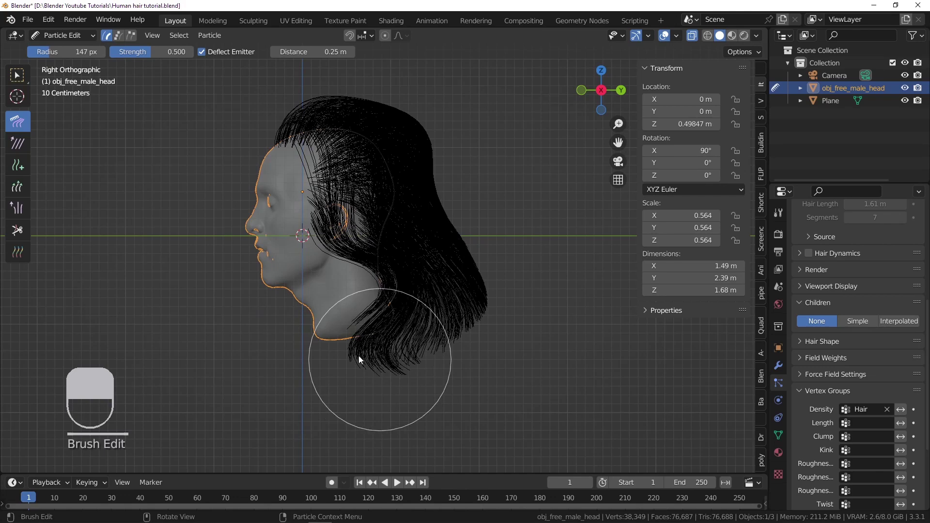
pyautogui.press('f')
pyautogui.click(402, 356)
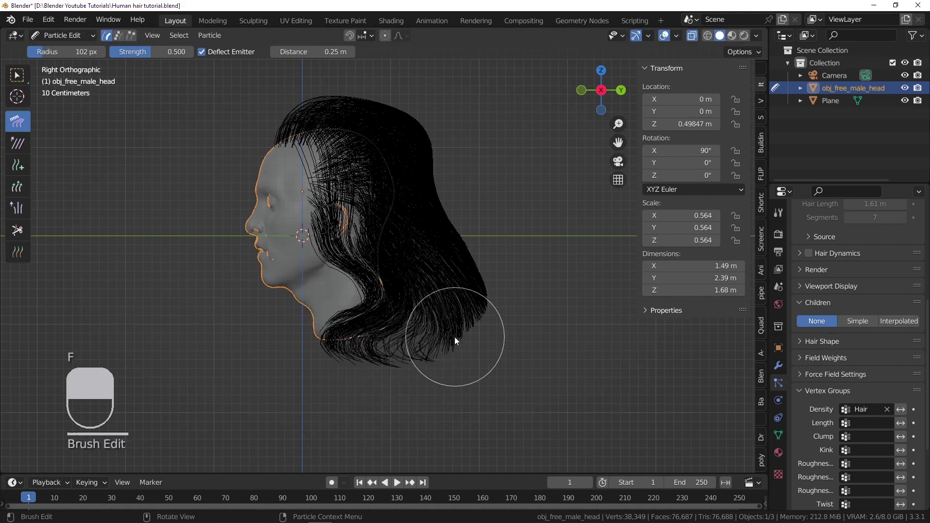
pyautogui.press('f')
pyautogui.click(454, 338)
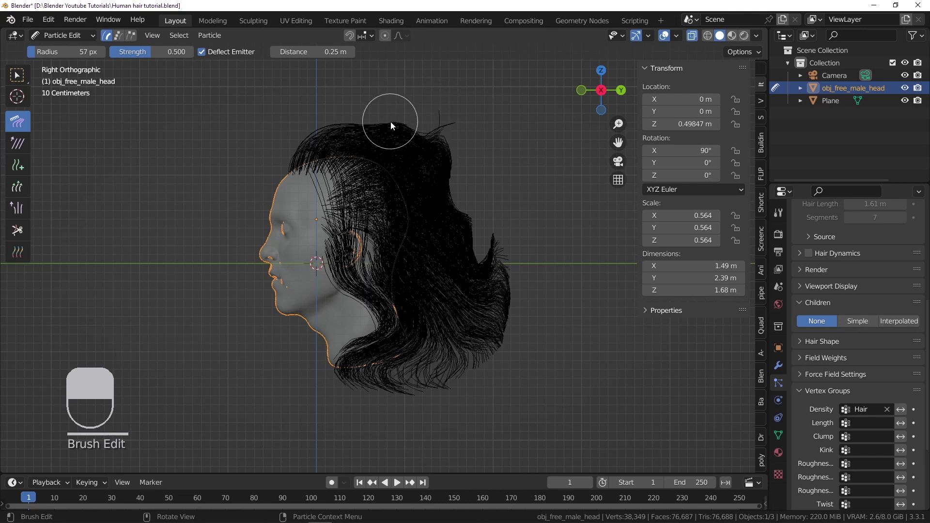
# - Sweep the crown hair backward and comb the front hairline back over the head
pyautogui.press('f')
pyautogui.moveTo(391, 133); pyautogui.dragTo(398, 124)
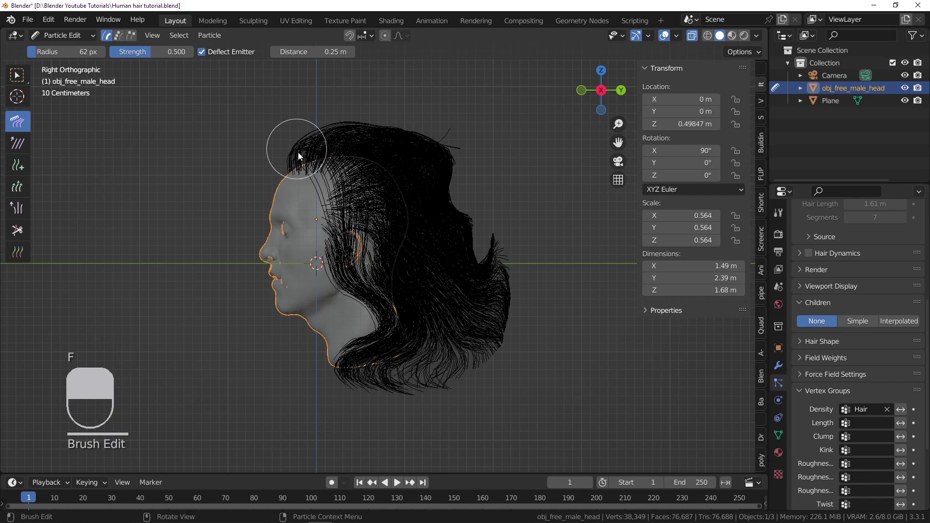
pyautogui.press('f')
pyautogui.moveTo(338, 158); pyautogui.dragTo(336, 208)
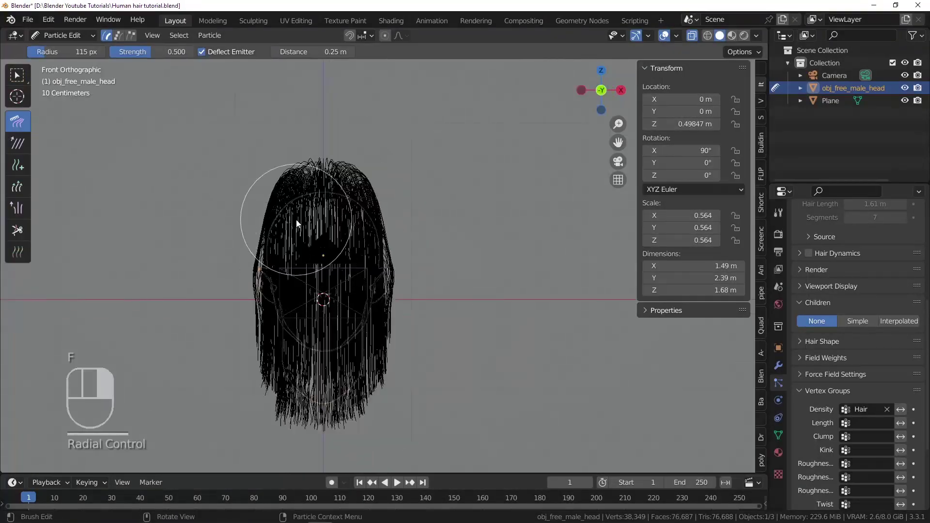
# - Enable X-Ray to see the head outline and comb the side strands downward
pyautogui.rightClick(701, 38)
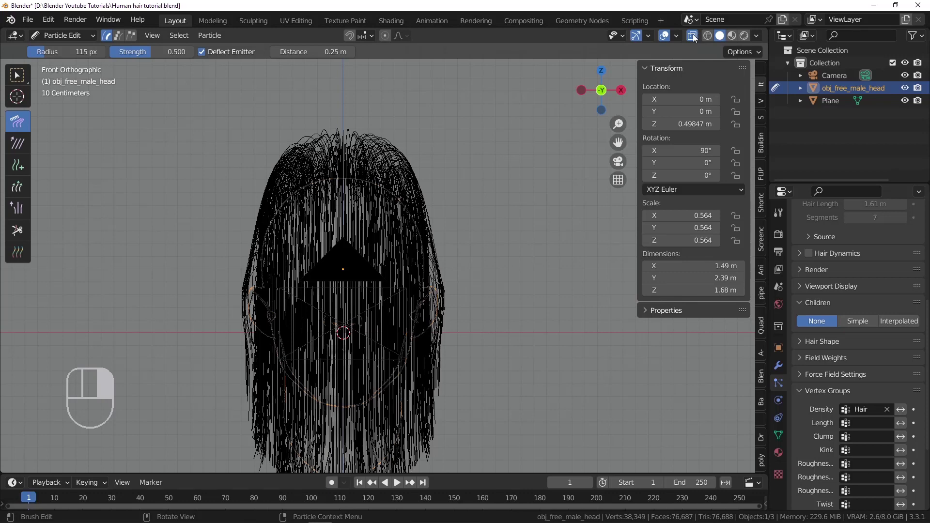
pyautogui.click(695, 38)
pyautogui.press('f')
pyautogui.moveTo(359, 229); pyautogui.dragTo(307, 223)
pyautogui.press('f')
pyautogui.middleClick(697, 37)
pyautogui.rightClick(696, 37)
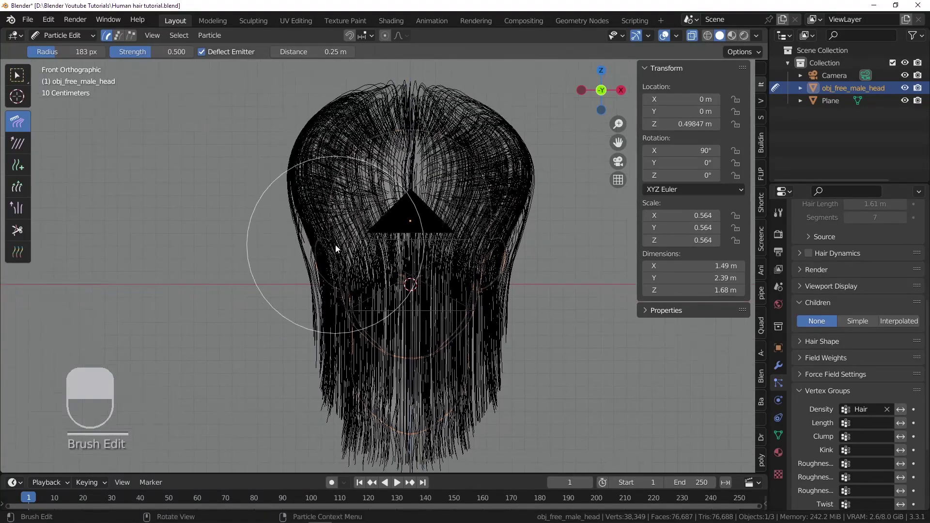
pyautogui.press('f')
pyautogui.click(301, 249)
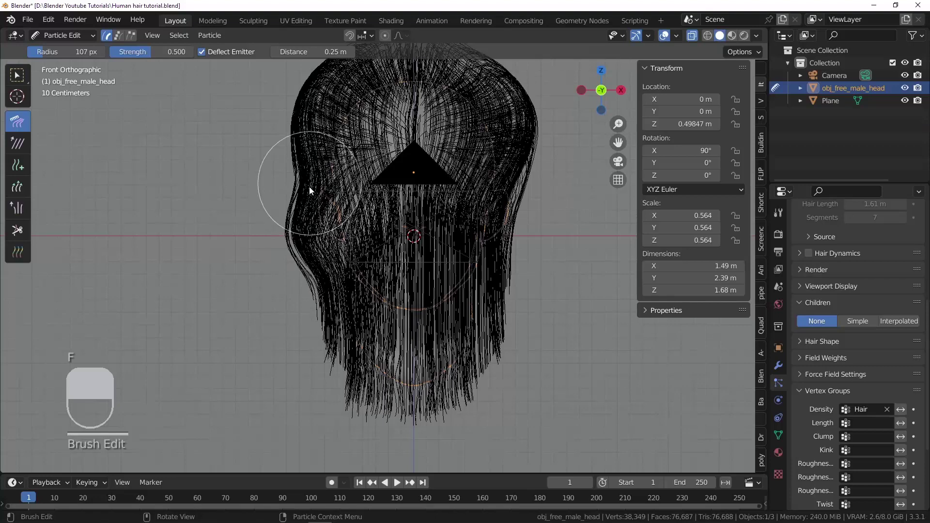
# - Sweep the right-side and left-side hair ends outward at shoulder level
pyautogui.press('f')
pyautogui.moveTo(350, 394); pyautogui.dragTo(331, 393)
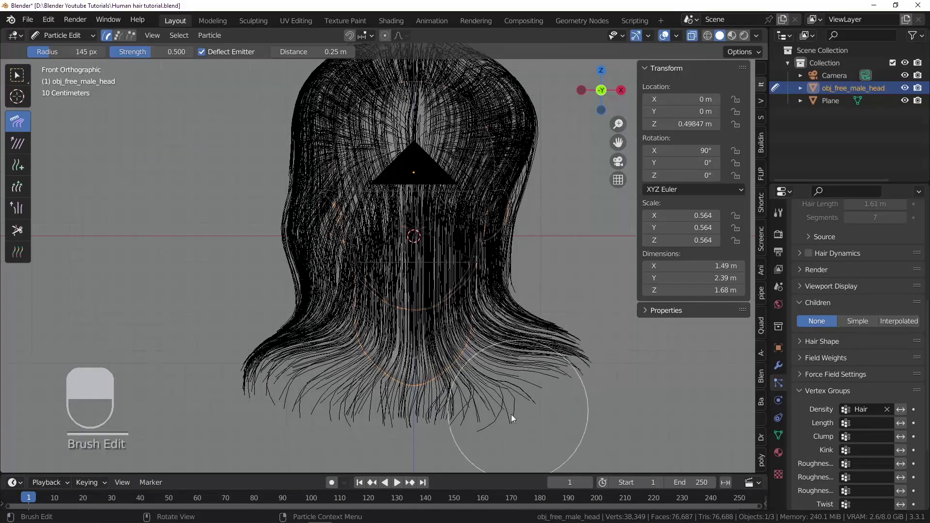
pyautogui.press('f')
pyautogui.moveTo(235, 346); pyautogui.dragTo(263, 323)
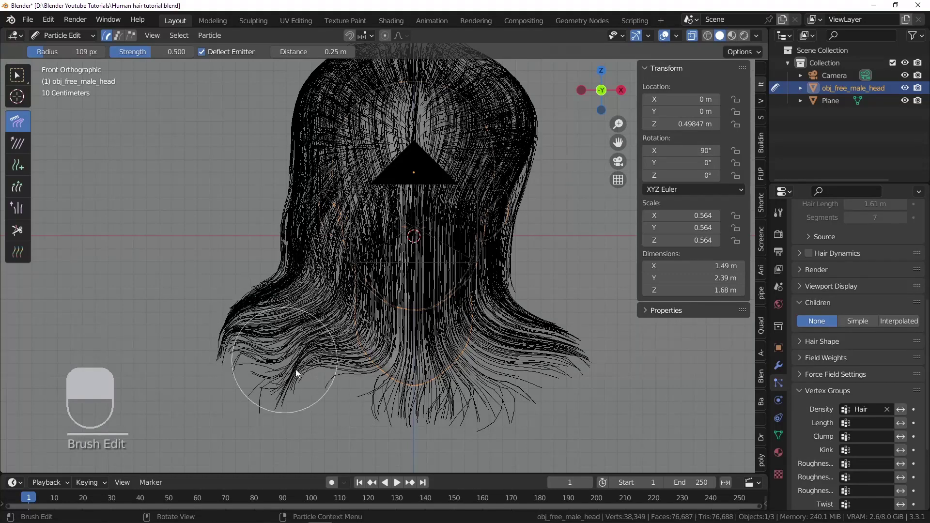
pyautogui.press('f')
pyautogui.click(308, 373)
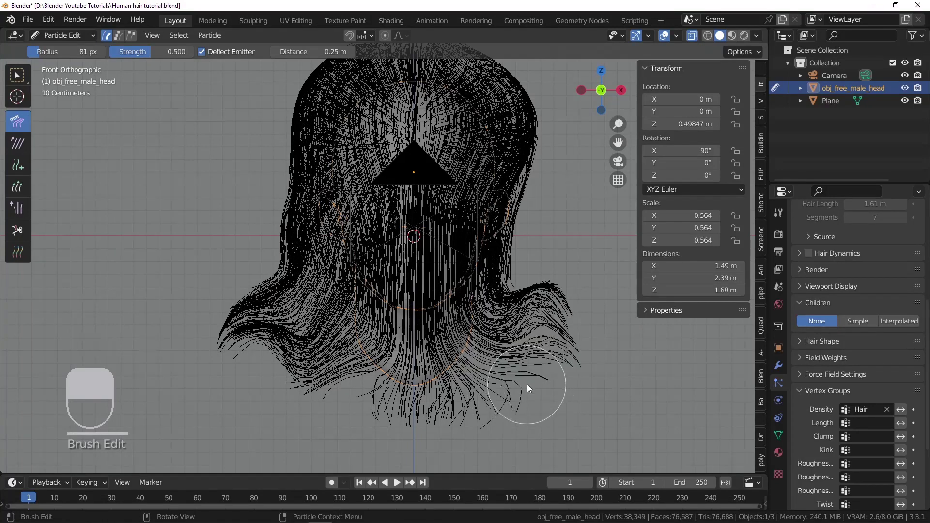
pyautogui.press('f')
pyautogui.click(448, 409)
# - Curl the right-side ends outward and comb them into waves, then turn to the left side
pyautogui.press('f')
pyautogui.moveTo(505, 265); pyautogui.dragTo(447, 271)
pyautogui.press('f')
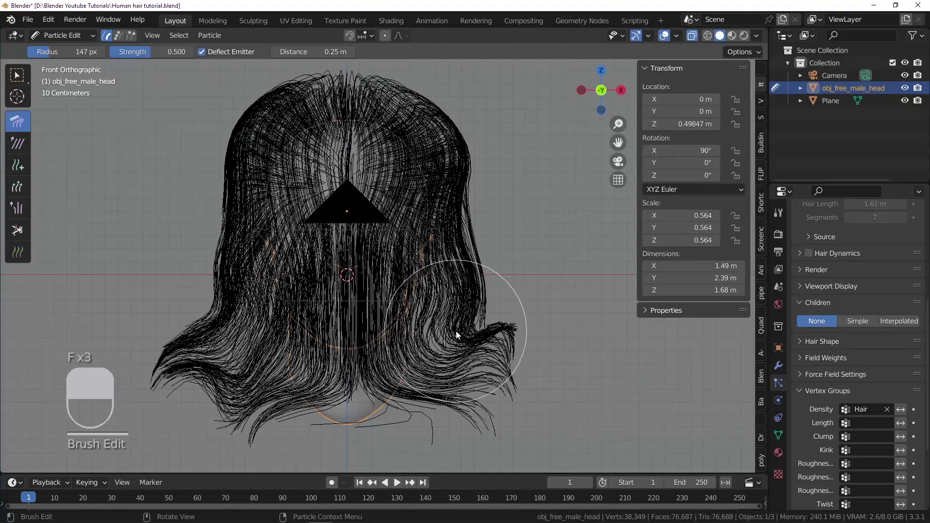
pyautogui.press('f')
pyautogui.moveTo(471, 273); pyautogui.dragTo(467, 247)
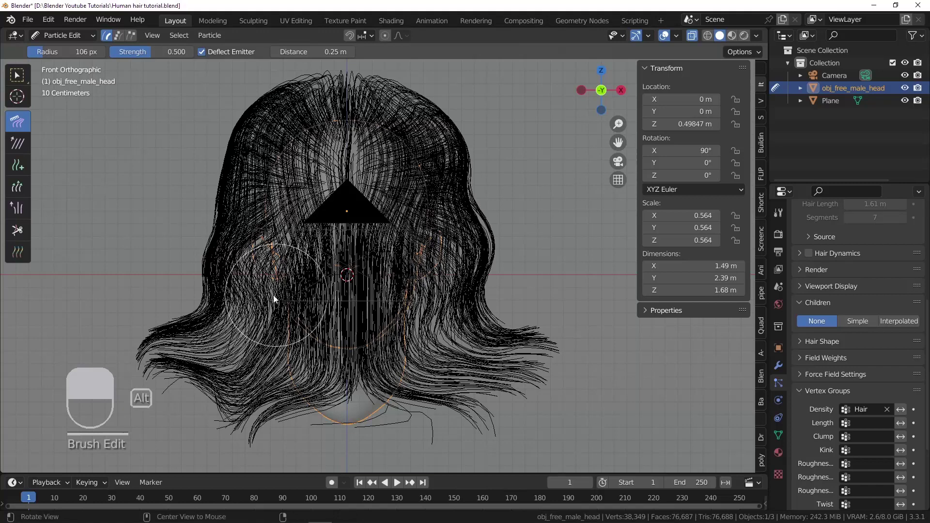
pyautogui.middleClick(327, 295)
# - Comb the left side strands back and the temple hair back over the ear
pyautogui.moveTo(456, 260); pyautogui.dragTo(538, 241)
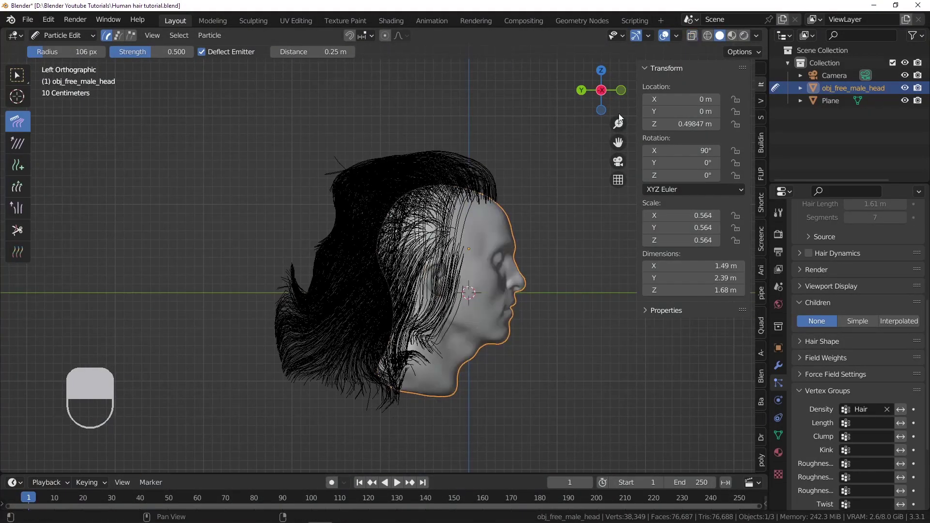
pyautogui.press('f')
pyautogui.click(443, 187)
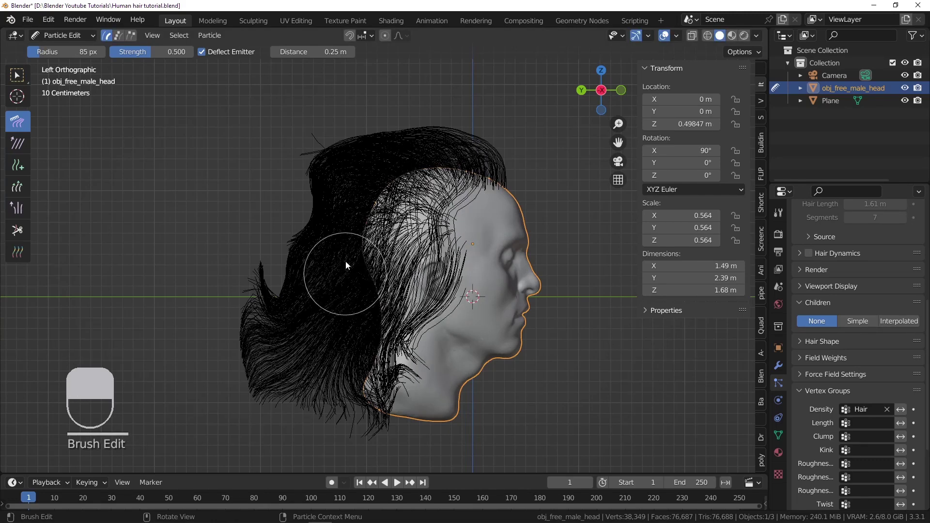
pyautogui.press('f')
pyautogui.moveTo(339, 183); pyautogui.dragTo(322, 194)
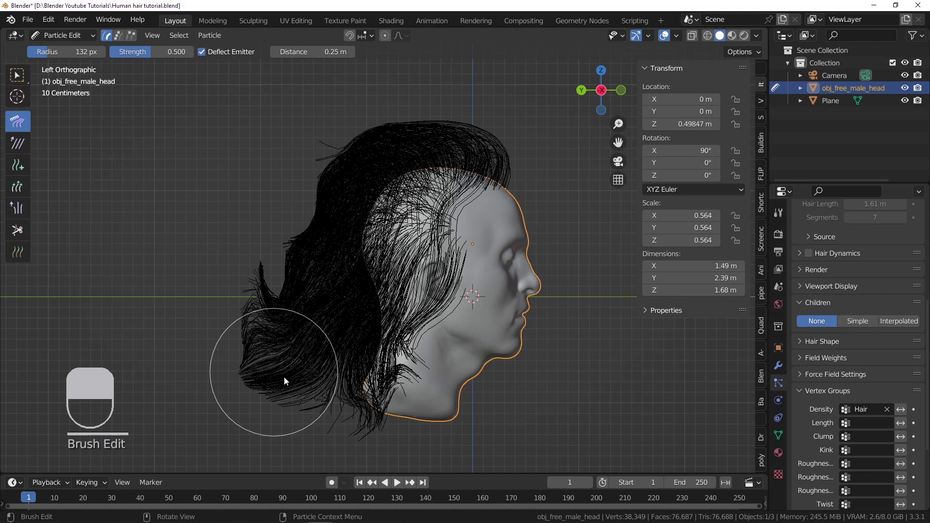
pyautogui.moveTo(312, 370); pyautogui.dragTo(345, 320)
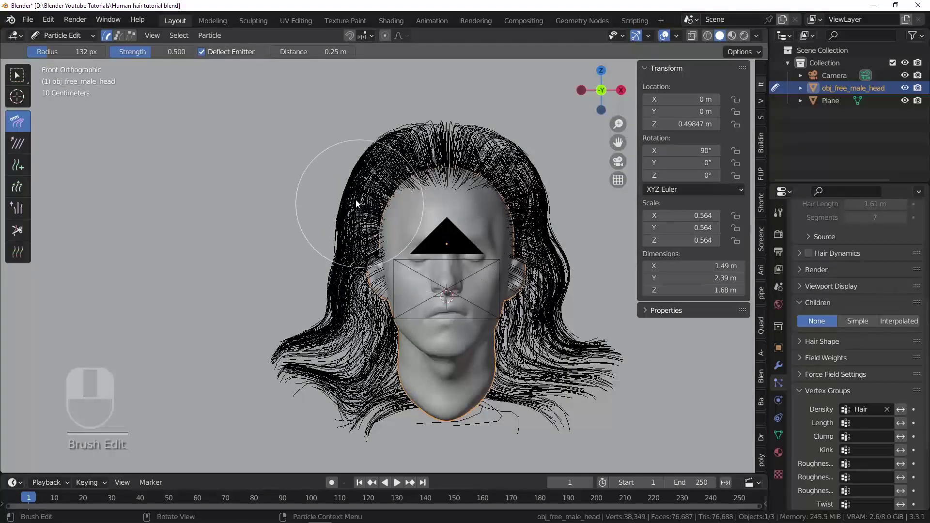
# - Set the hair system's Children to Interpolated in the particle settings
pyautogui.moveTo(704, 63); pyautogui.dragTo(609, 288)
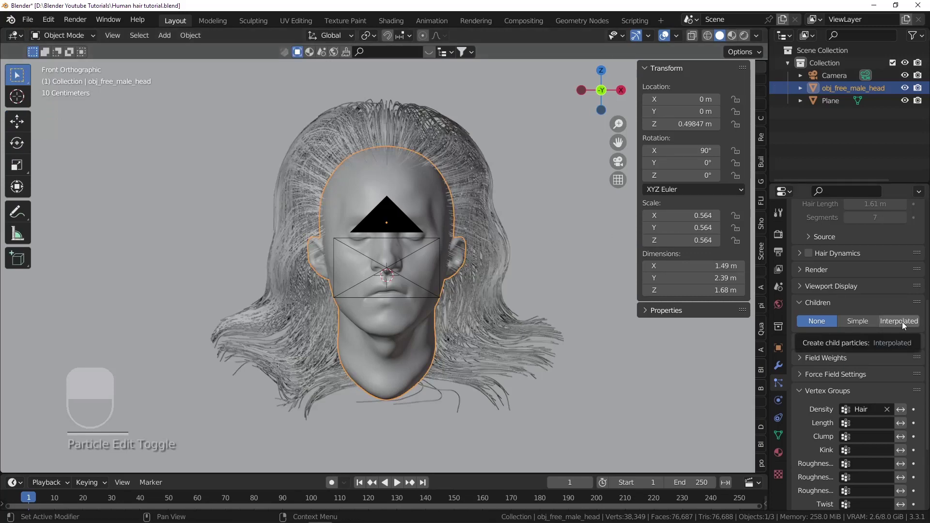
pyautogui.moveTo(905, 324); pyautogui.dragTo(428, 238)
# - In camera view, switch to the Grow brush and enlarge it to about 100 px for lengthening strands
pyautogui.press('KP_0')
pyautogui.moveTo(429, 238); pyautogui.dragTo(93, 41)
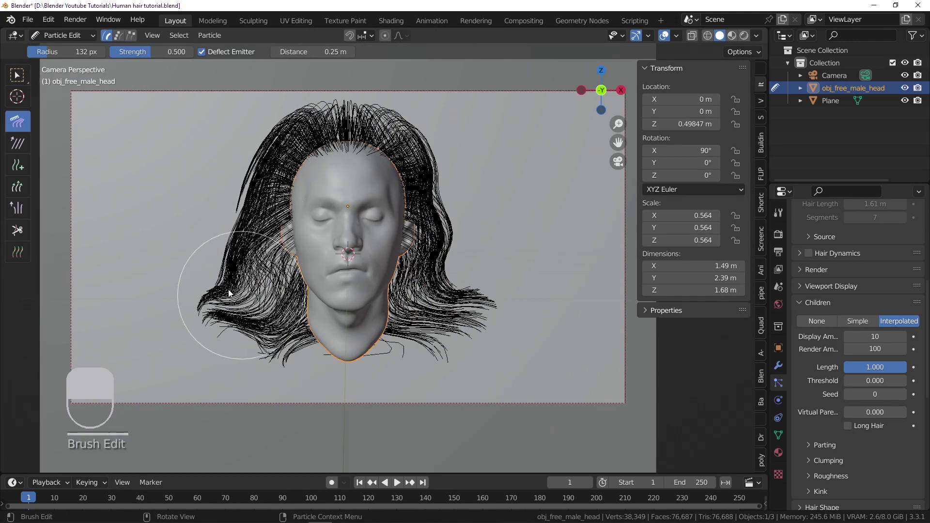
pyautogui.press('f')
pyautogui.click(232, 277)
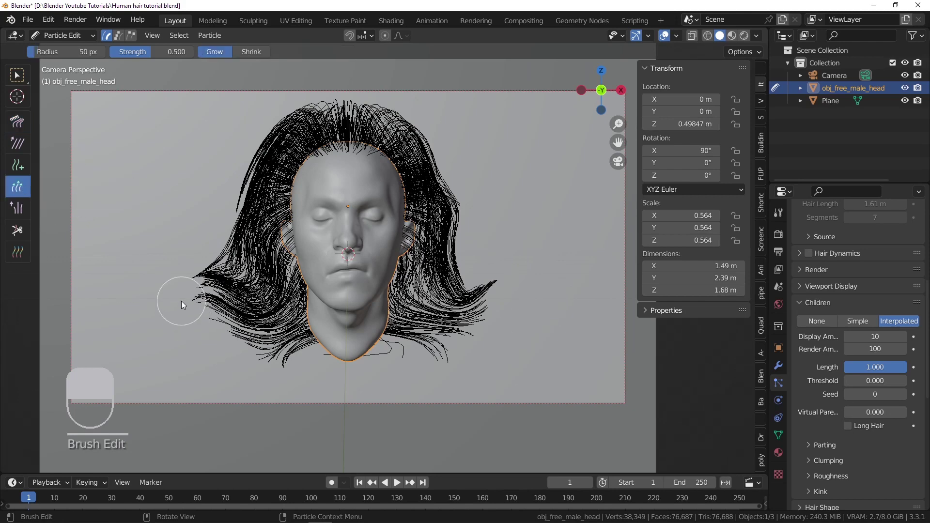
pyautogui.press('f')
pyautogui.moveTo(210, 311); pyautogui.dragTo(206, 305)
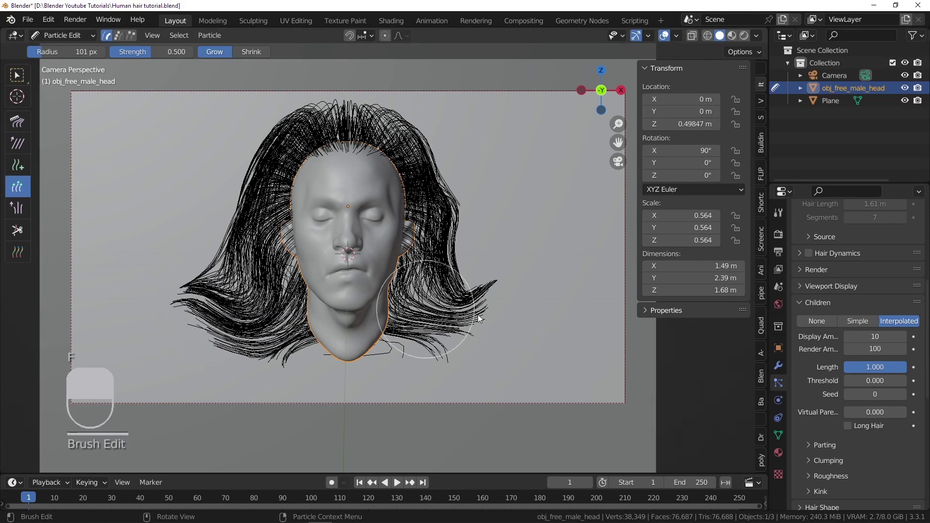
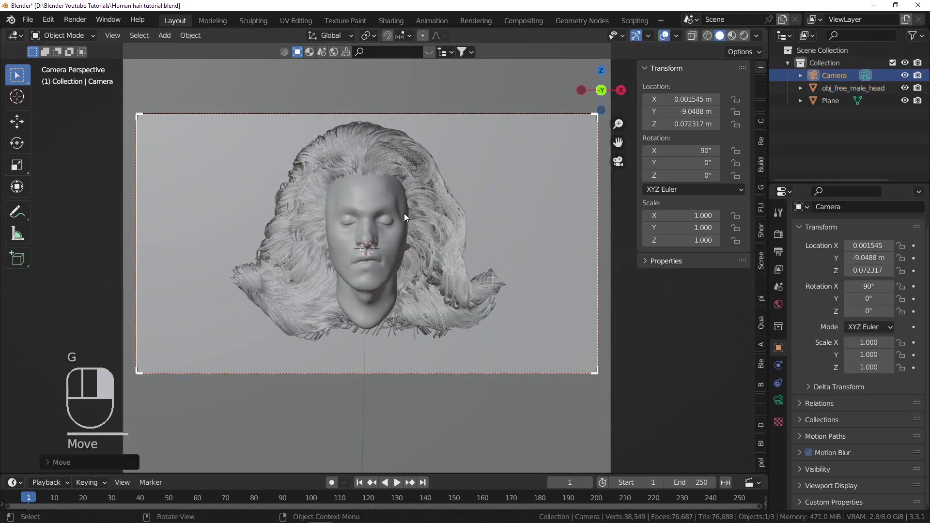
# - Save the file and tune the Curl kink shape on the long-hair children
pyautogui.press('ctrl+s')
pyautogui.middleClick(386, 235)
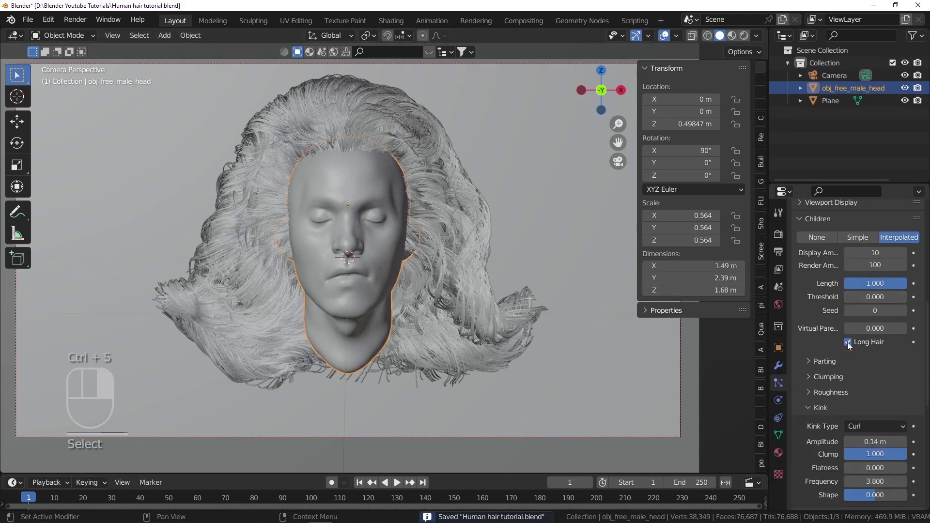
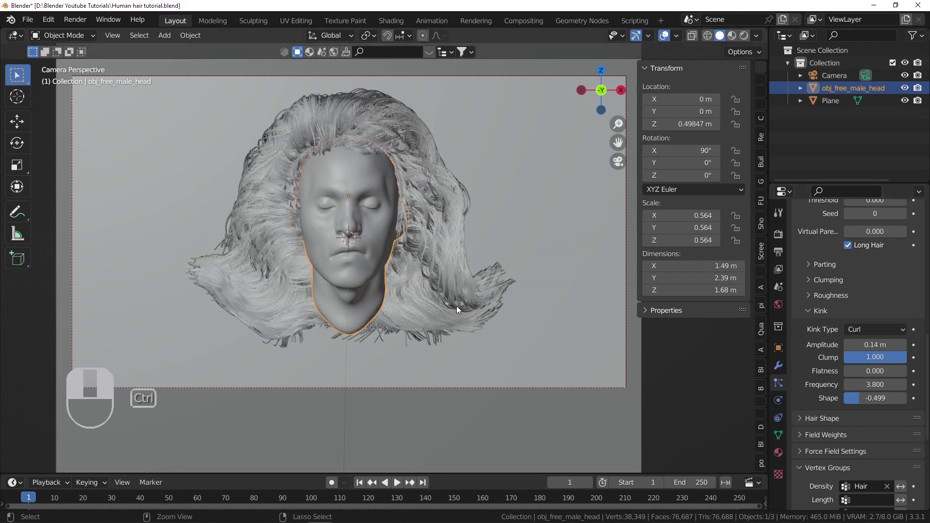
pyautogui.press('ctrl+z')
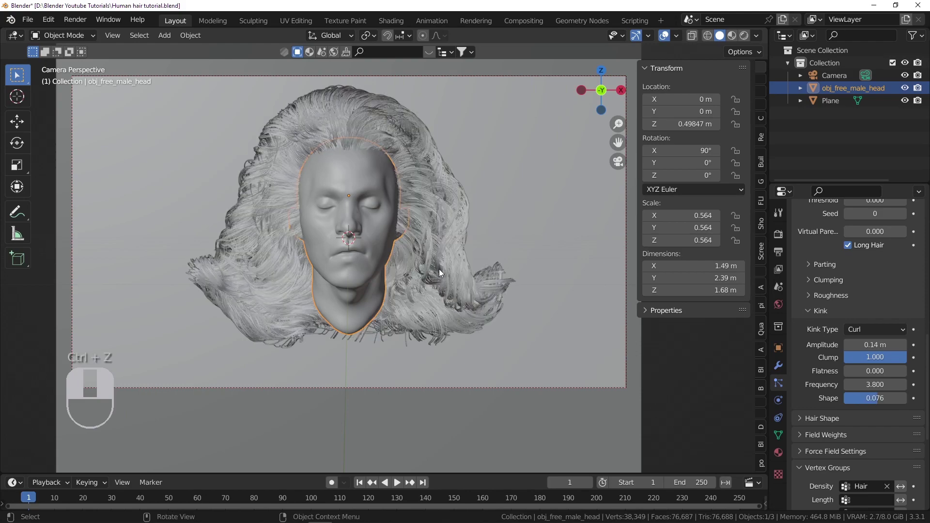
# - Set child Roughness Uniform 0.261, Size 0.7 and Random Size 0.6, then save
pyautogui.moveTo(217, 91); pyautogui.dragTo(391, 174)
pyautogui.middleClick(326, 177)
pyautogui.moveTo(328, 176); pyautogui.dragTo(328, 159)
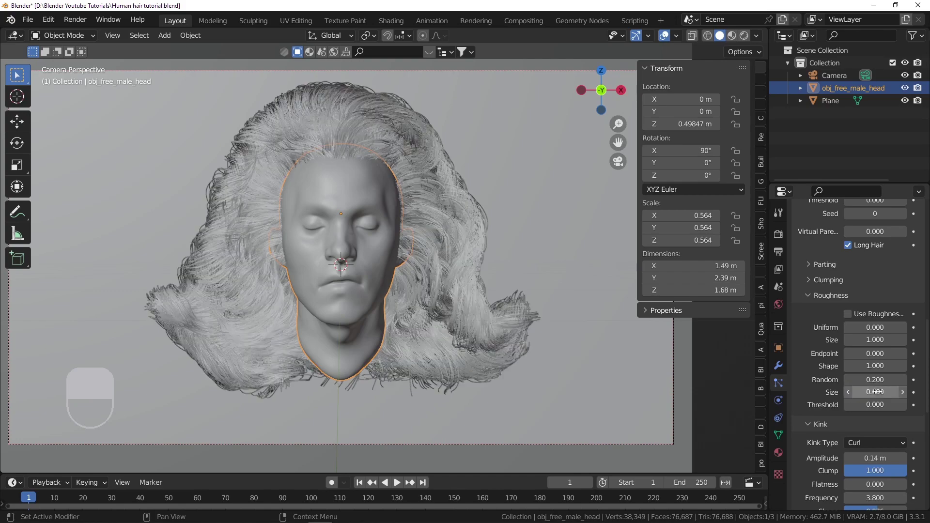
pyautogui.moveTo(210, 142); pyautogui.dragTo(232, 140)
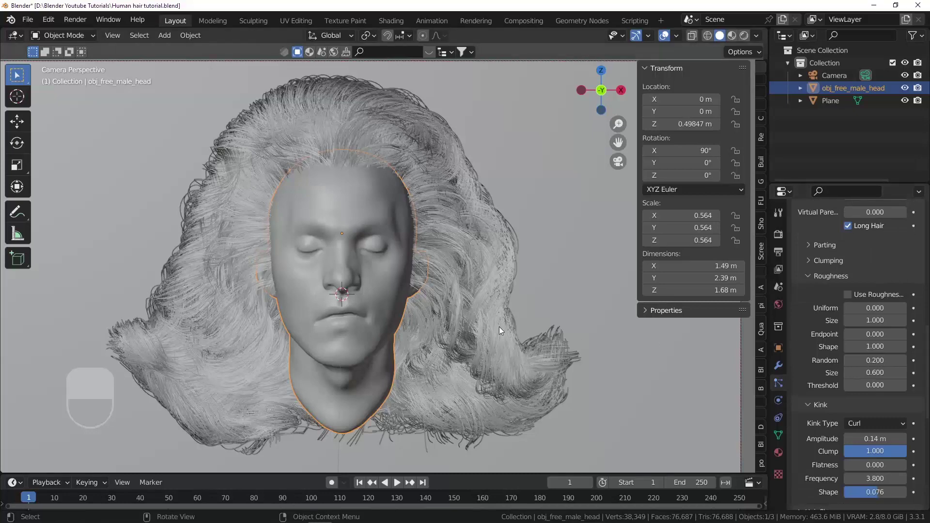
pyautogui.press('ctrl+s')
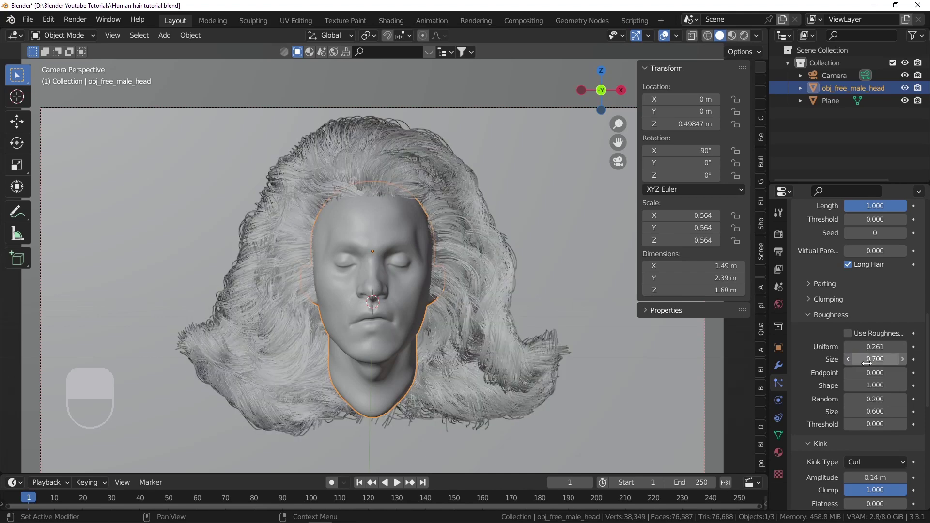
pyautogui.press('ctrl+s')
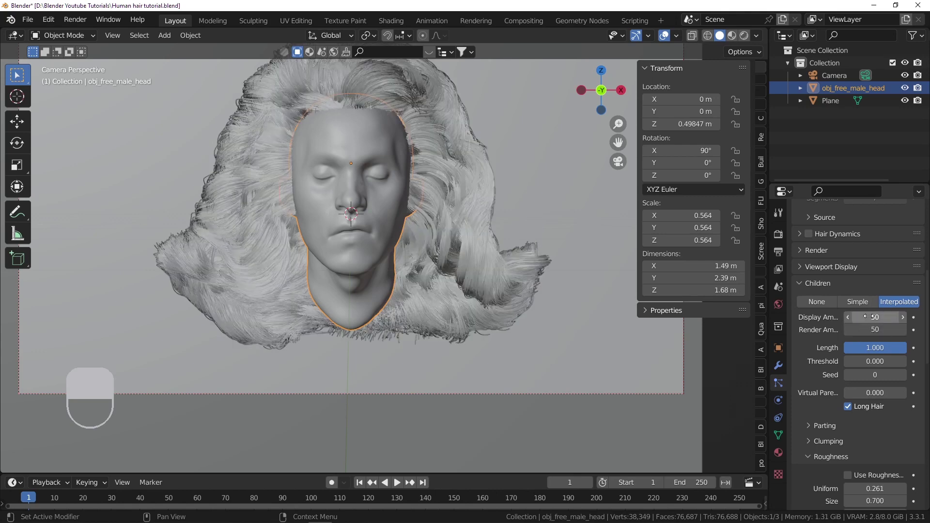
# - Save, hide the head hair system in the viewport and add ParticleSystem.001
pyautogui.press('ctrl+s')
pyautogui.moveTo(396, 260); pyautogui.dragTo(886, 238)
pyautogui.press('ctrl+s')
pyautogui.moveTo(352, 303); pyautogui.dragTo(920, 236)
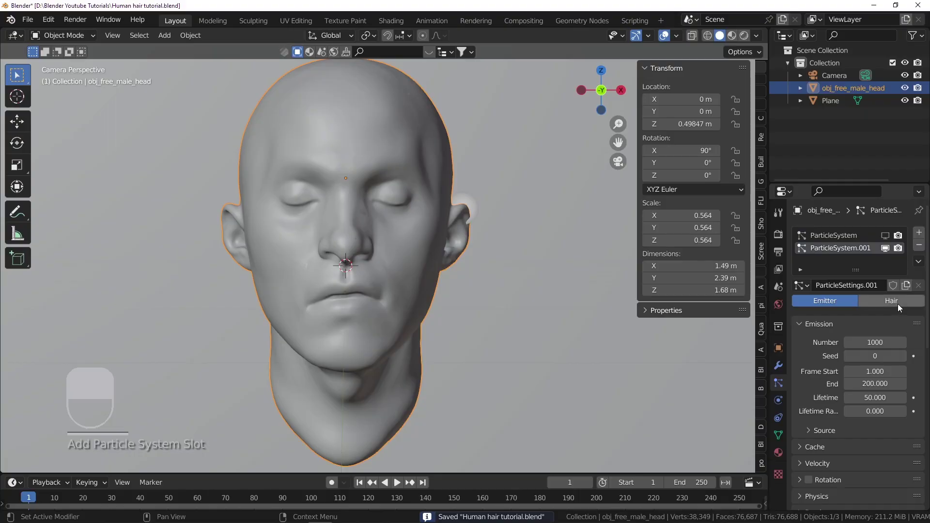
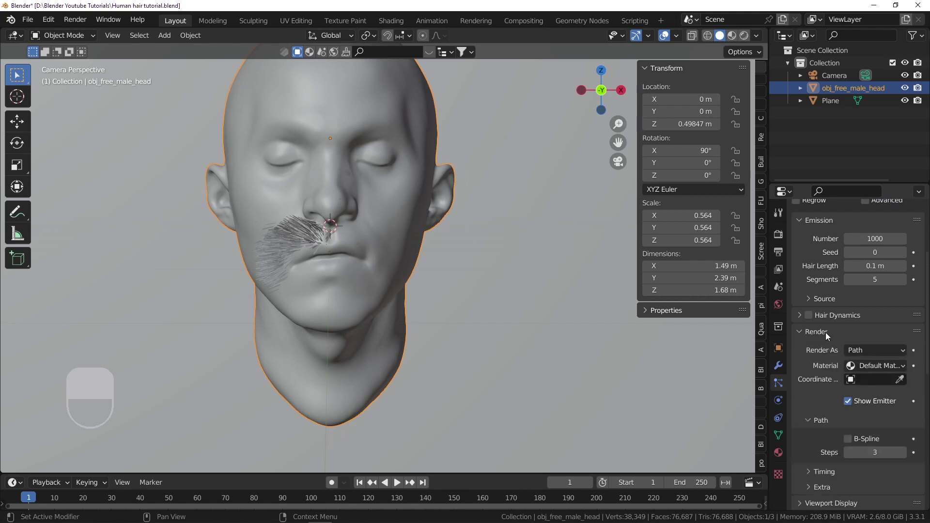
# - Assign the moustache vertex group as hair Density and enter Particle Edit on the moustache
pyautogui.click(884, 462)
pyautogui.moveTo(819, 415); pyautogui.dragTo(806, 354)
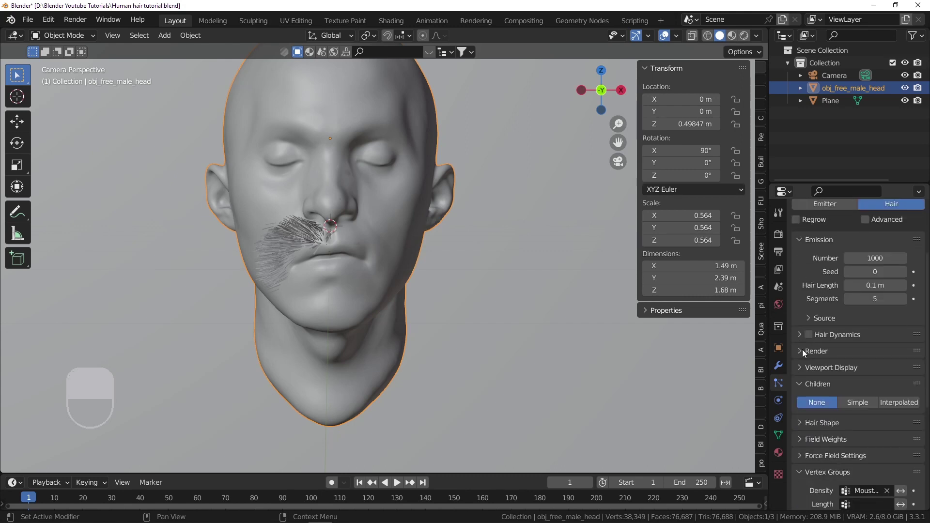
pyautogui.moveTo(795, 401); pyautogui.dragTo(62, 44)
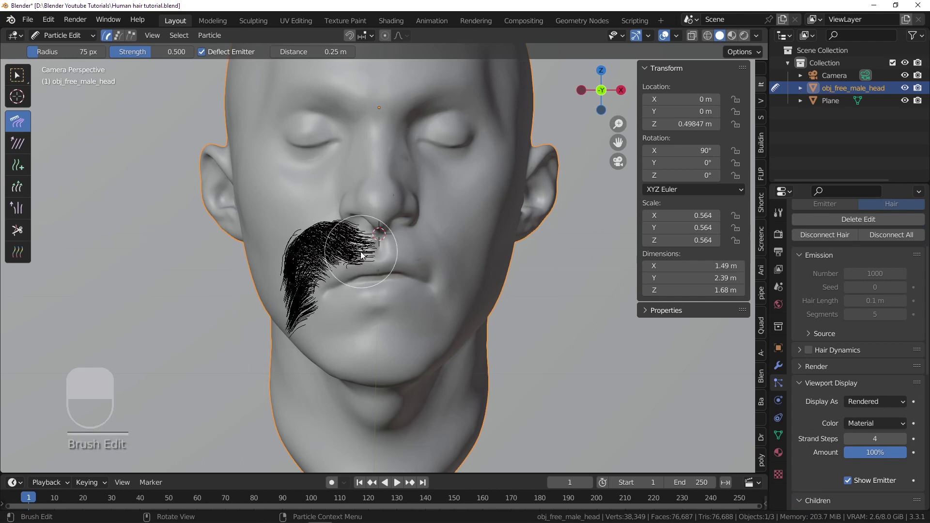
# - Resize the comb brush and comb the moustache strands down over the lip toward the chin
pyautogui.press('f')
pyautogui.click(354, 249)
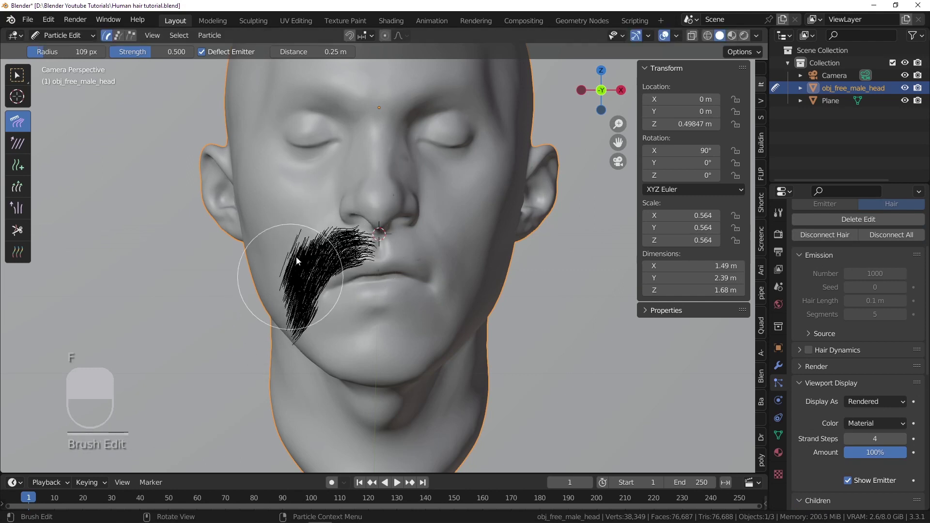
pyautogui.press('f')
pyautogui.click(327, 225)
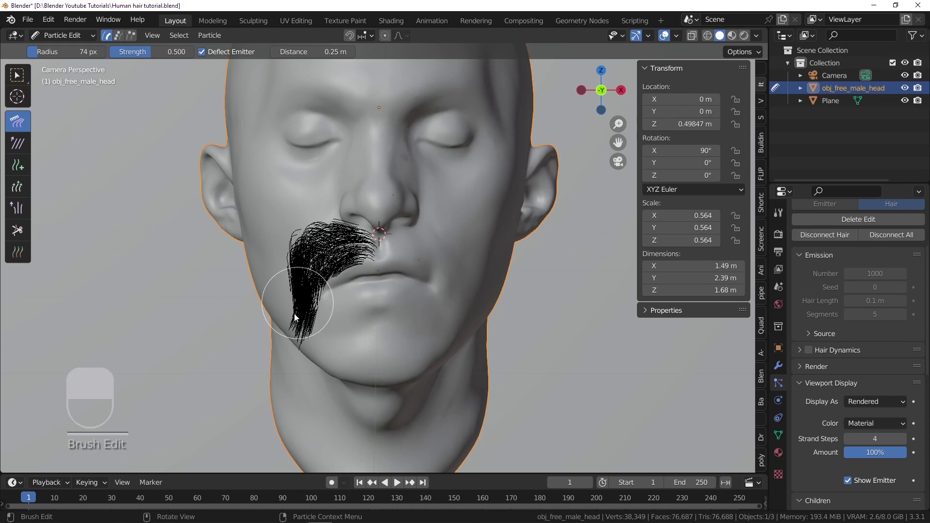
pyautogui.moveTo(152, 210); pyautogui.dragTo(309, 362)
pyautogui.press('f')
pyautogui.moveTo(293, 347); pyautogui.dragTo(289, 341)
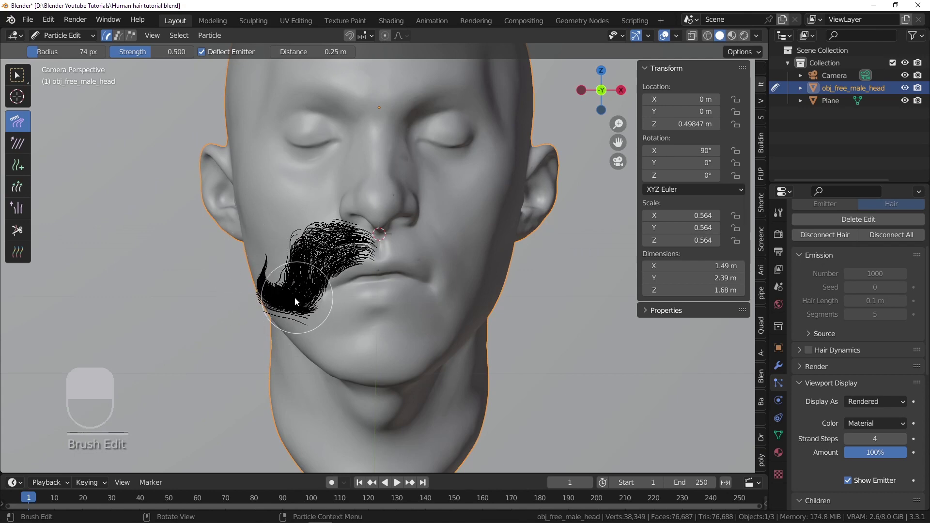
pyautogui.moveTo(336, 291); pyautogui.dragTo(415, 293)
# - From the side view comb the moustache down further with a ~144 px brush, then return to Object Mode
pyautogui.press('f')
pyautogui.moveTo(415, 293); pyautogui.dragTo(472, 235)
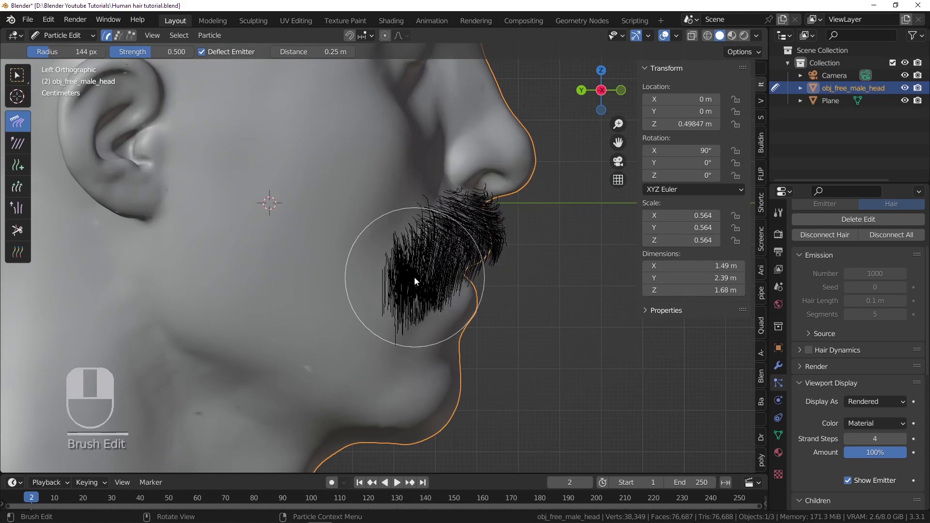
pyautogui.press('f')
pyautogui.moveTo(476, 274); pyautogui.dragTo(499, 266)
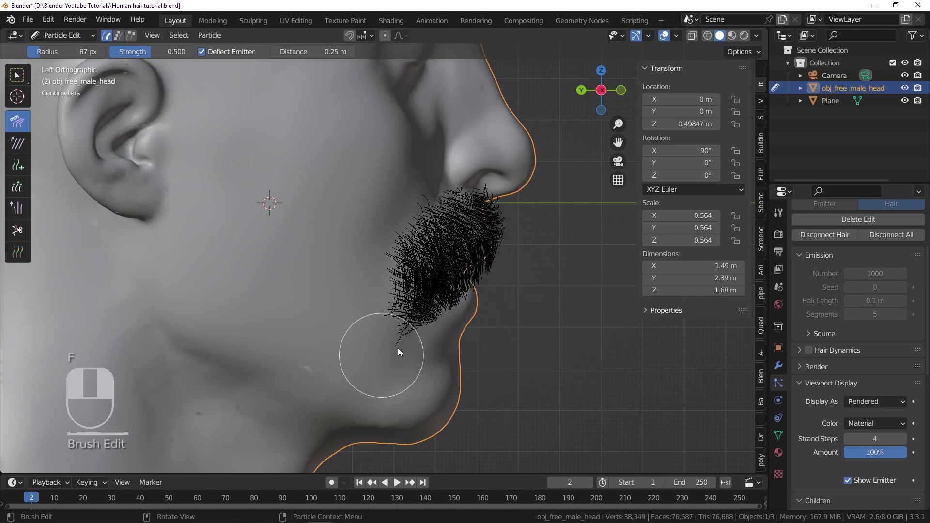
pyautogui.click(432, 261)
pyautogui.middleClick(431, 261)
pyautogui.rightClick(432, 261)
pyautogui.click(421, 235)
pyautogui.middleClick(421, 234)
pyautogui.rightClick(421, 235)
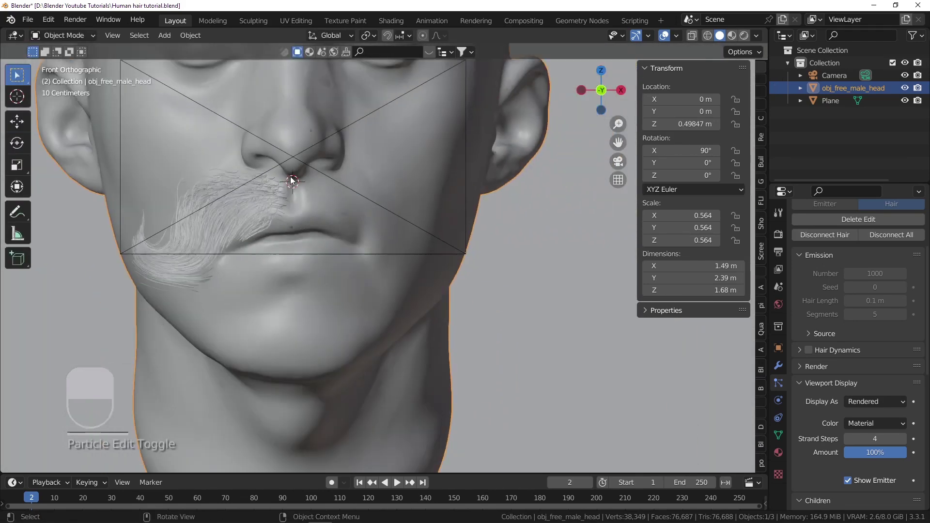
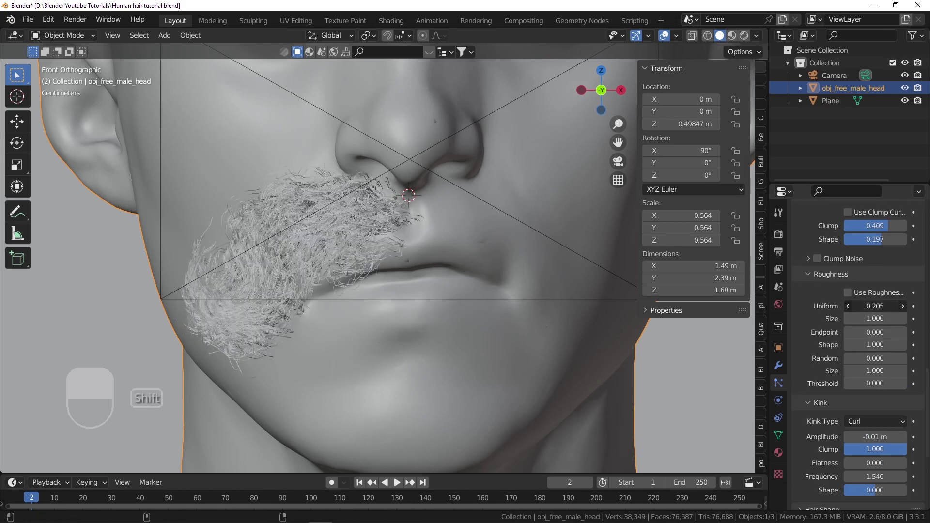
# - Confirm moustache roughness Uniform 0.021 and Random 0.044, save, and start renaming ParticleSystem to Hair
pyautogui.press('ctrl+z')
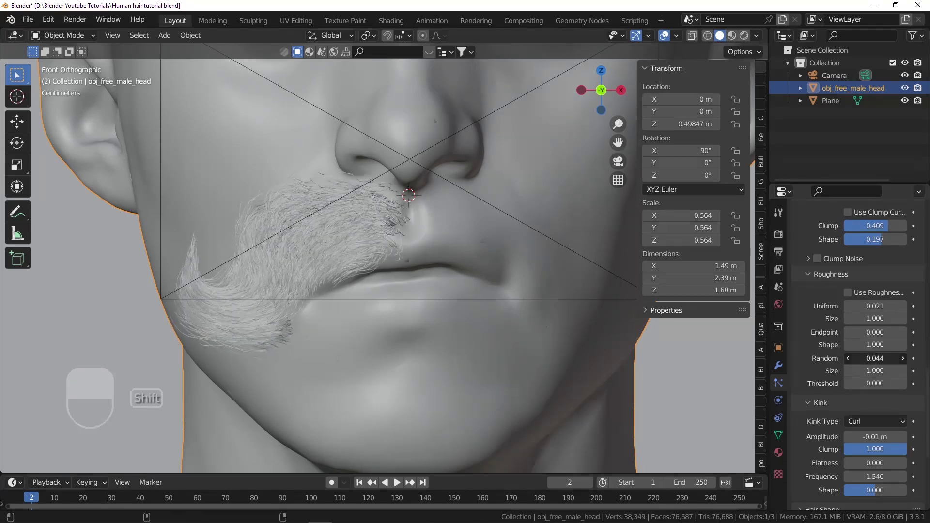
pyautogui.press('ctrl+s')
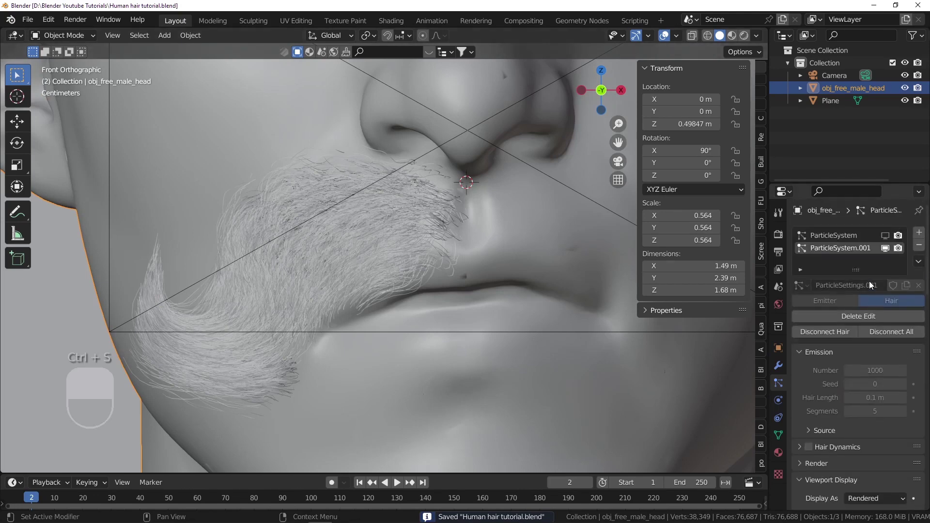
pyautogui.click(846, 240)
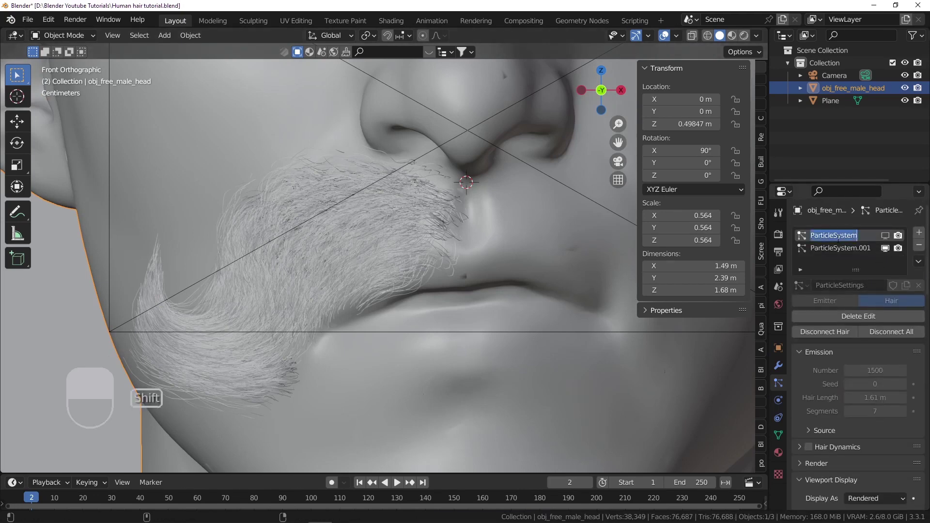
# - Add a second moustache hair system using the Moustache L vertex group for density
pyautogui.click(842, 254)
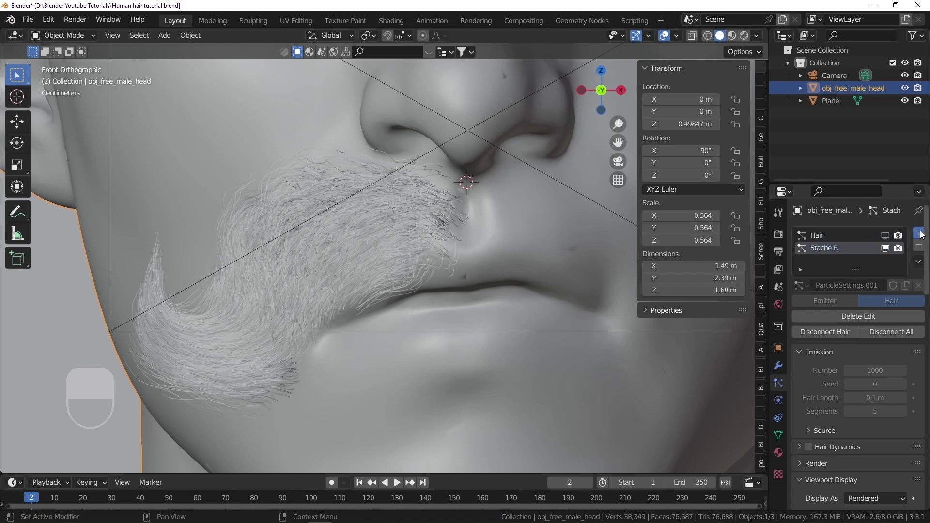
pyautogui.moveTo(893, 304); pyautogui.dragTo(810, 292)
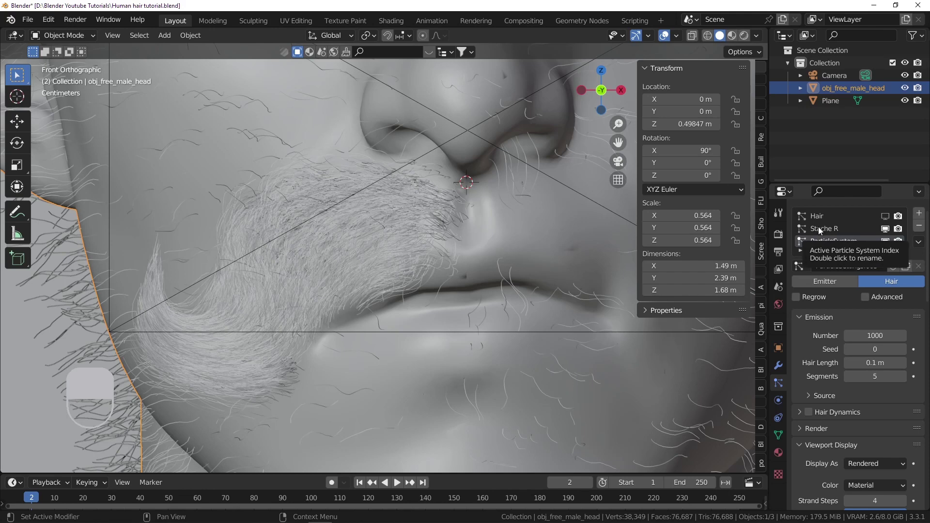
pyautogui.moveTo(805, 274); pyautogui.dragTo(818, 395)
pyautogui.moveTo(817, 395); pyautogui.dragTo(428, 273)
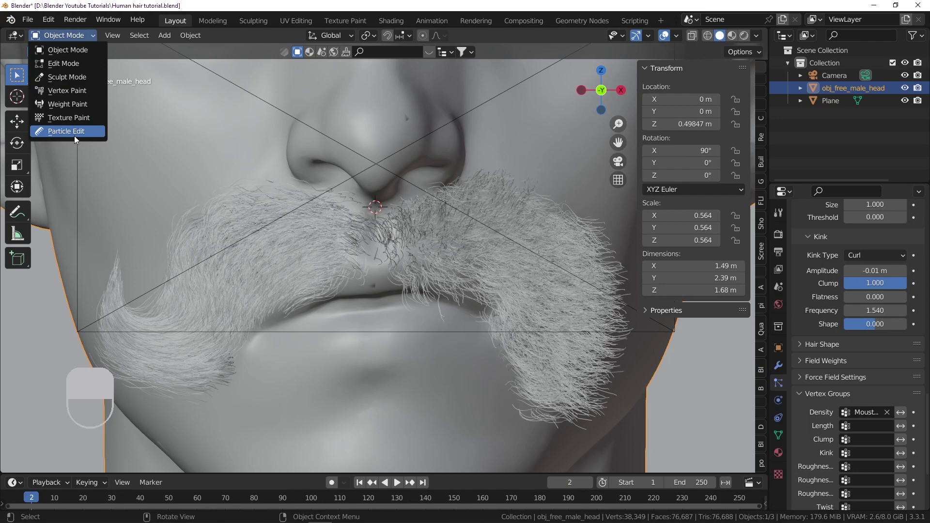
# - Comb the new moustache strands down past the mouth and curl the ends outward
pyautogui.press('f')
pyautogui.moveTo(287, 237); pyautogui.dragTo(271, 237)
pyautogui.moveTo(271, 238); pyautogui.dragTo(486, 238)
pyautogui.press('f')
pyautogui.moveTo(385, 271); pyautogui.dragTo(398, 274)
pyautogui.press('f')
pyautogui.moveTo(391, 287); pyautogui.dragTo(350, 238)
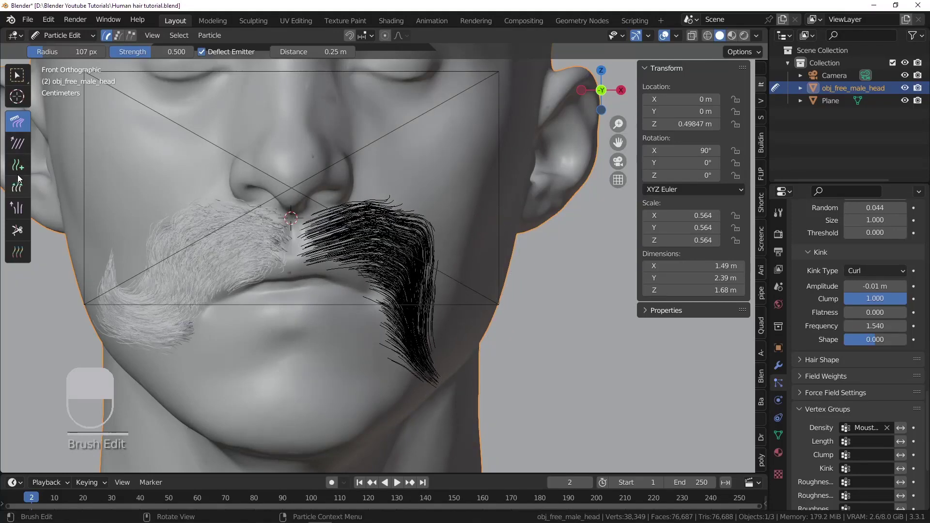
pyautogui.press('f')
# - Refine the curled tips and upper-lip strands from front and side views, then save the file
pyautogui.click(415, 372)
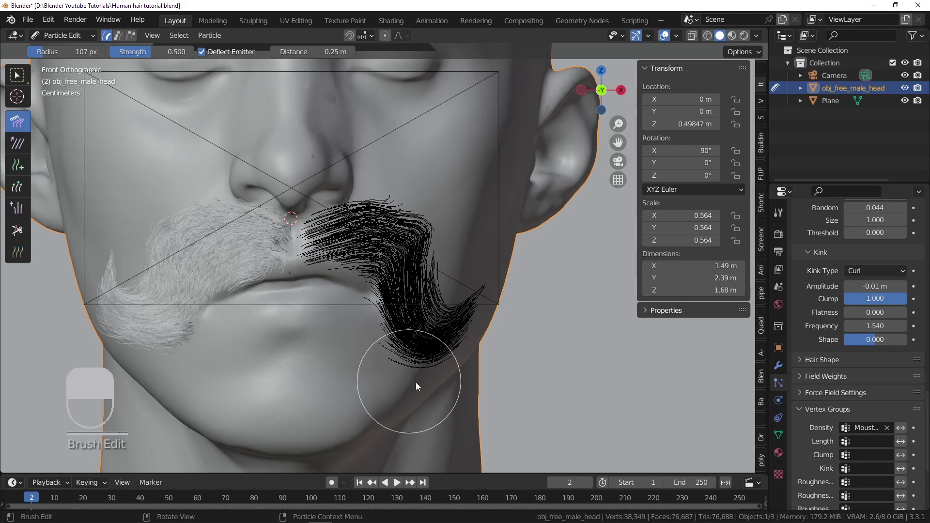
pyautogui.press('f')
pyautogui.moveTo(462, 335); pyautogui.dragTo(486, 343)
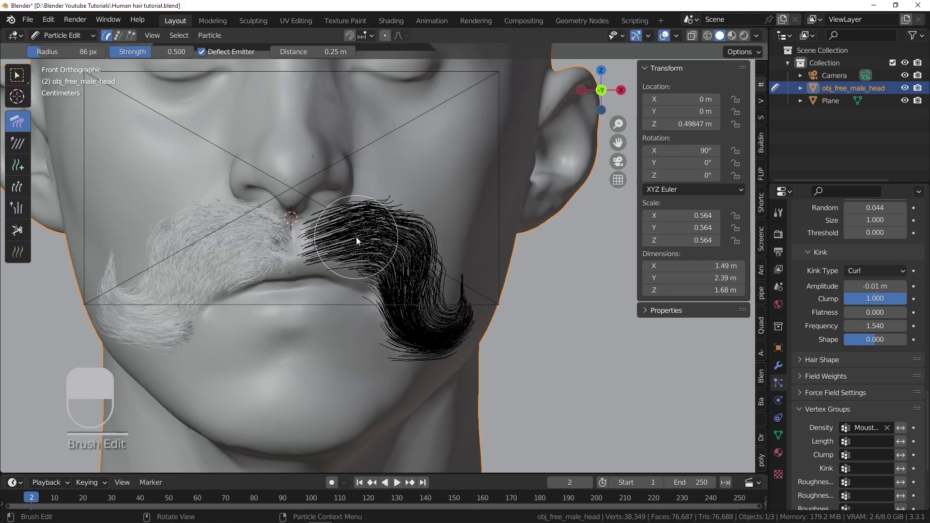
pyautogui.press('f')
pyautogui.moveTo(366, 241); pyautogui.dragTo(351, 250)
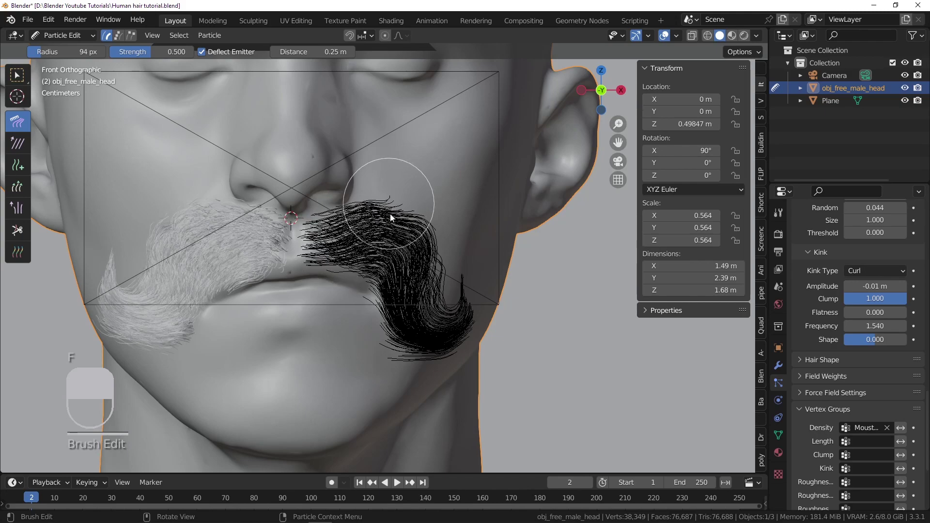
pyautogui.middleClick(334, 220)
pyautogui.press('f')
pyautogui.click(377, 243)
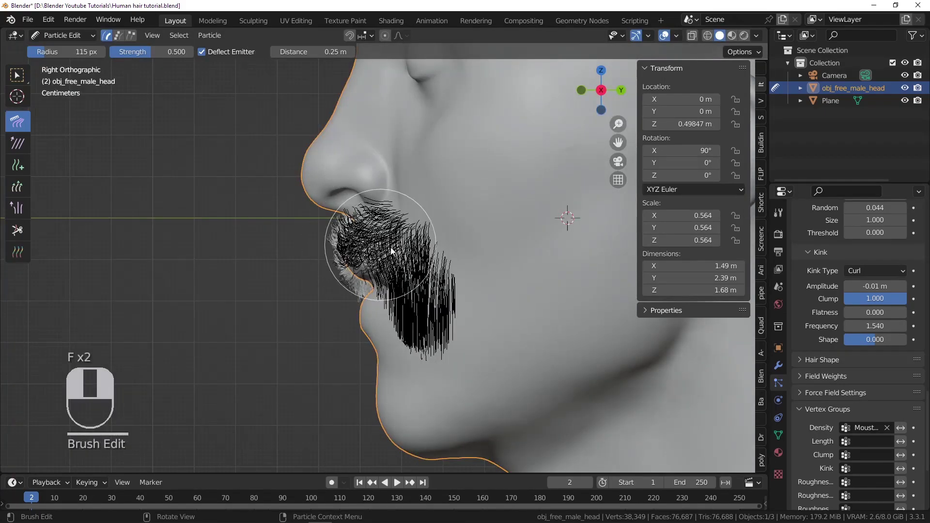
pyautogui.moveTo(368, 260); pyautogui.dragTo(400, 264)
pyautogui.middleClick(396, 267)
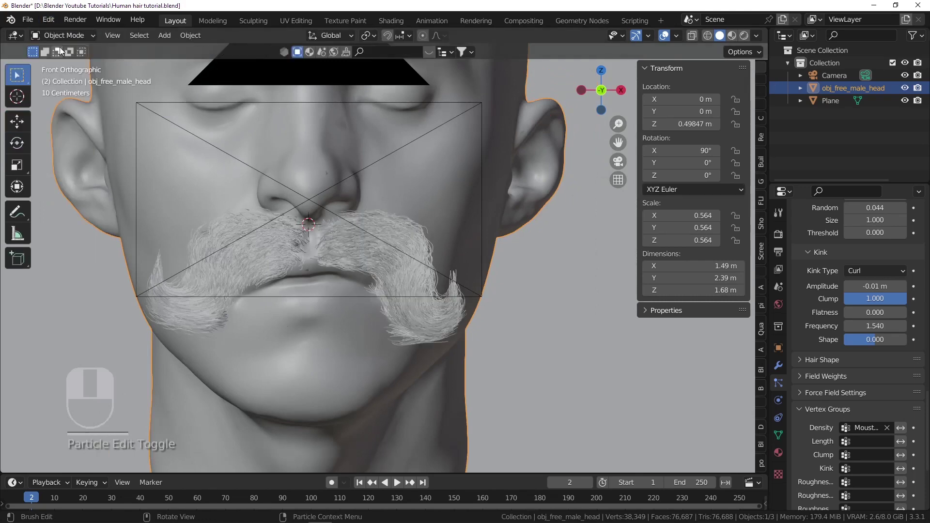
pyautogui.press('ctrl+s')
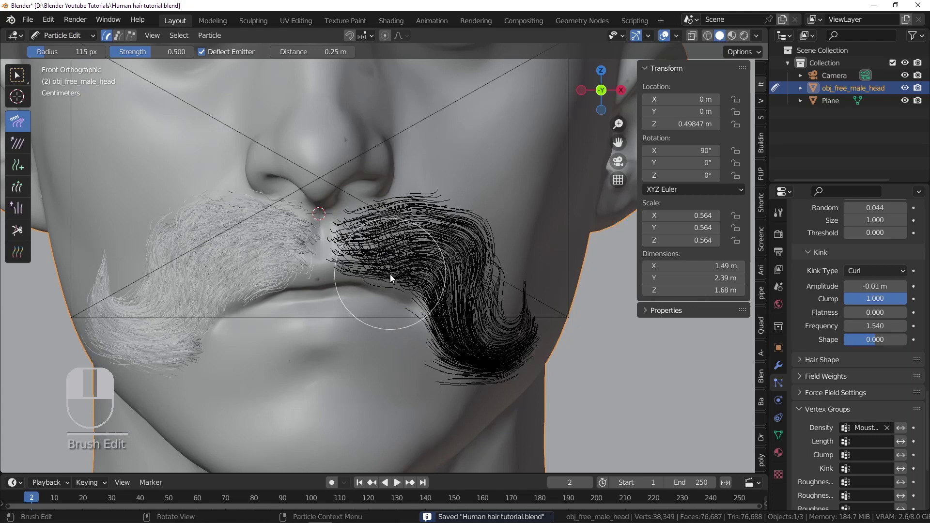
pyautogui.press('ctrl+s')
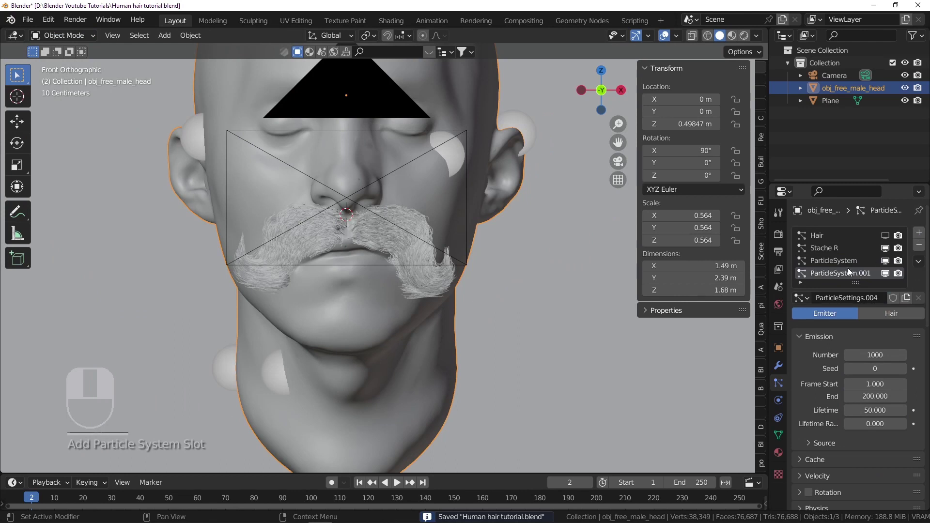
# - Rename the third hair system, typing its name starting with 'Sta'
pyautogui.rightClick(843, 266)
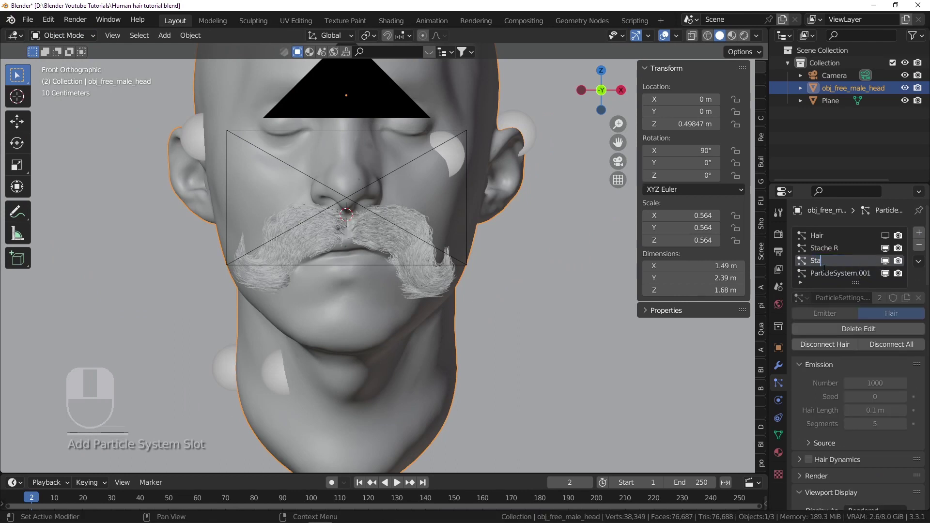
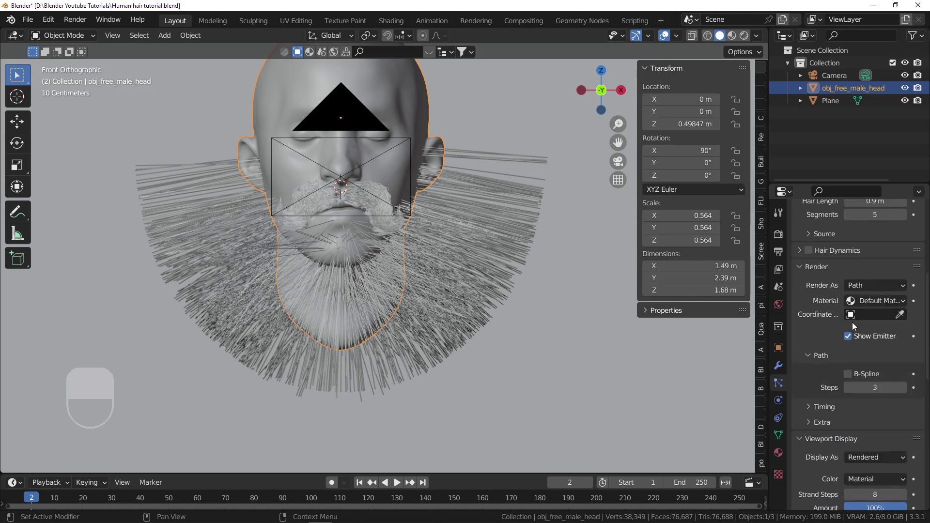
# - Save, then comb the beard strands downward over the chest and along the jaw
pyautogui.press('ctrl+s')
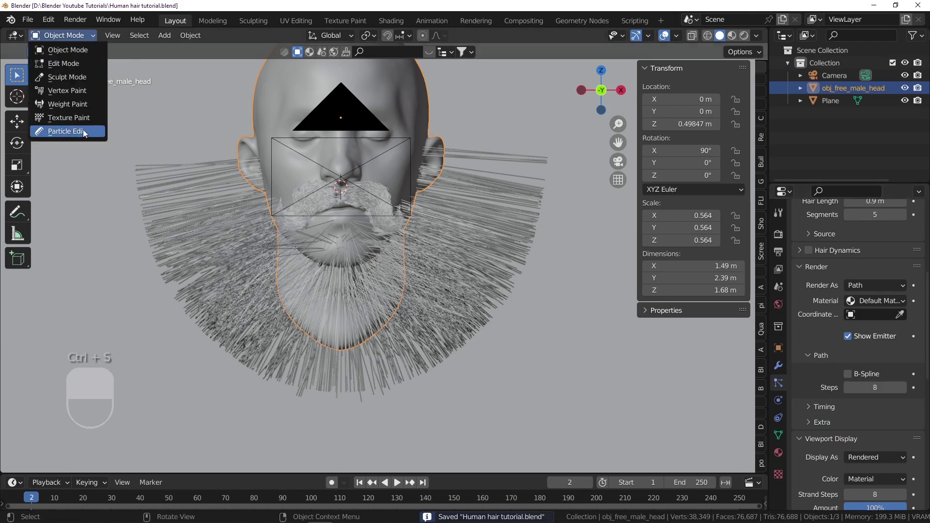
pyautogui.press('f')
pyautogui.moveTo(204, 181); pyautogui.dragTo(152, 210)
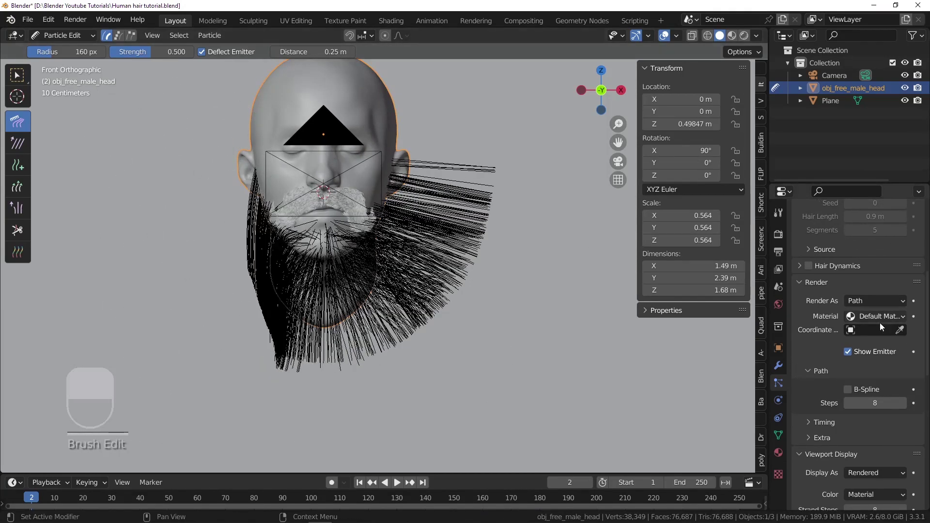
pyautogui.click(886, 251)
pyautogui.moveTo(888, 260); pyautogui.dragTo(503, 191)
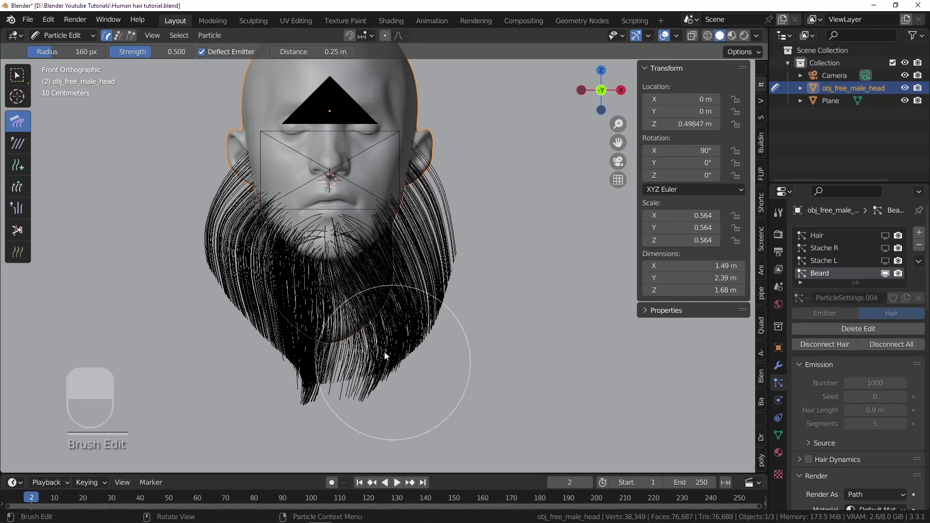
pyautogui.moveTo(382, 281); pyautogui.dragTo(296, 283)
pyautogui.middleClick(184, 257)
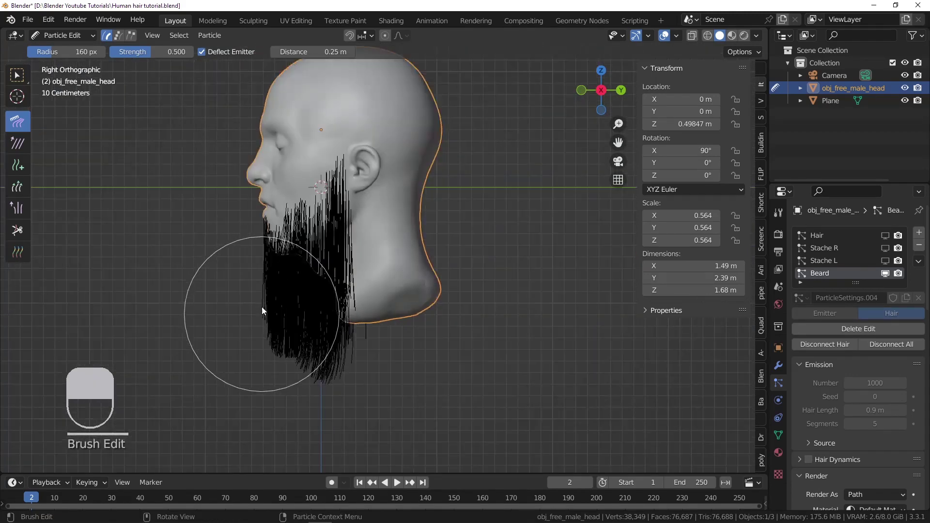
pyautogui.moveTo(267, 254); pyautogui.dragTo(374, 223)
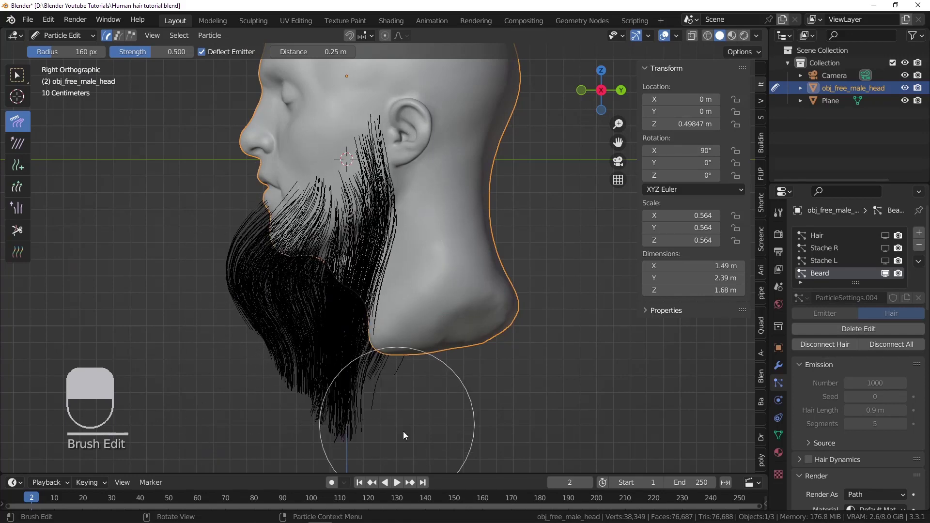
pyautogui.press('f')
pyautogui.moveTo(255, 334); pyautogui.dragTo(254, 233)
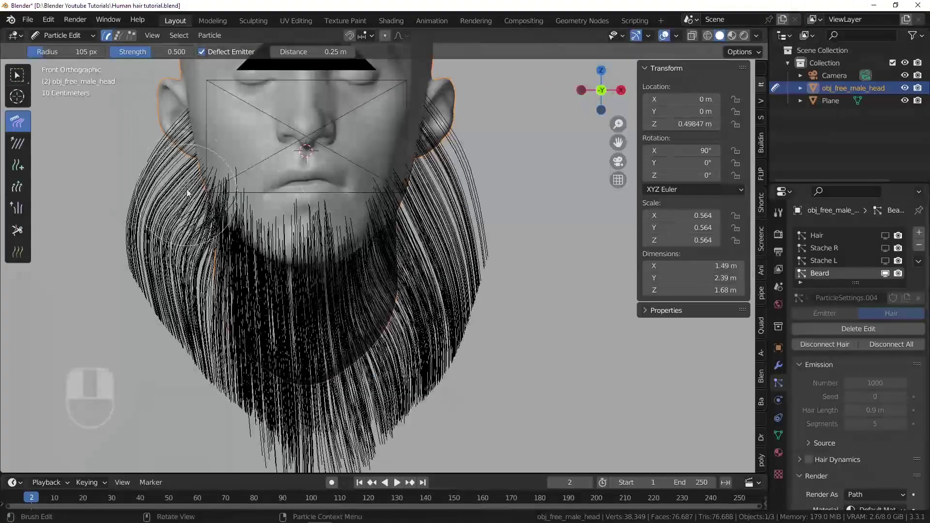
# - Comb the beard sides and lower strands into a long flowing shape with varying brush sizes
pyautogui.press('f')
pyautogui.click(219, 271)
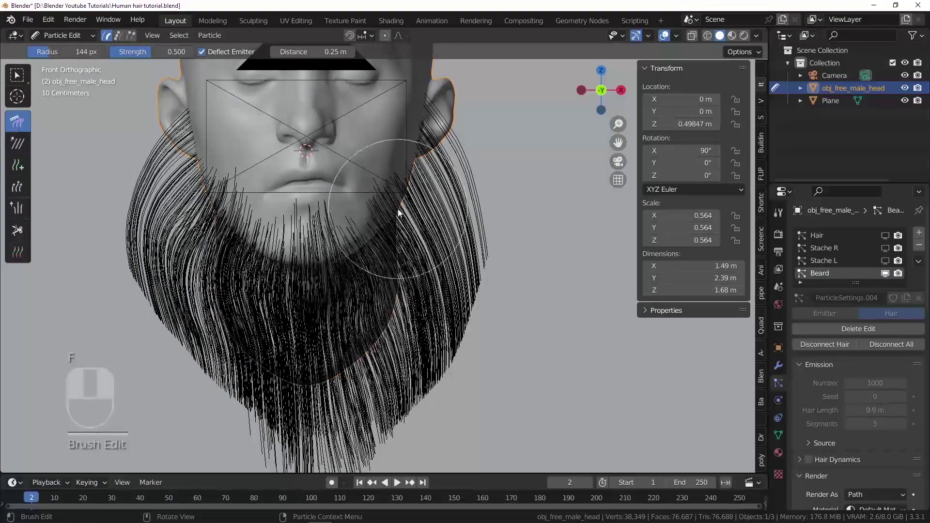
pyautogui.moveTo(275, 303); pyautogui.dragTo(312, 264)
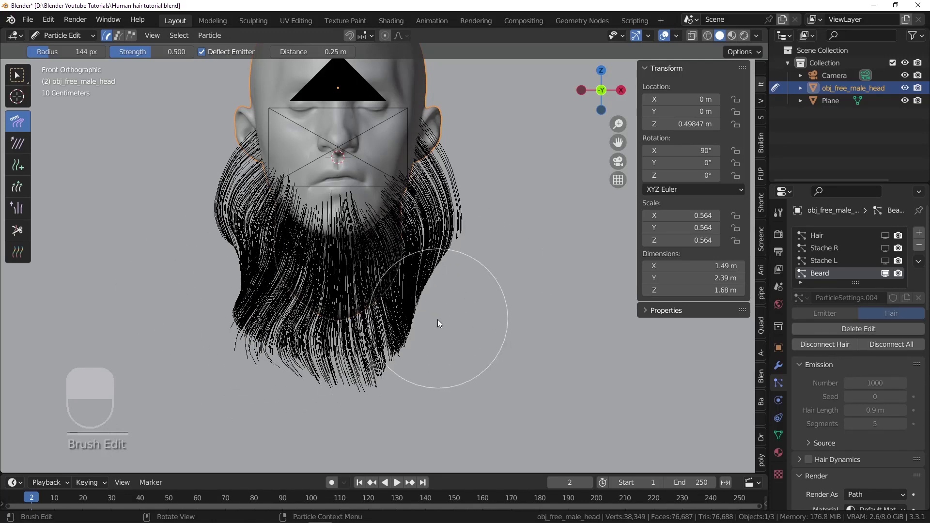
pyautogui.press('f')
pyautogui.moveTo(407, 337); pyautogui.dragTo(231, 408)
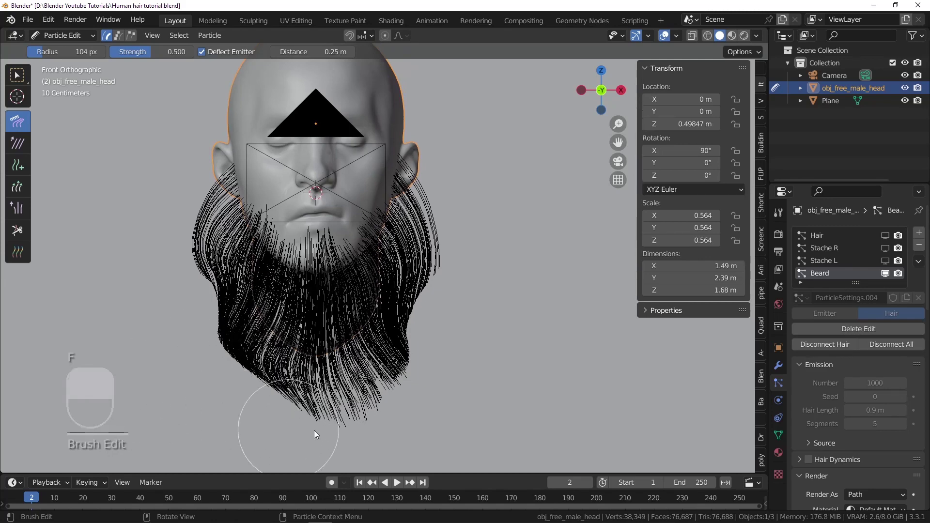
pyautogui.press('f')
pyautogui.moveTo(264, 393); pyautogui.dragTo(257, 383)
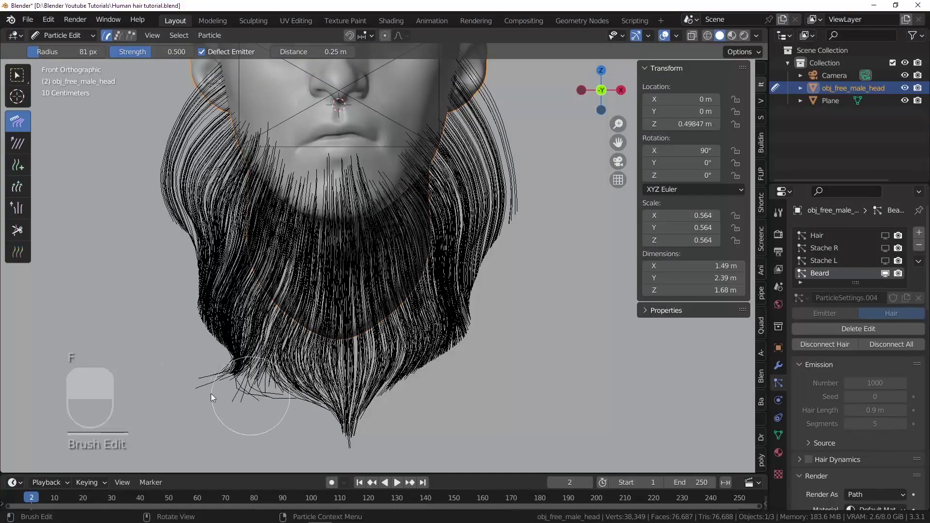
pyautogui.press('f')
pyautogui.moveTo(218, 384); pyautogui.dragTo(207, 394)
pyautogui.press('f')
pyautogui.click(248, 396)
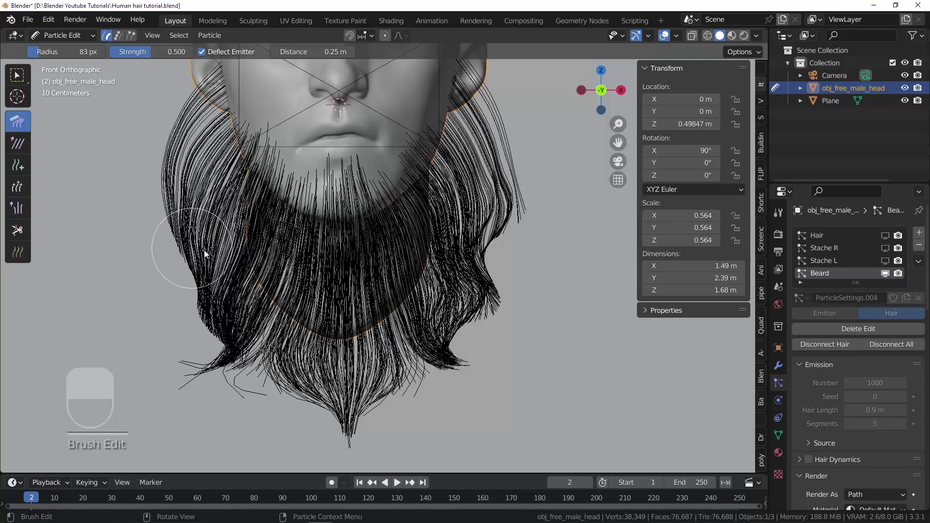
pyautogui.press('f')
# - Comb the strands near the ears downward from the side view and return to Object Mode
pyautogui.click(196, 250)
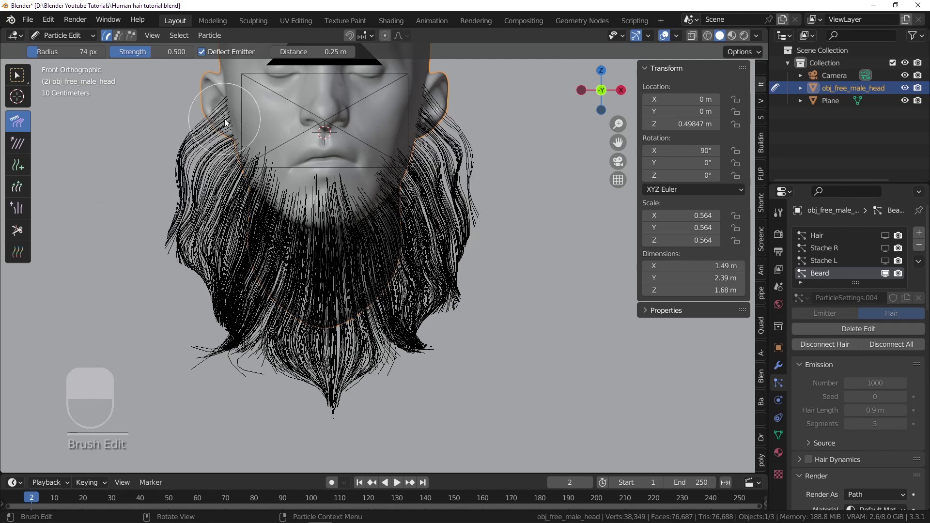
pyautogui.moveTo(310, 161); pyautogui.dragTo(378, 177)
pyautogui.press('f')
pyautogui.click(378, 176)
pyautogui.moveTo(380, 185); pyautogui.dragTo(329, 295)
pyautogui.moveTo(360, 188); pyautogui.dragTo(329, 295)
pyautogui.moveTo(403, 220); pyautogui.dragTo(318, 240)
pyautogui.press('f')
pyautogui.moveTo(322, 244); pyautogui.dragTo(329, 294)
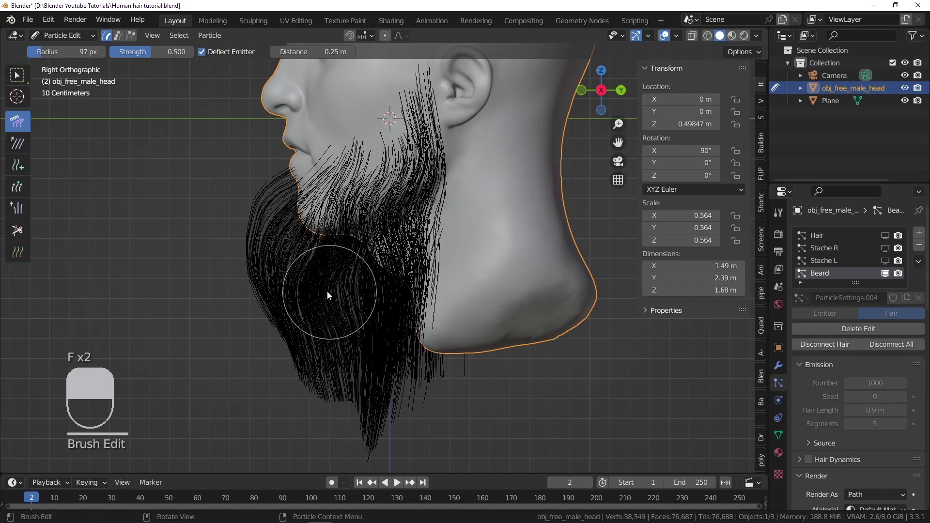
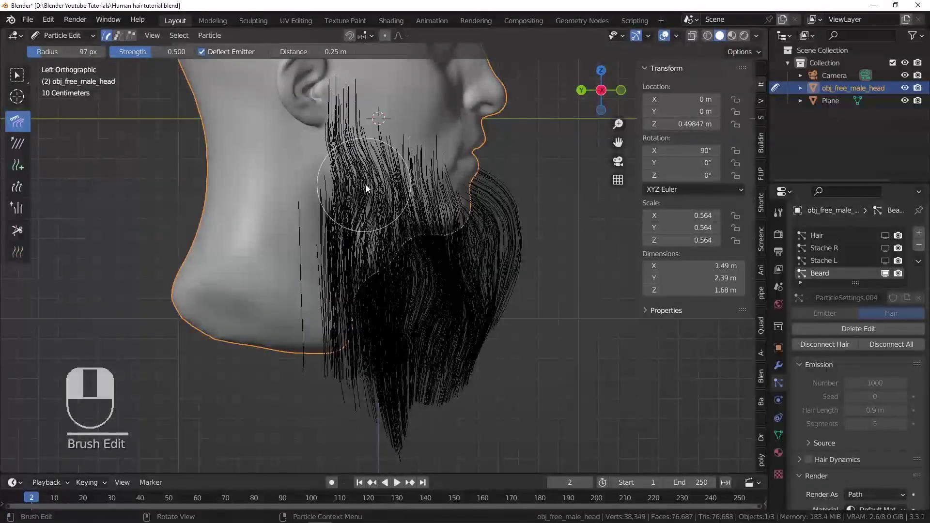
pyautogui.press('f')
pyautogui.moveTo(364, 206); pyautogui.dragTo(318, 252)
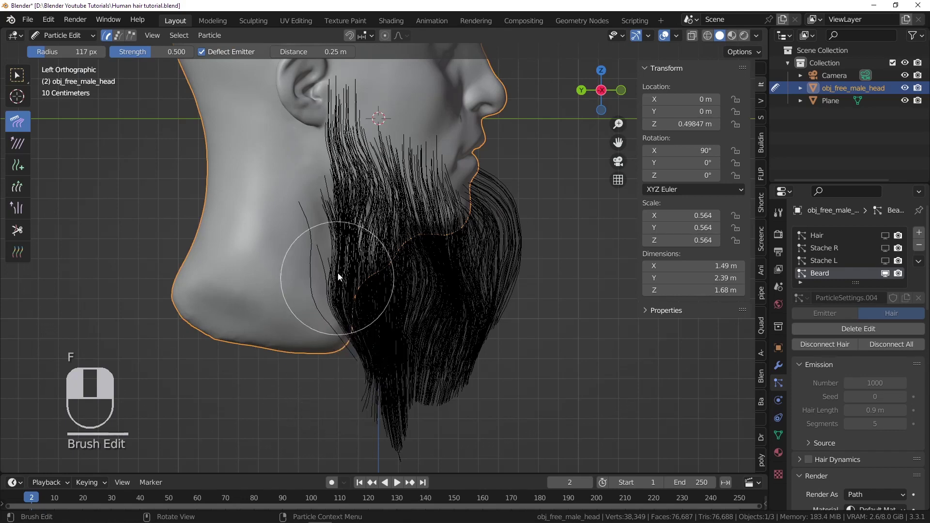
pyautogui.press('f')
pyautogui.moveTo(388, 169); pyautogui.dragTo(431, 151)
pyautogui.press('f')
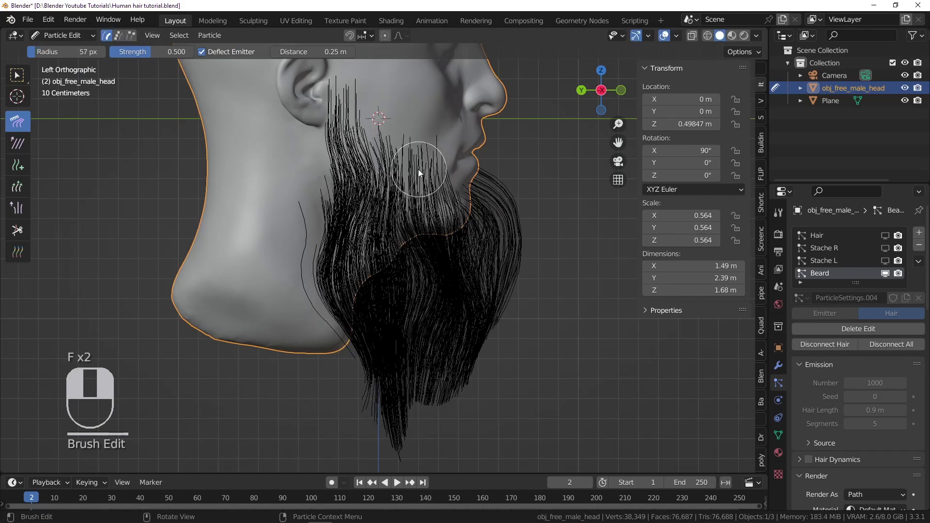
pyautogui.click(388, 183)
pyautogui.middleClick(388, 183)
pyautogui.rightClick(388, 184)
# - Set the beard children's Clump to 0.7 and Shape to 0.454, then save
pyautogui.moveTo(356, 167); pyautogui.dragTo(369, 213)
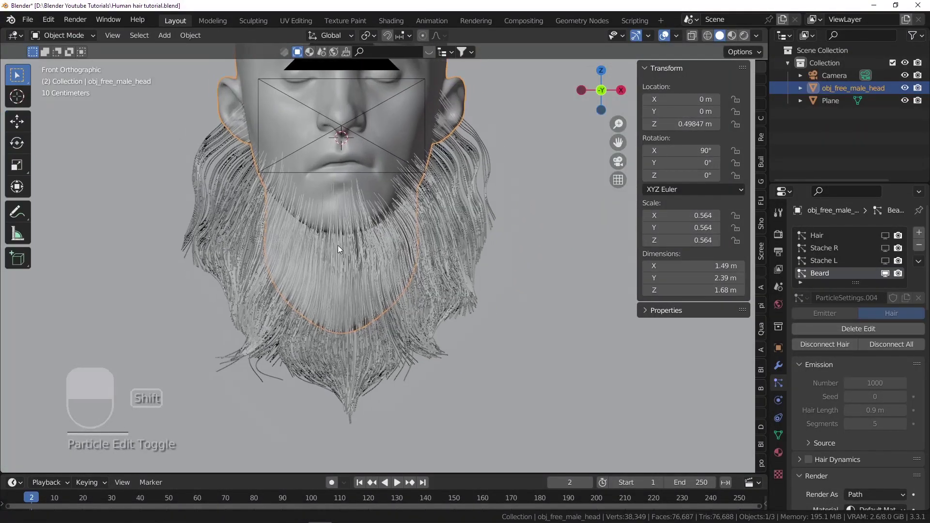
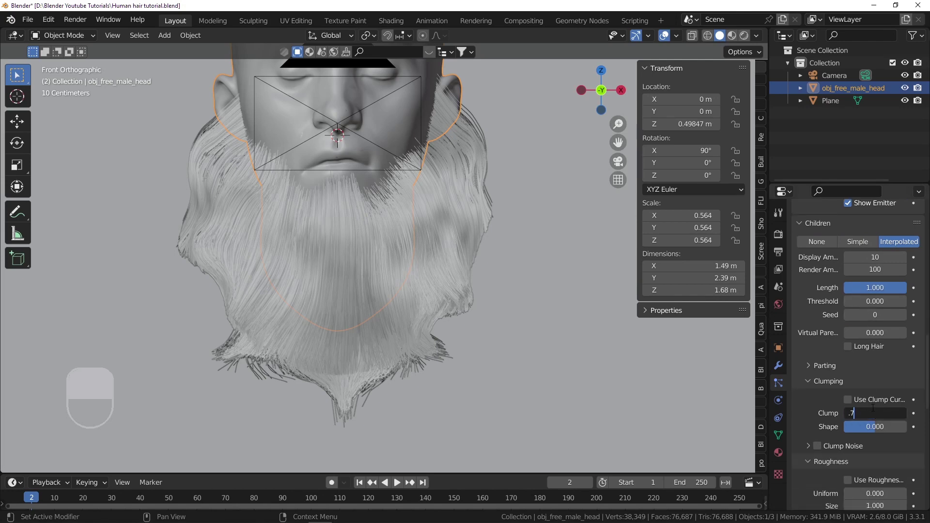
pyautogui.press('ctrl+s')
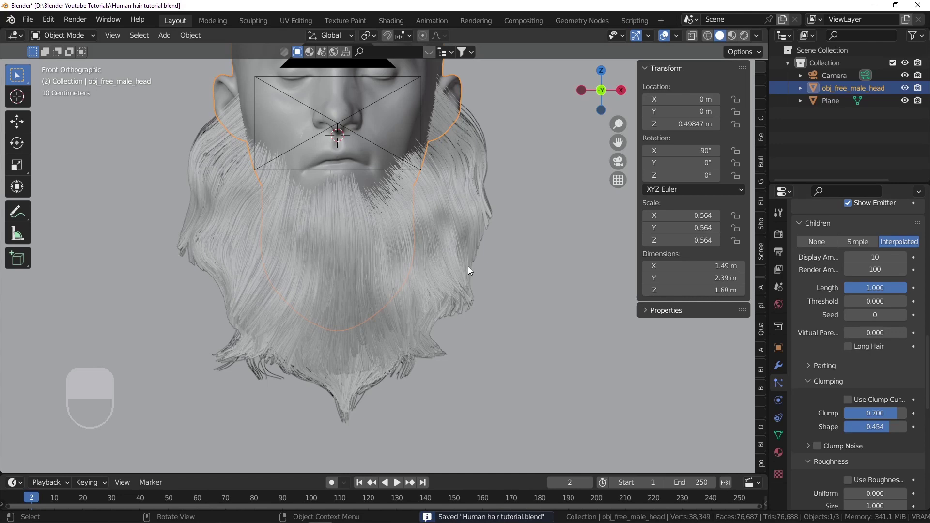
# - Give the beard roughness and a Curl kink of amplitude -0.137 m, frequency 2, shape 0.4, saving along the way
pyautogui.press('ctrl+s')
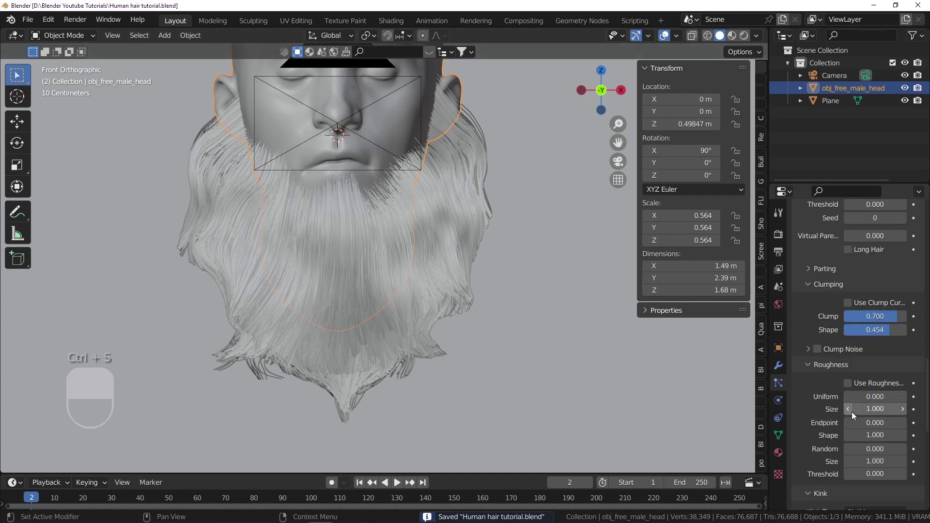
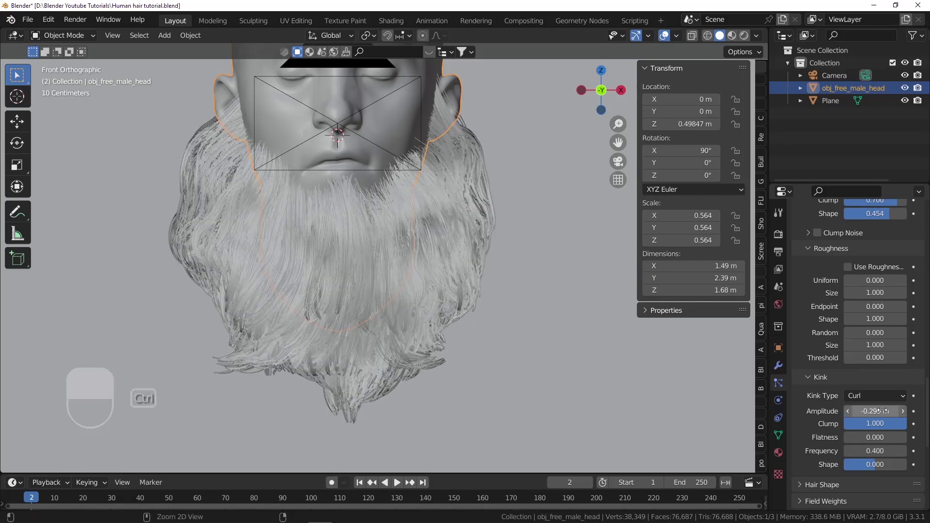
pyautogui.press('ctrl+z')
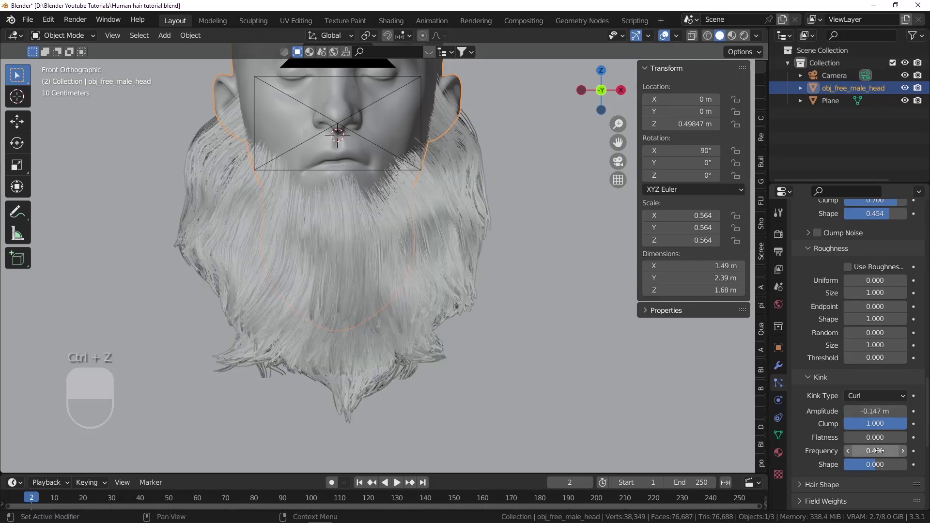
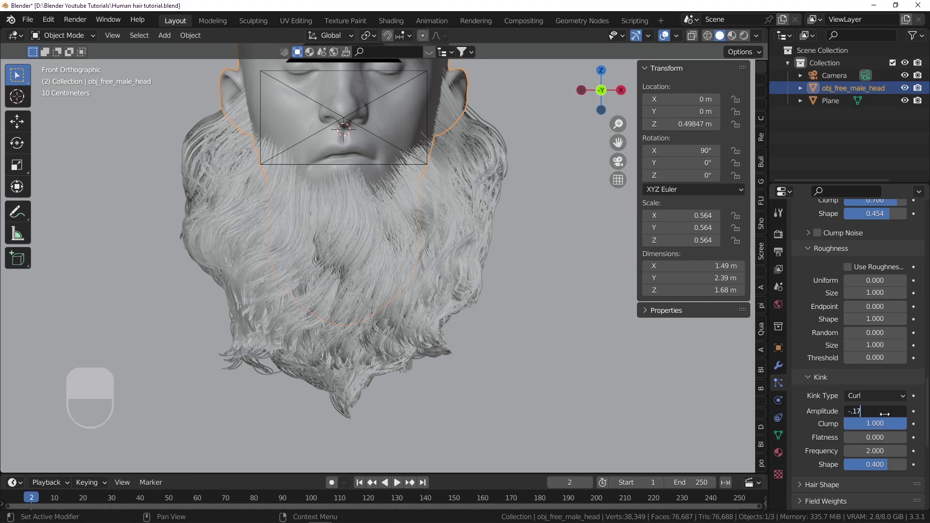
pyautogui.press('ctrl+s')
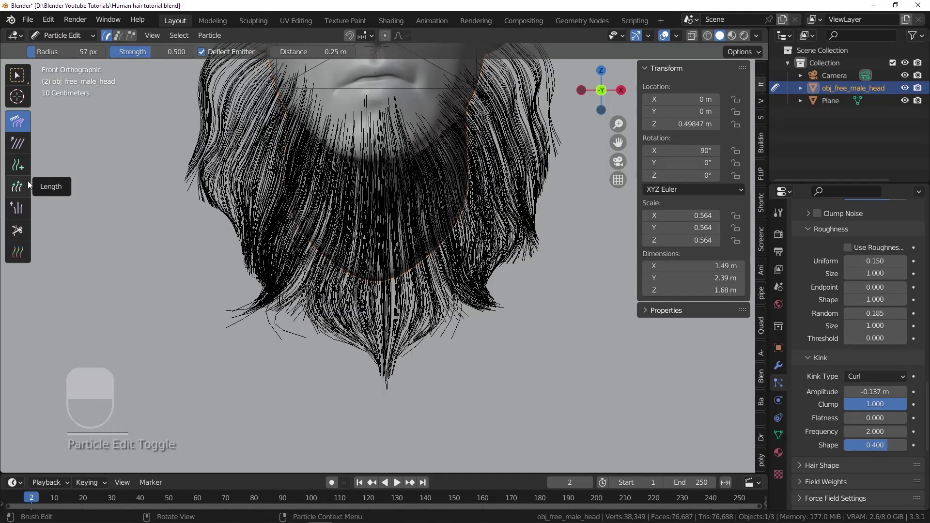
# - Lengthen the beard strands on the sides with the Length brush
pyautogui.press('f')
pyautogui.moveTo(228, 247); pyautogui.dragTo(228, 227)
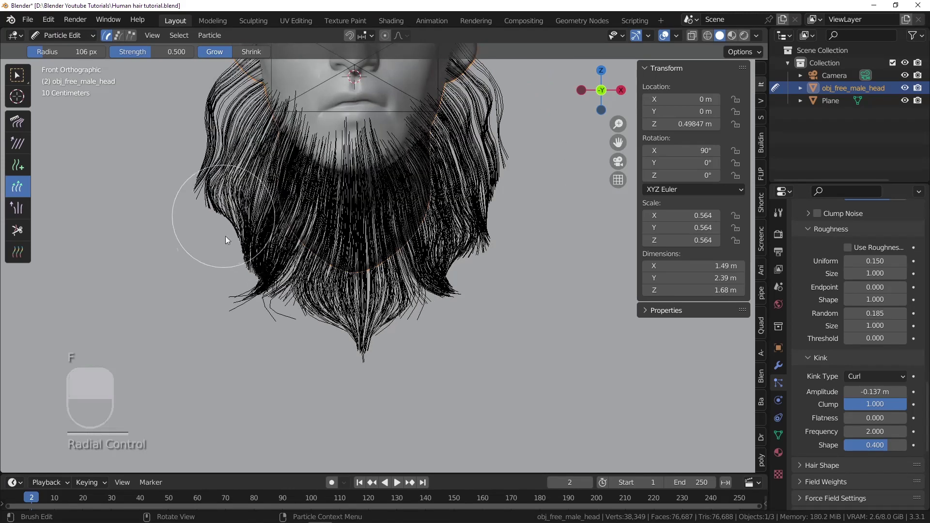
pyautogui.moveTo(410, 216); pyautogui.dragTo(204, 273)
pyautogui.moveTo(205, 273); pyautogui.dragTo(193, 283)
pyautogui.moveTo(204, 273); pyautogui.dragTo(195, 291)
pyautogui.press('f')
pyautogui.click(195, 292)
pyautogui.click(233, 254)
pyautogui.middleClick(233, 255)
pyautogui.rightClick(233, 255)
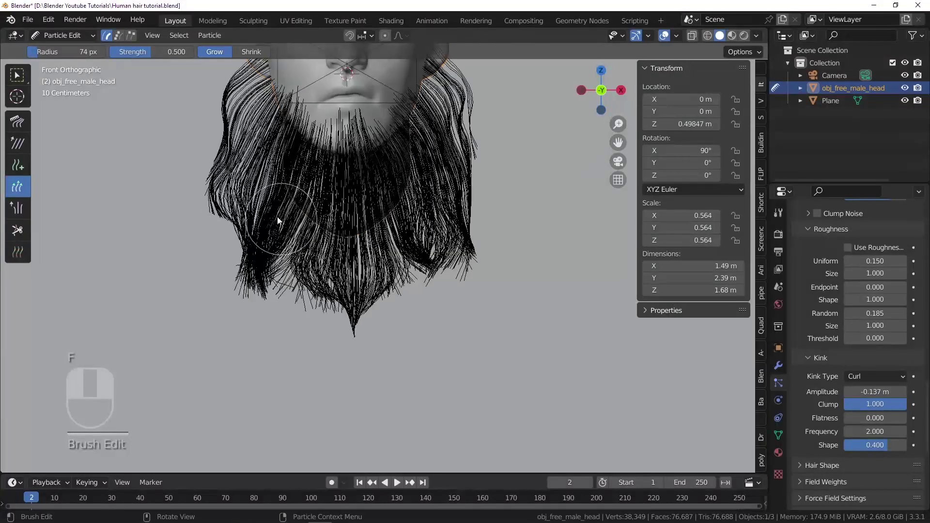
# - Comb the lengthened side strands and the beard's lower edge smooth
pyautogui.press('f')
pyautogui.moveTo(270, 203); pyautogui.dragTo(270, 285)
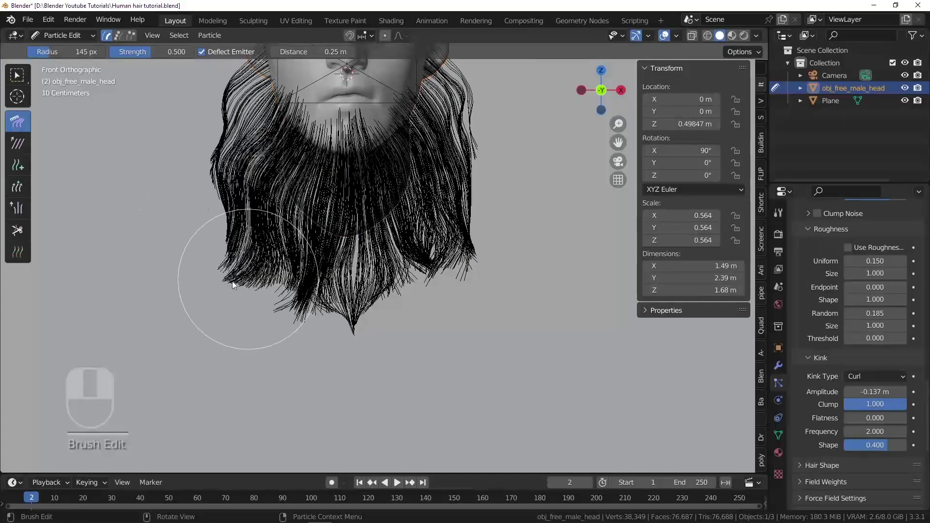
pyautogui.press('f')
pyautogui.moveTo(311, 337); pyautogui.dragTo(360, 332)
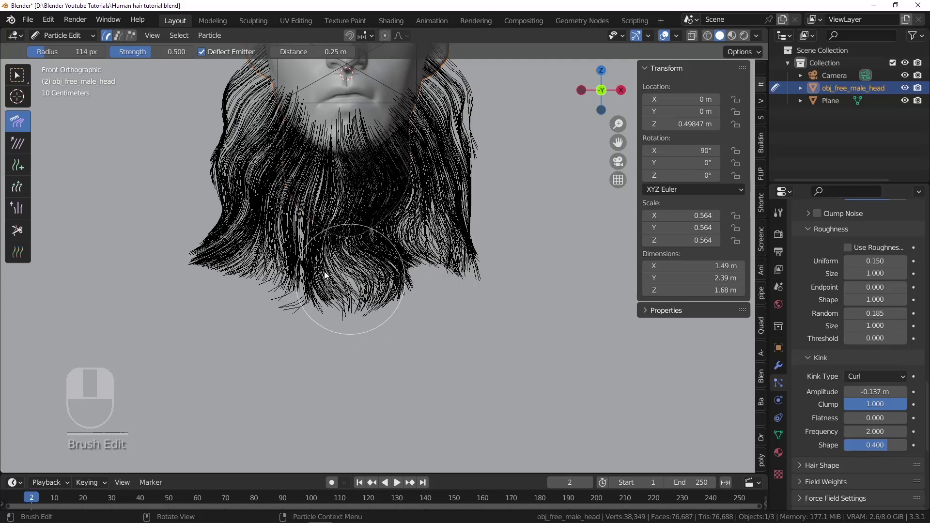
pyautogui.press('f')
pyautogui.click(291, 214)
pyautogui.moveTo(282, 302); pyautogui.dragTo(246, 300)
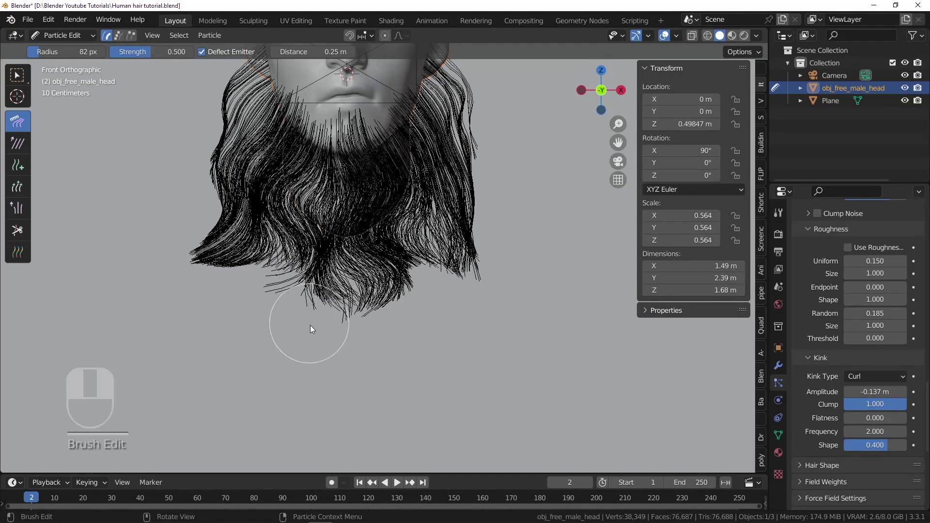
pyautogui.moveTo(297, 291); pyautogui.dragTo(409, 247)
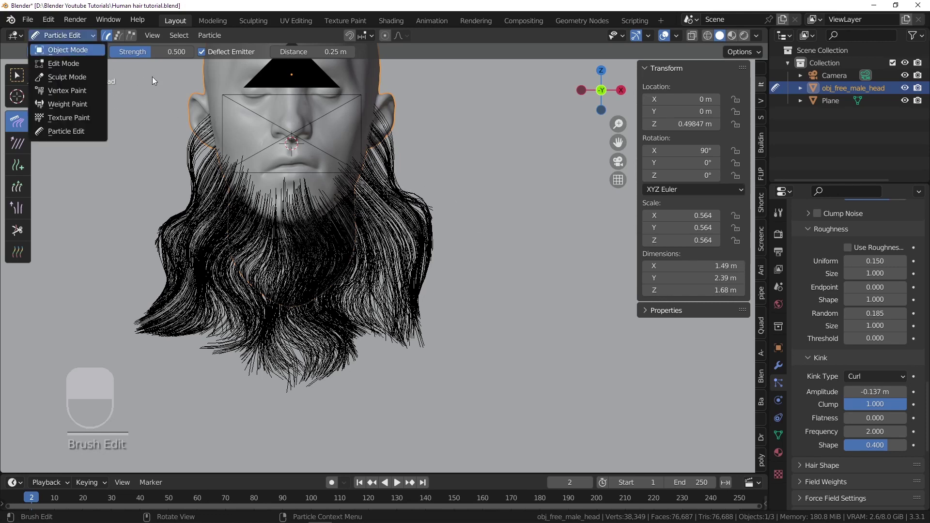
# - Return to Object Mode, select the head and preview it through the scene camera with rendered shading
pyautogui.moveTo(457, 171); pyautogui.dragTo(874, 331)
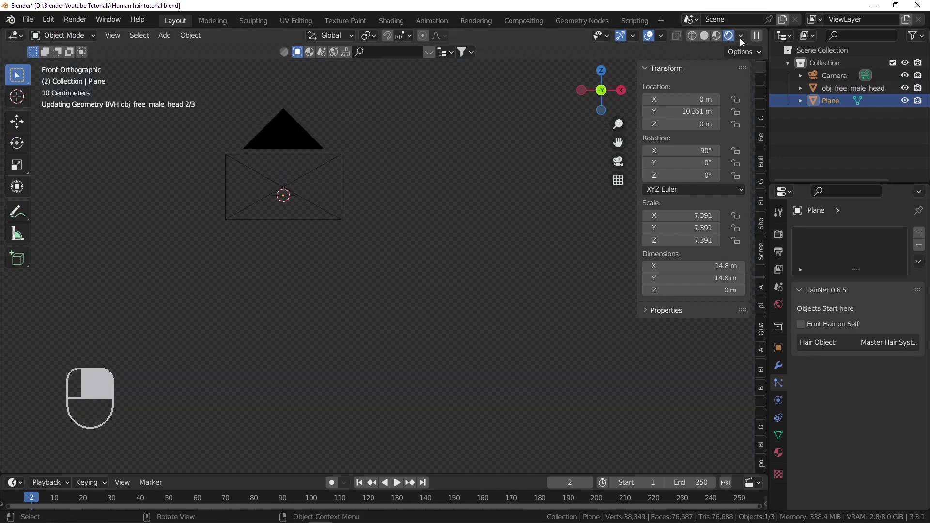
pyautogui.click(305, 212)
pyautogui.press('KP_0')
pyautogui.doubleClick(305, 212)
pyautogui.click(331, 226)
pyautogui.moveTo(858, 341); pyautogui.dragTo(823, 333)
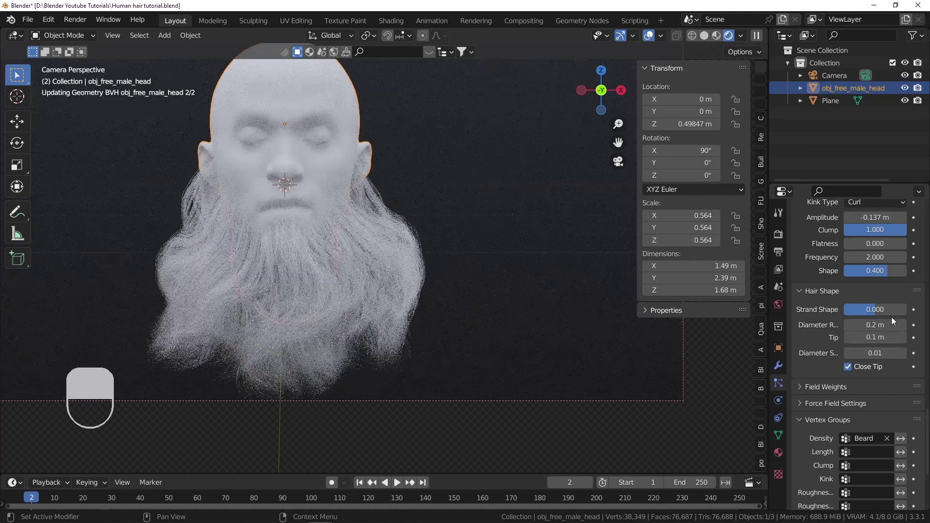
# - Save, review the scalp Hair system's interpolated children count and select the hair system
pyautogui.press('ctrl+s')
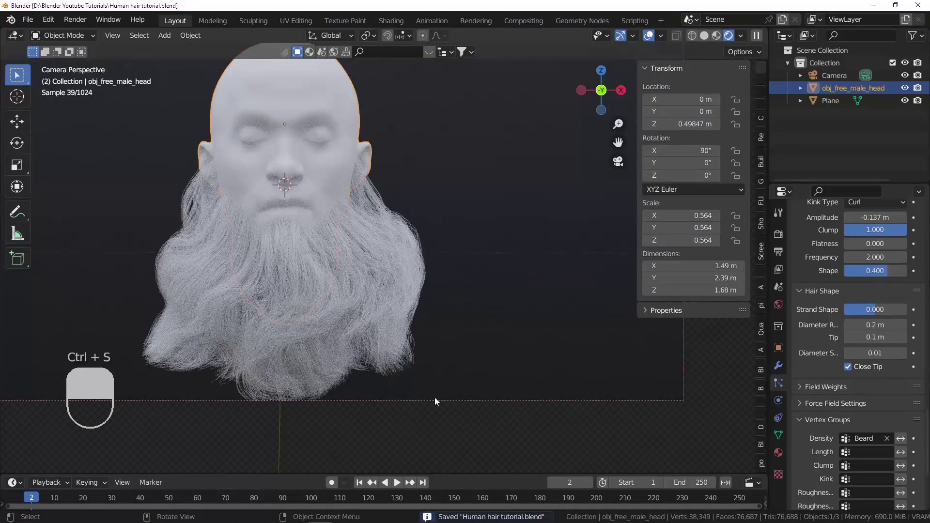
pyautogui.moveTo(439, 402); pyautogui.dragTo(422, 92)
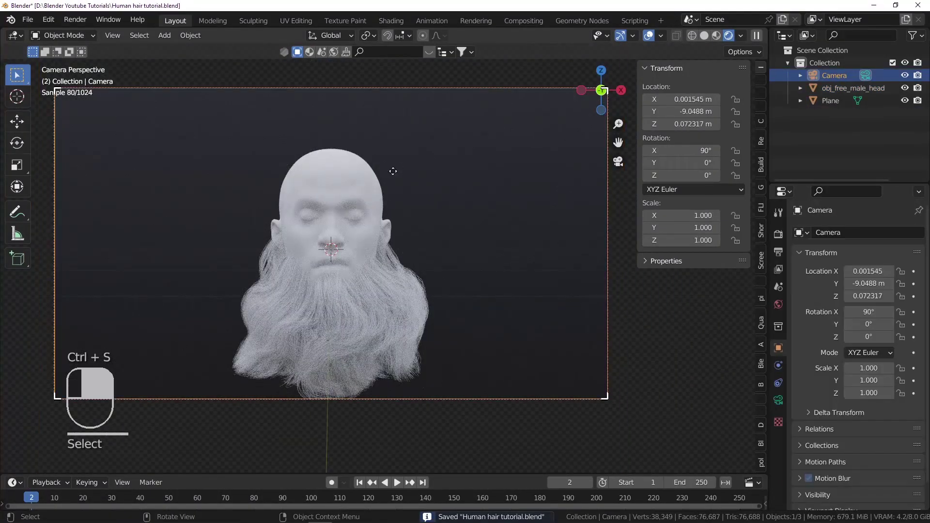
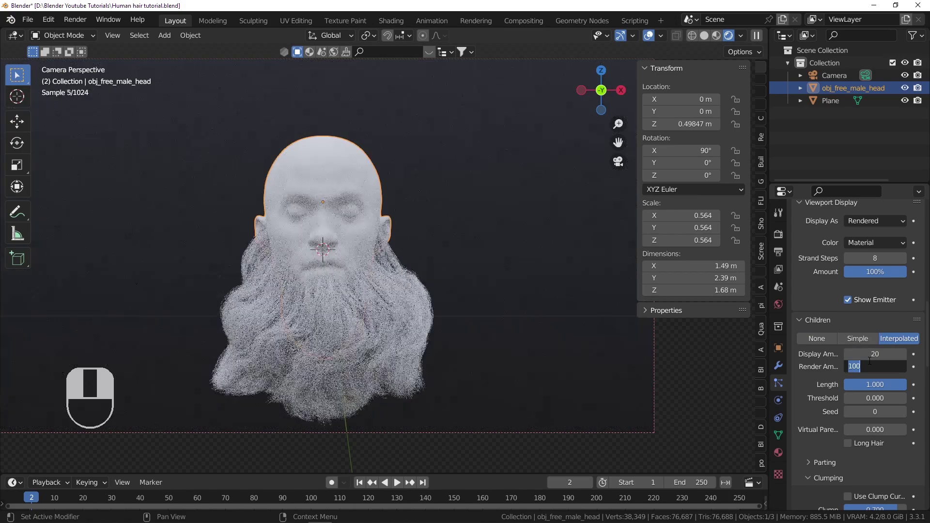
pyautogui.press('ctrl+s')
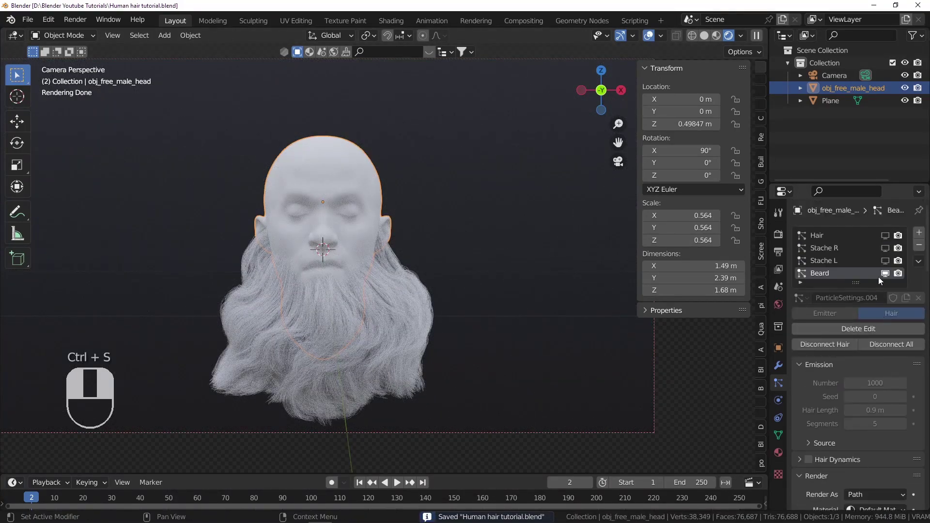
pyautogui.moveTo(884, 273); pyautogui.dragTo(888, 251)
pyautogui.moveTo(883, 273); pyautogui.dragTo(362, 262)
pyautogui.moveTo(360, 263); pyautogui.dragTo(836, 252)
pyautogui.click(298, 248)
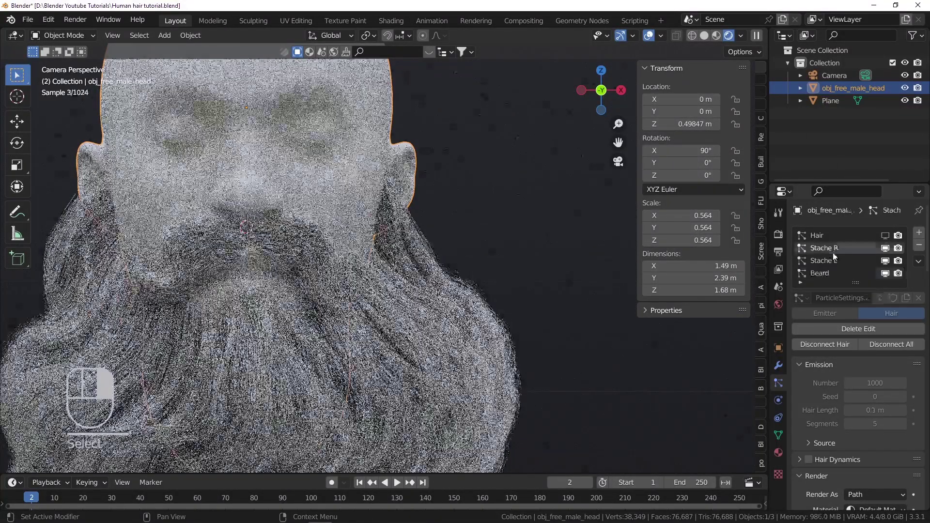
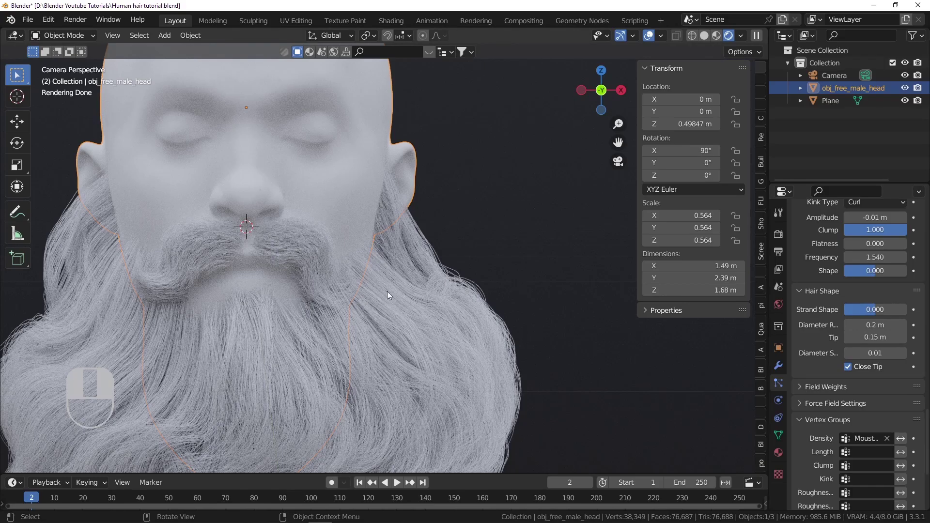
# - Hide the moustache and beard systems in the viewport and save the file
pyautogui.middleClick(372, 263)
pyautogui.press('ctrl+s')
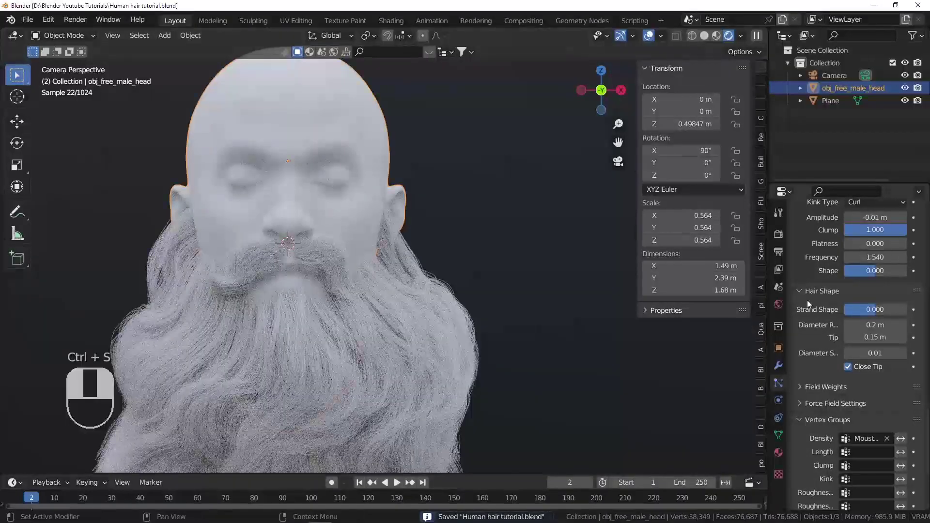
pyautogui.moveTo(876, 313); pyautogui.dragTo(848, 244)
pyautogui.moveTo(848, 244); pyautogui.dragTo(845, 235)
pyautogui.click(845, 235)
pyautogui.moveTo(845, 235); pyautogui.dragTo(889, 238)
pyautogui.moveTo(891, 238); pyautogui.dragTo(868, 239)
pyautogui.middleClick(868, 239)
pyautogui.middleClick(866, 242)
# - Lower the Hair system's child display amount to 10 and view the rendered camera perspective
pyautogui.moveTo(491, 244); pyautogui.dragTo(542, 238)
pyautogui.moveTo(492, 244); pyautogui.dragTo(883, 338)
pyautogui.click(443, 168)
pyautogui.click(520, 215)
pyautogui.click(884, 338)
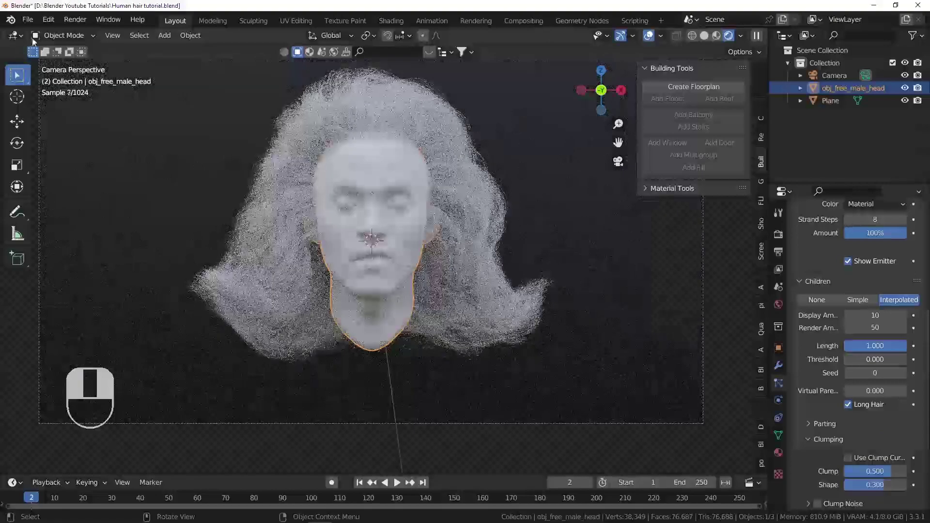
# - Comb the scalp hair back over the head from side and top views
pyautogui.middleClick(375, 177)
pyautogui.moveTo(480, 159); pyautogui.dragTo(411, 120)
pyautogui.moveTo(480, 159); pyautogui.dragTo(398, 223)
pyautogui.moveTo(434, 126); pyautogui.dragTo(397, 223)
pyautogui.press('f')
pyautogui.moveTo(398, 223); pyautogui.dragTo(284, 224)
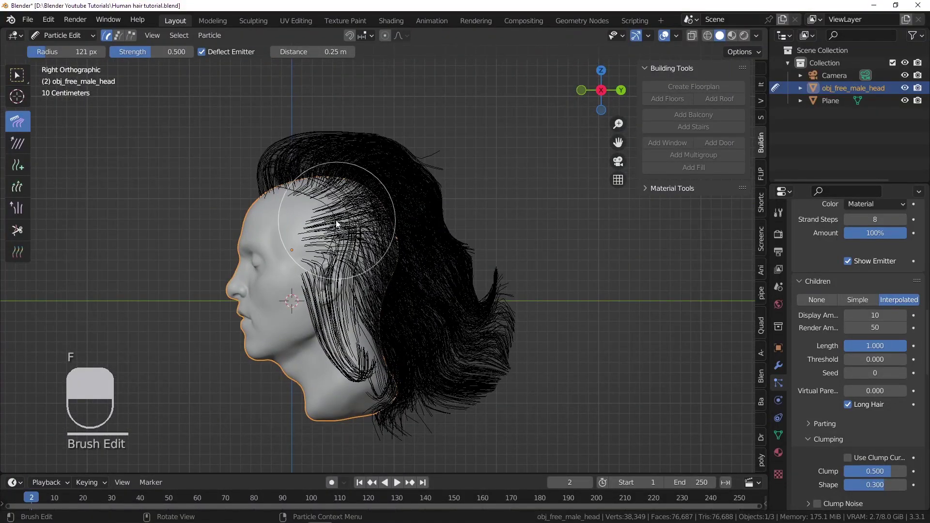
pyautogui.middleClick(386, 302)
pyautogui.moveTo(298, 197); pyautogui.dragTo(351, 273)
pyautogui.moveTo(332, 164); pyautogui.dragTo(331, 189)
pyautogui.moveTo(316, 184); pyautogui.dragTo(330, 189)
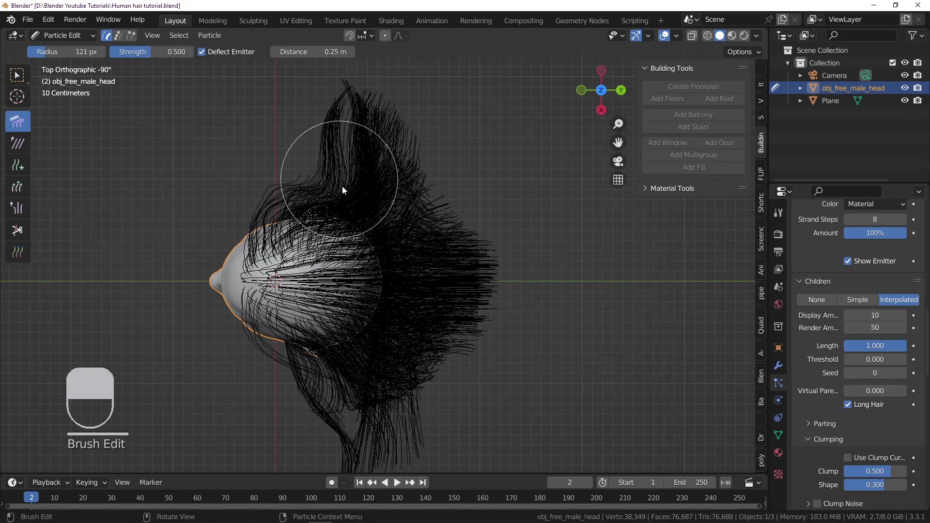
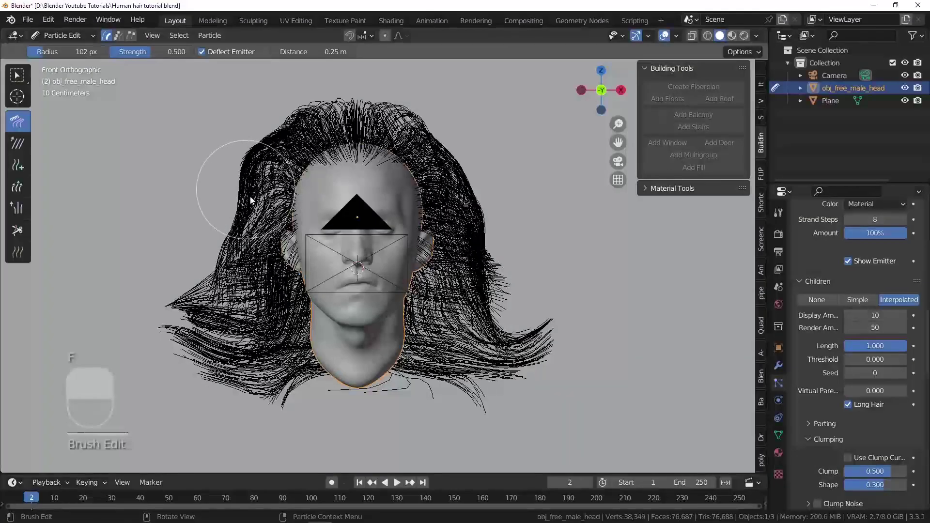
# - Comb the side hair into shape with a smaller brush, save, and return to the rendered camera view
pyautogui.press('f')
pyautogui.click(281, 132)
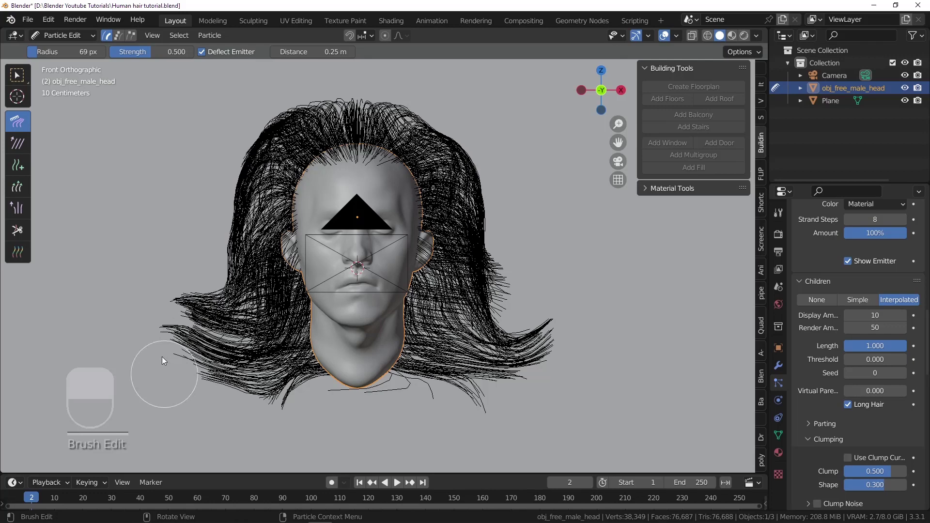
pyautogui.moveTo(159, 330); pyautogui.dragTo(168, 379)
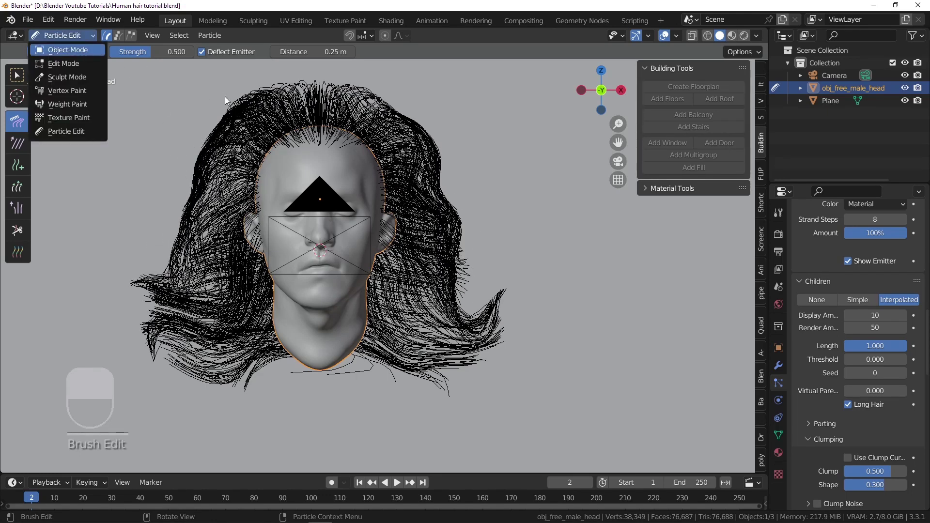
pyautogui.moveTo(585, 176); pyautogui.dragTo(374, 215)
pyautogui.press('ctrl+s')
pyautogui.press('KP_0')
pyautogui.click(351, 207)
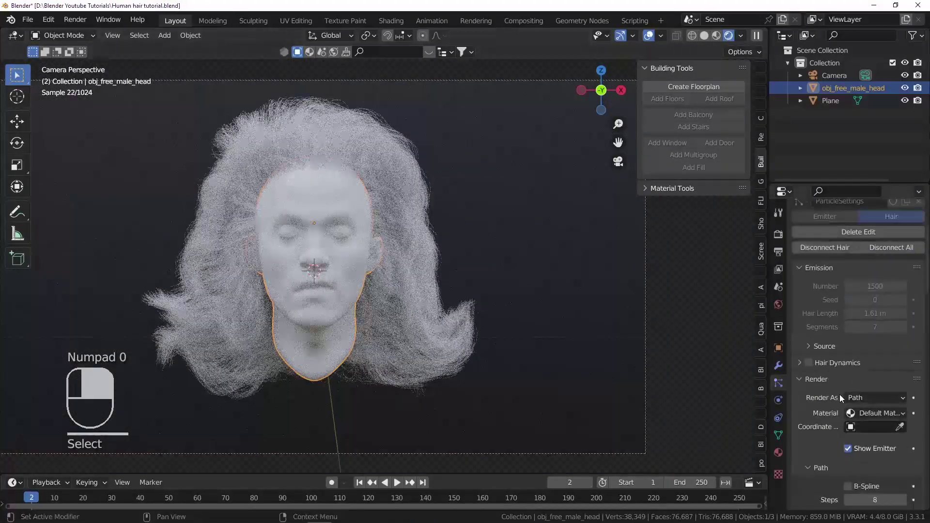
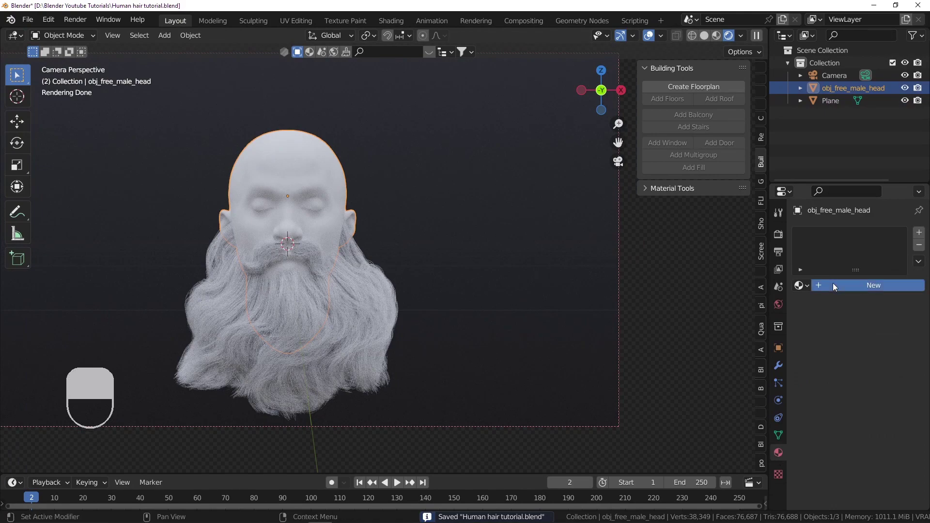
# - Create the Skin material on the head and switch the viewport to solid shading
pyautogui.moveTo(828, 239); pyautogui.dragTo(827, 237)
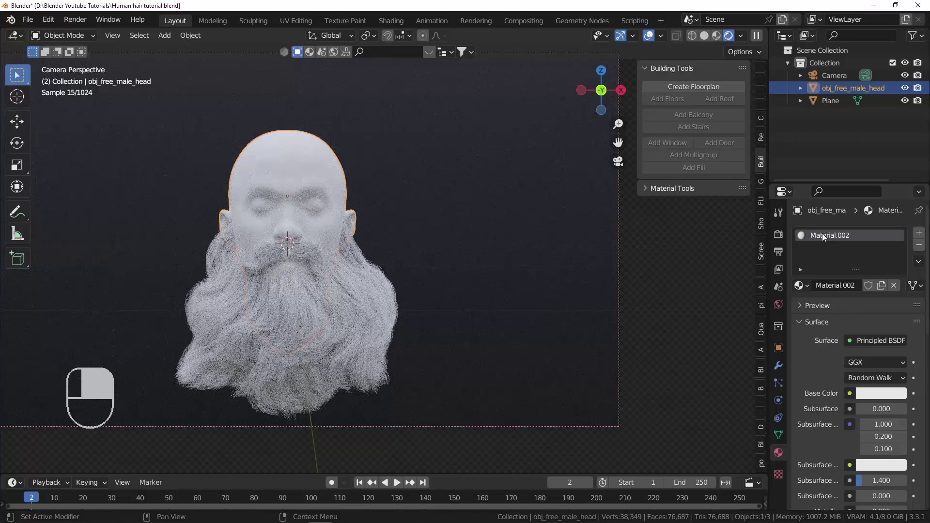
pyautogui.moveTo(825, 238); pyautogui.dragTo(825, 239)
pyautogui.moveTo(825, 238); pyautogui.dragTo(824, 242)
pyautogui.click(827, 240)
pyautogui.moveTo(826, 240); pyautogui.dragTo(824, 236)
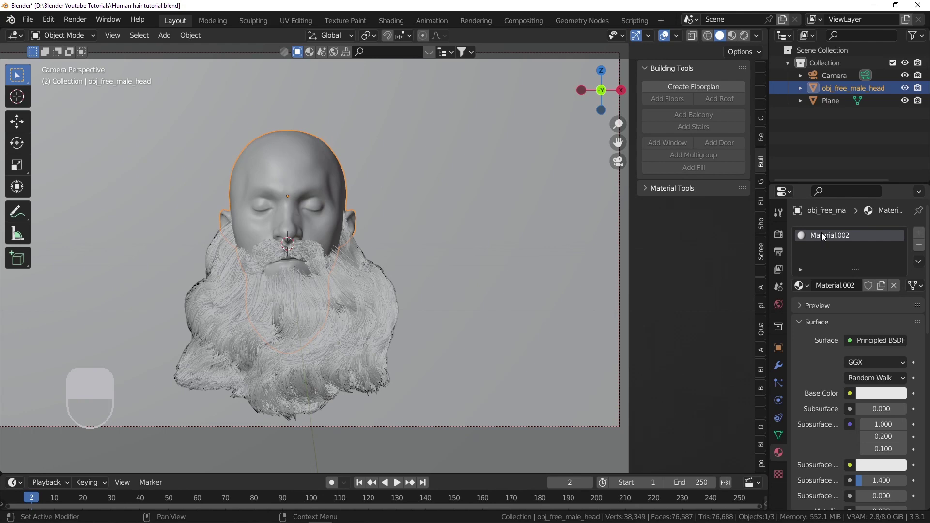
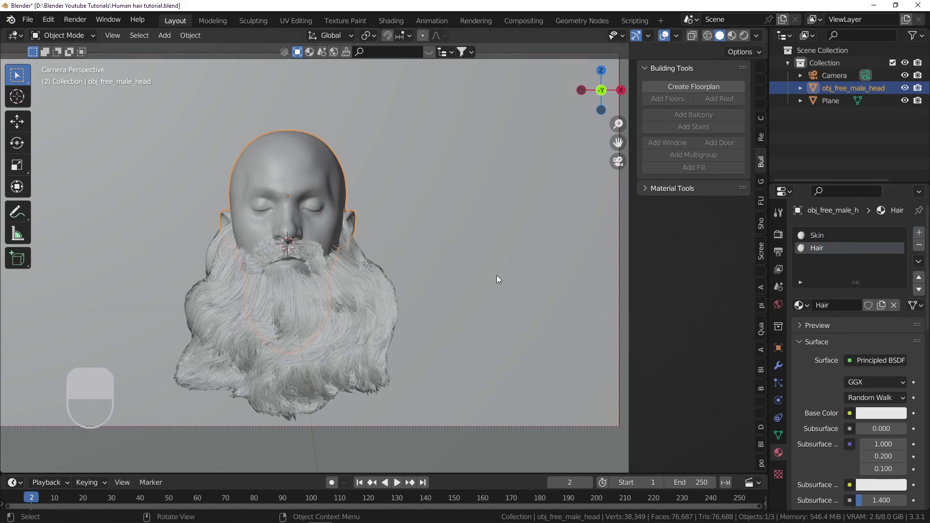
# - Add a second material slot named Hair and bring up the material library browser
pyautogui.moveTo(820, 238); pyautogui.dragTo(312, 56)
pyautogui.moveTo(312, 55); pyautogui.dragTo(430, 54)
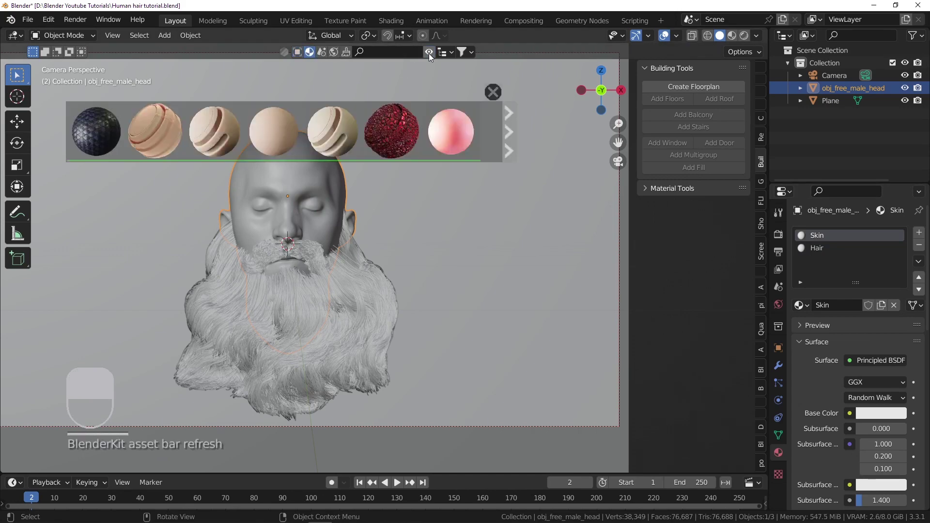
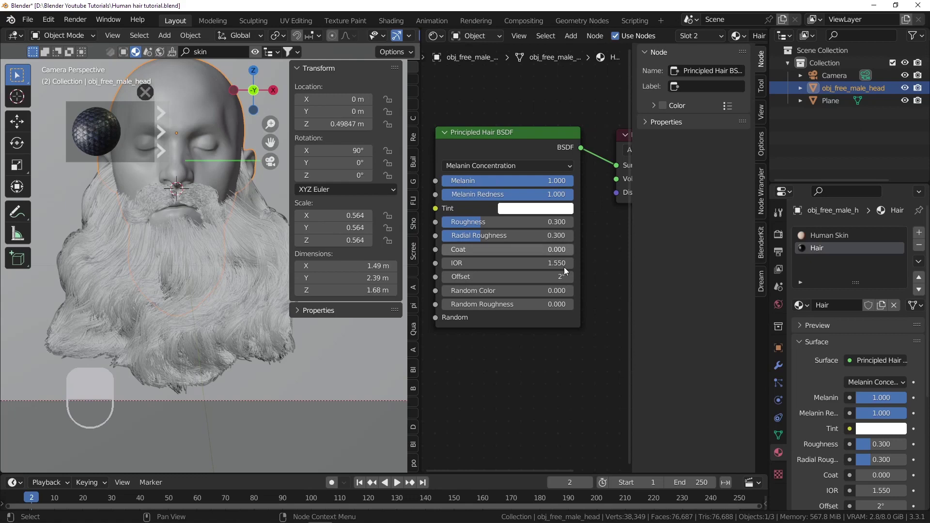
# - Set the Principled Hair BSDF to melanin 0, roughness 0.157, radial roughness 0.775 and assign Hair material to the Hair system
pyautogui.moveTo(540, 135); pyautogui.dragTo(561, 183)
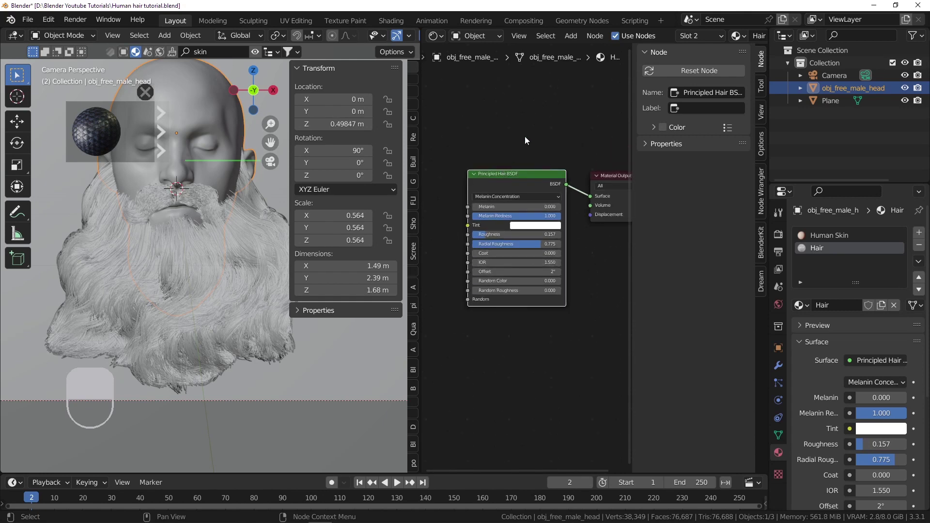
pyautogui.moveTo(780, 383); pyautogui.dragTo(868, 282)
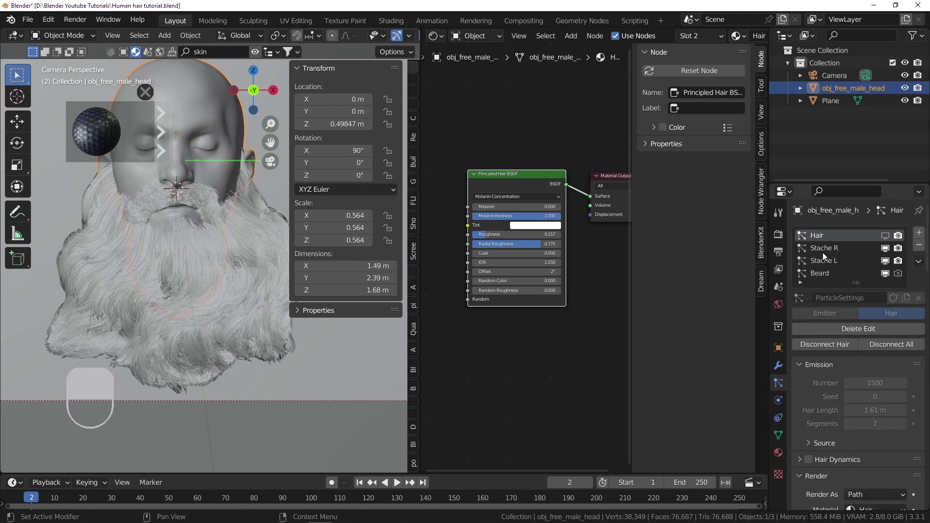
# - Set the Beard particle system's render material to Hair, preview the white beard, and save with Ctrl+S
pyautogui.moveTo(828, 250); pyautogui.dragTo(870, 381)
pyautogui.moveTo(871, 381); pyautogui.dragTo(829, 274)
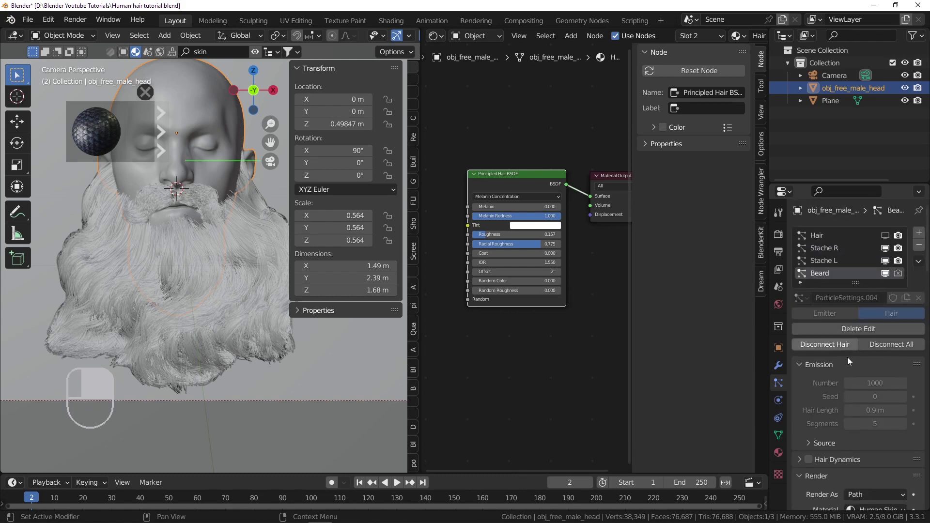
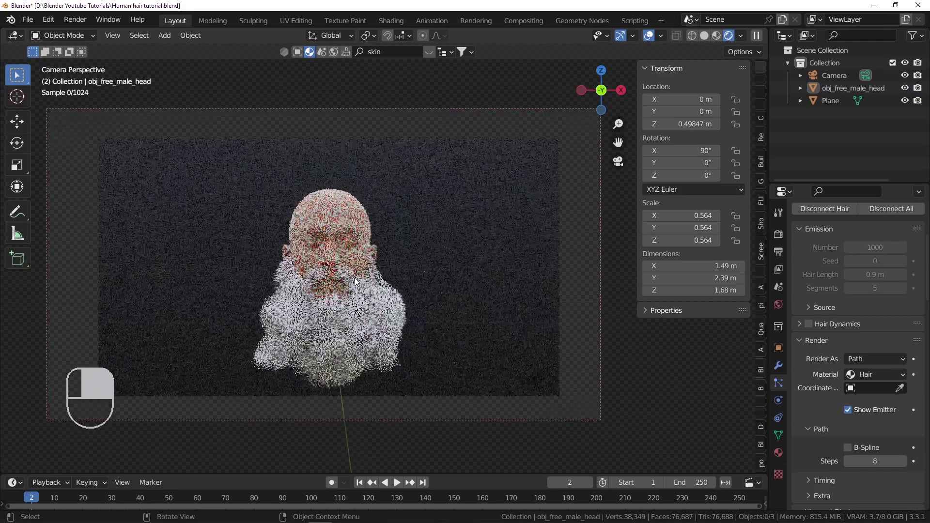
pyautogui.press('ctrl+s')
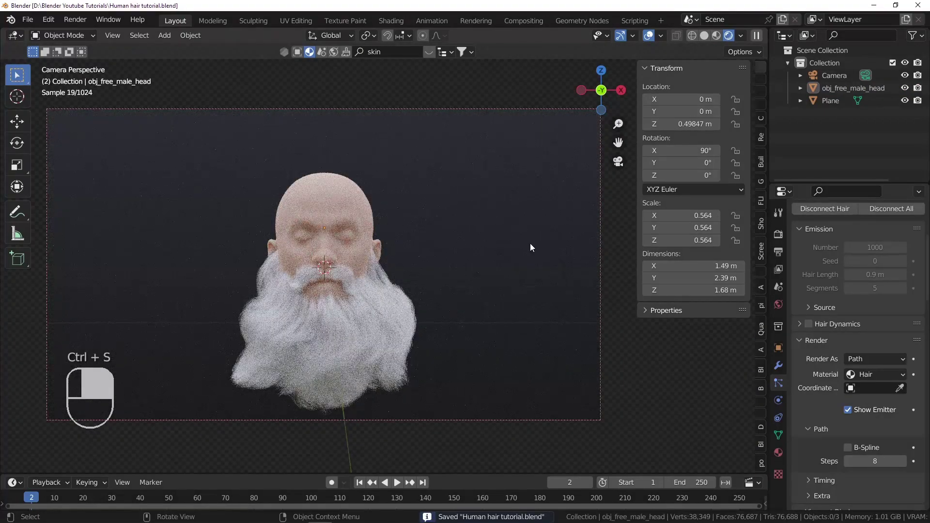